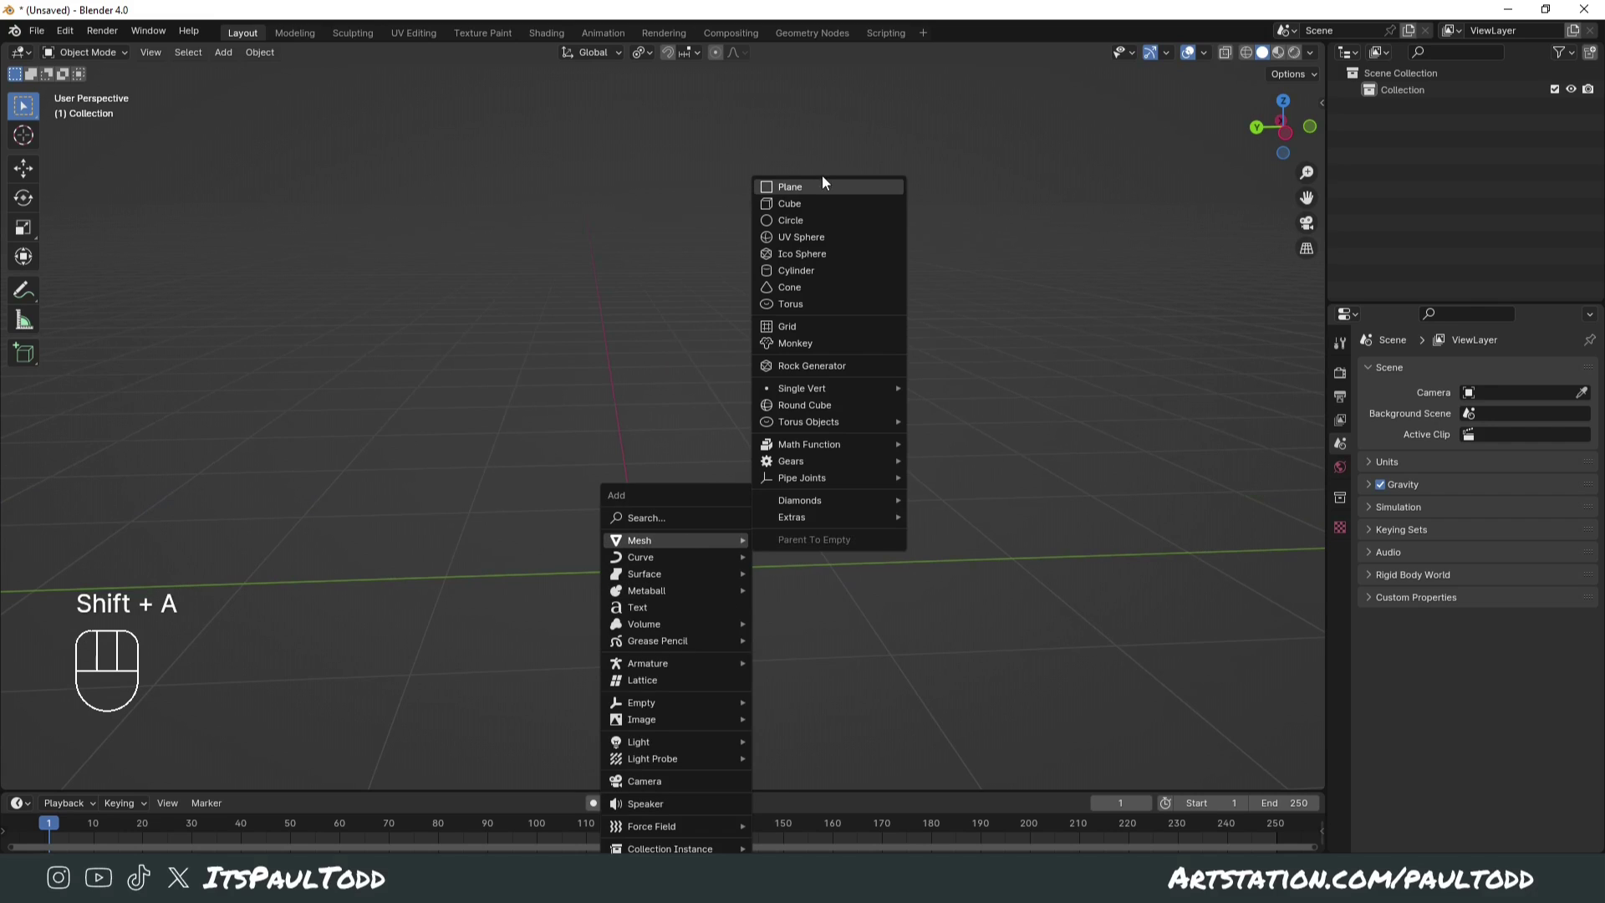
Step: Edit the new plane's geometry viewed straight from the front
key("Tab")
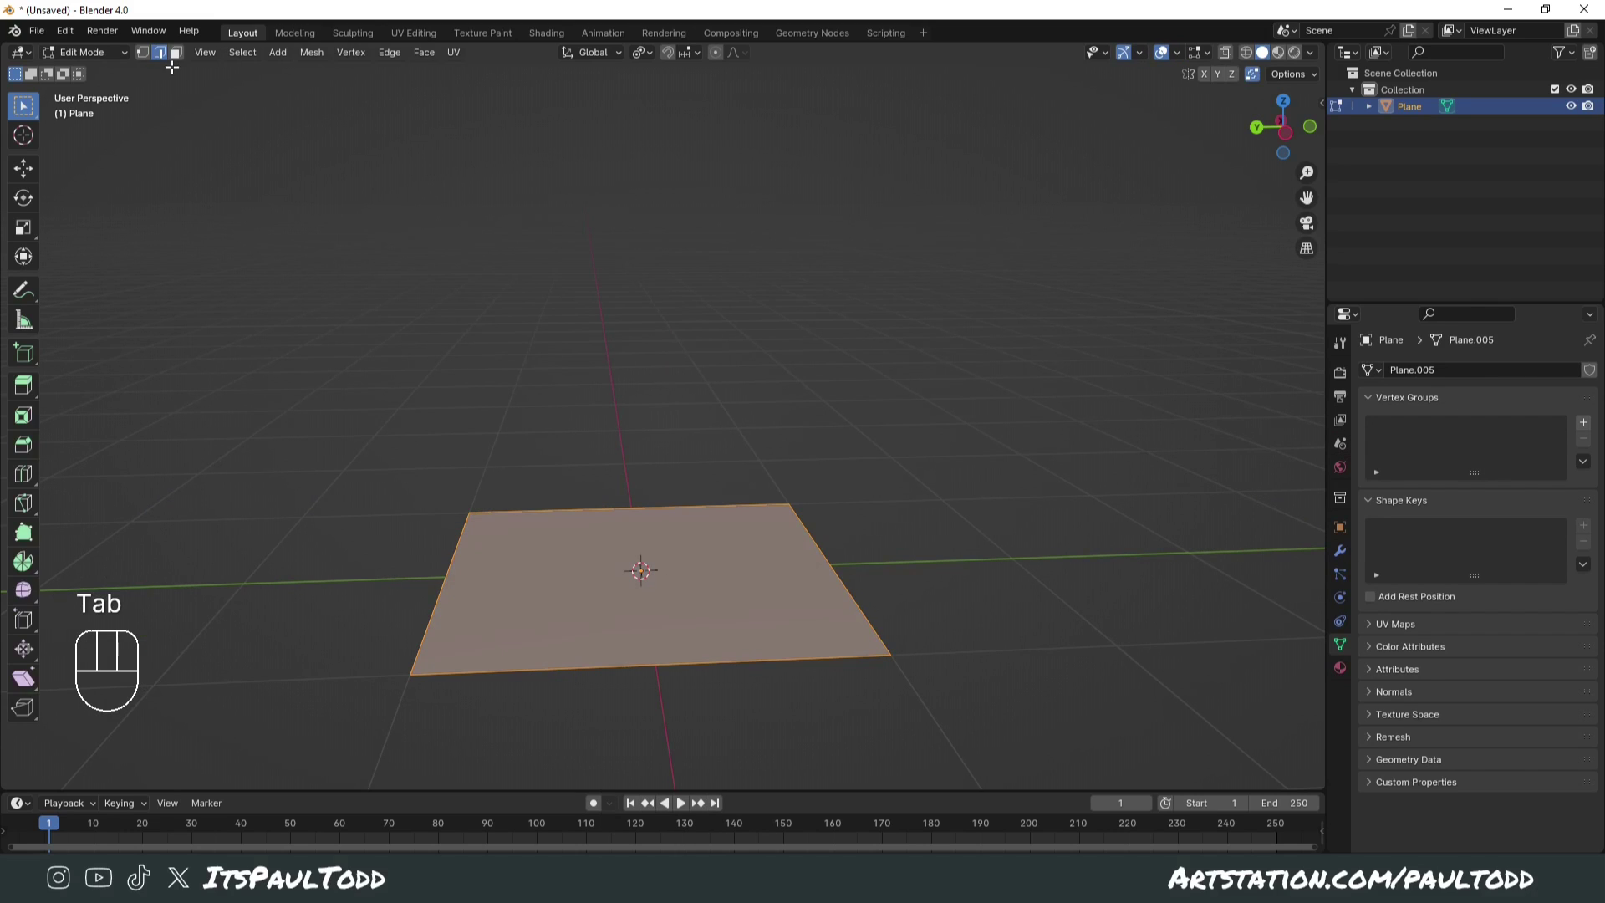
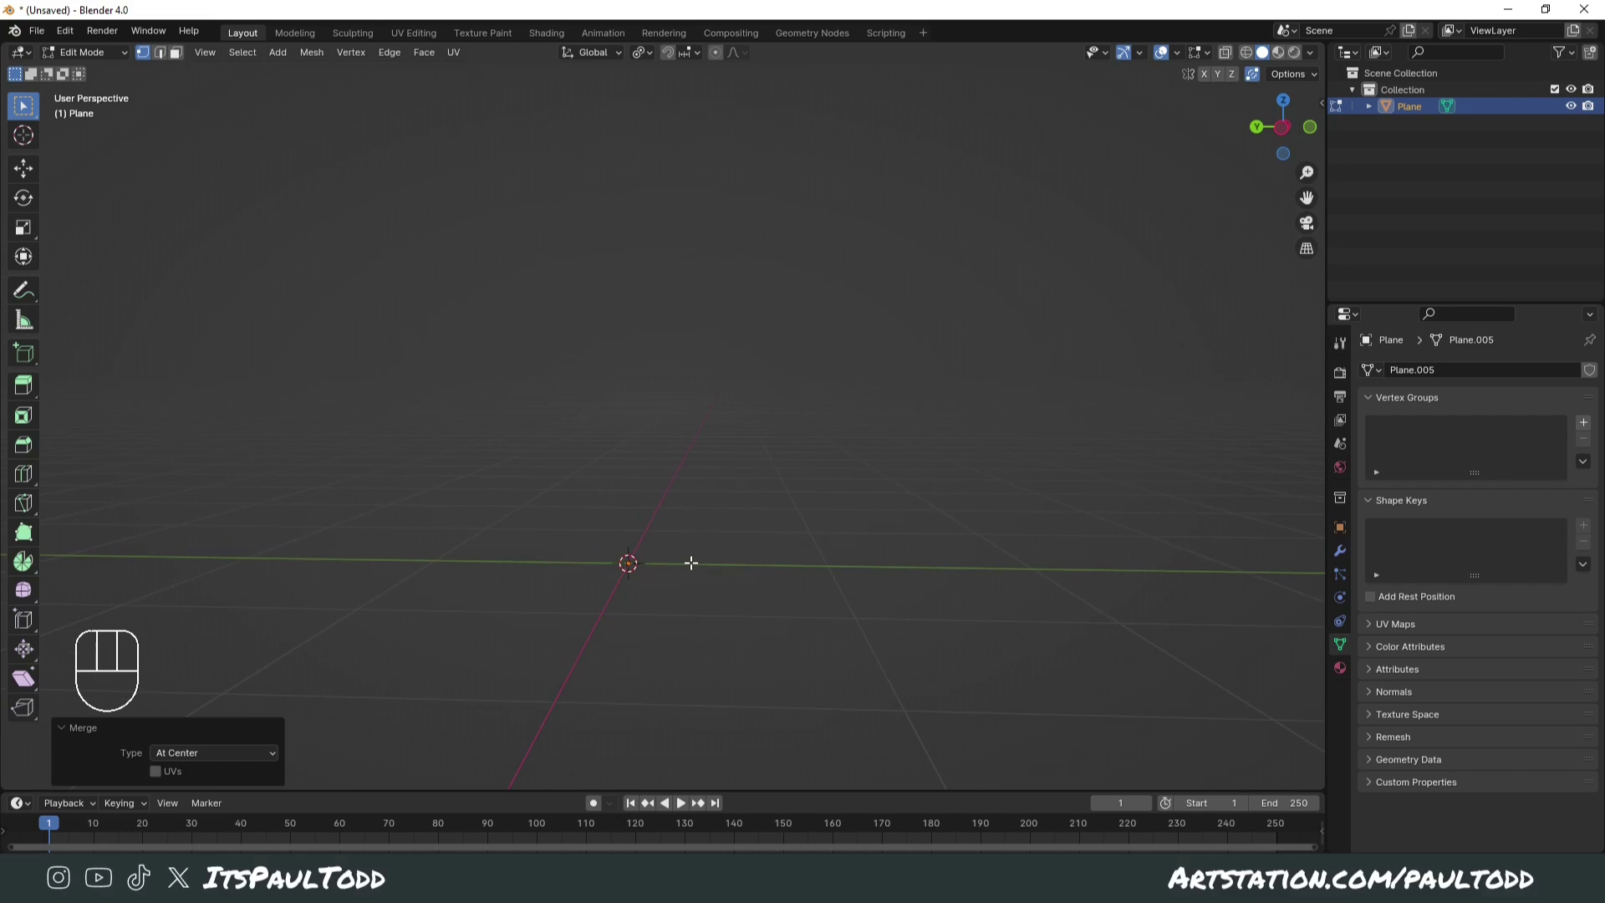
key("KP_1")
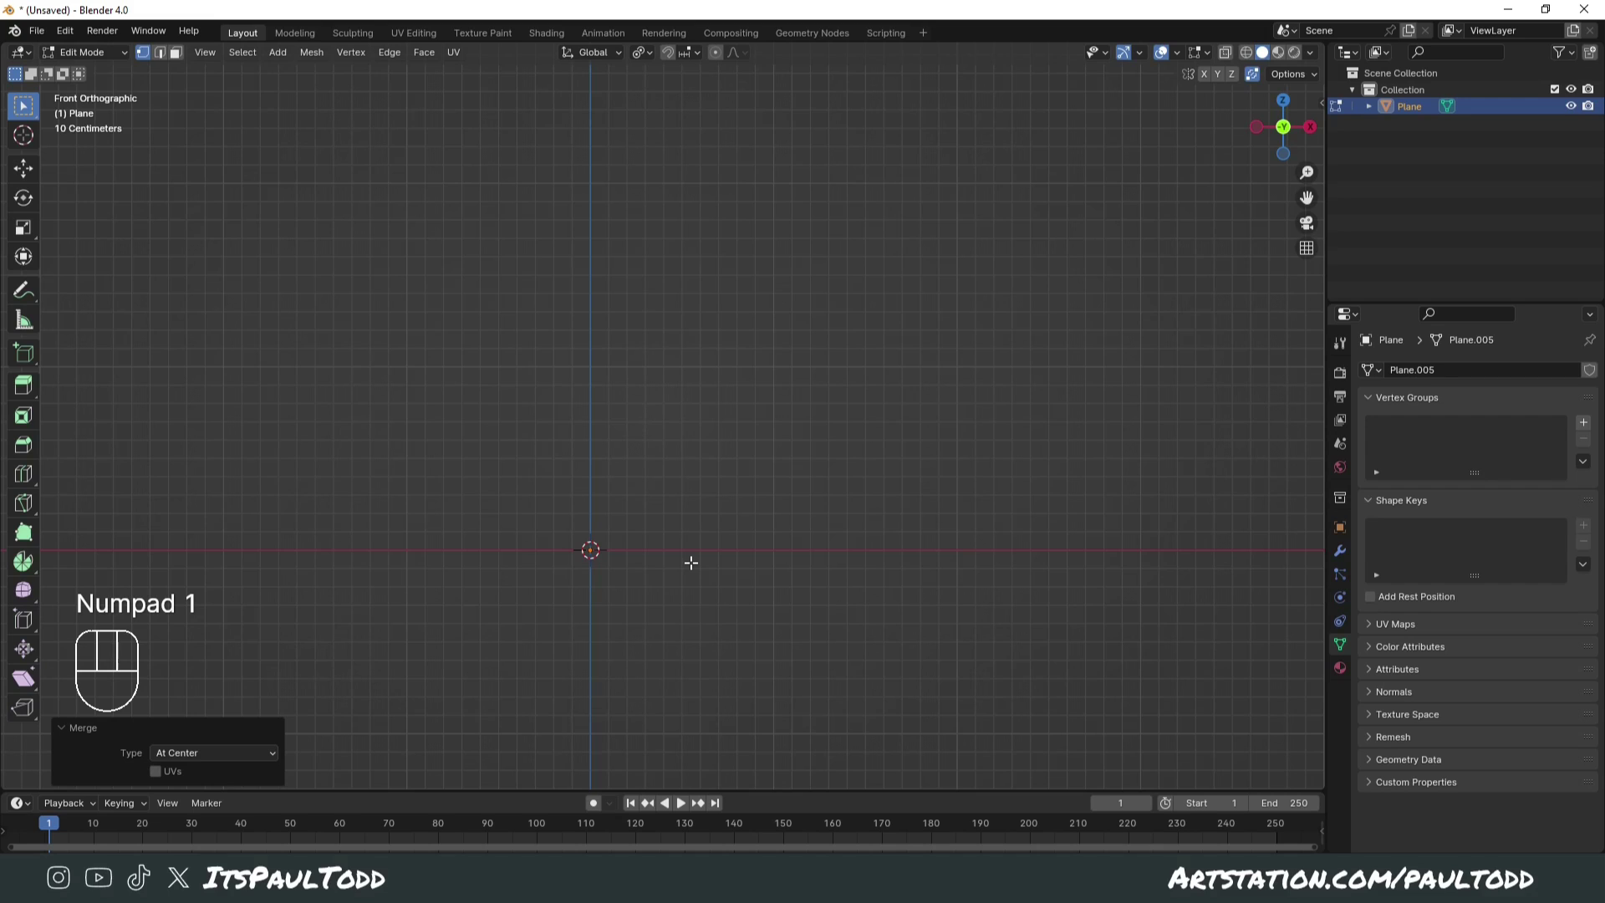
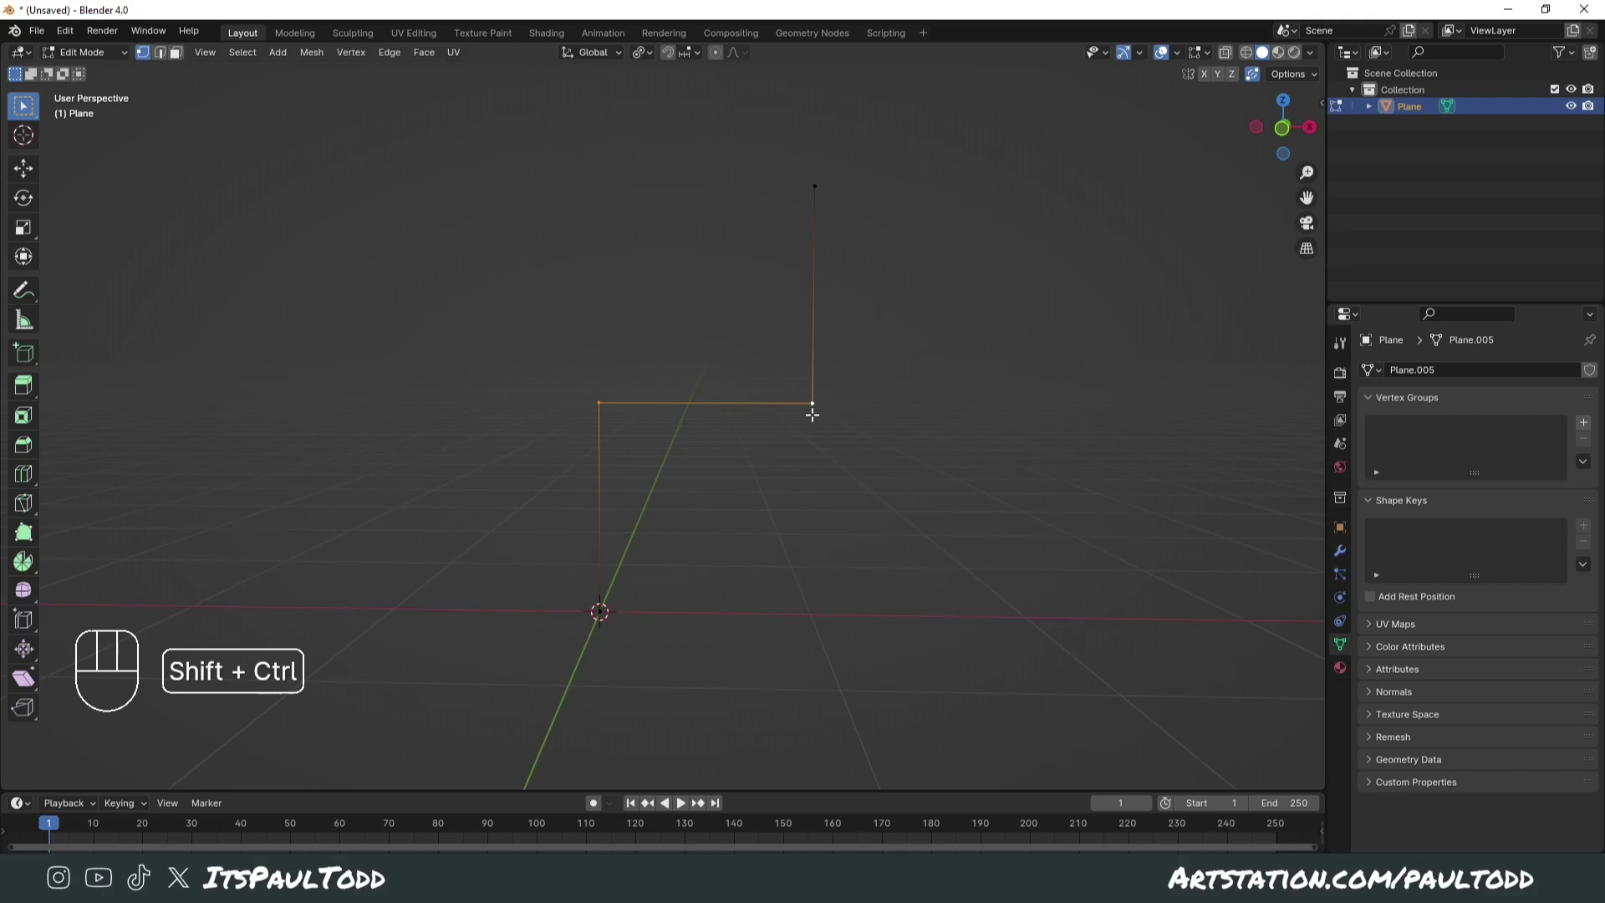
Step: Vertex-bevel the two corner vertices into smooth multi-segment bends and deselect
key("ctrl+shift+b")
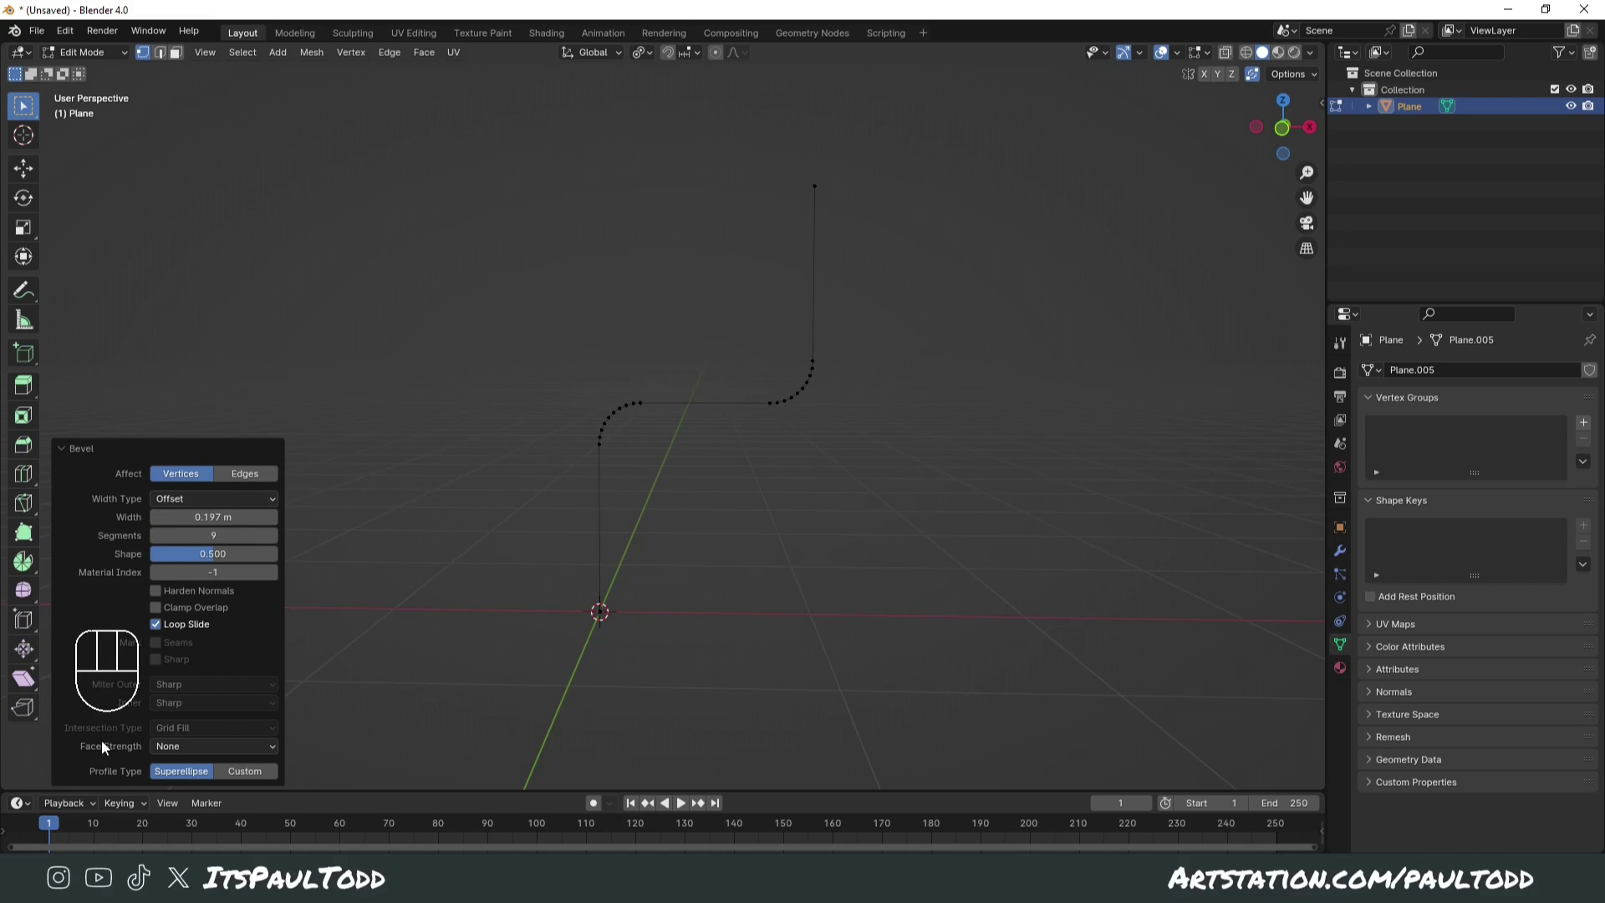
left_click(97, 454)
left_click(99, 788)
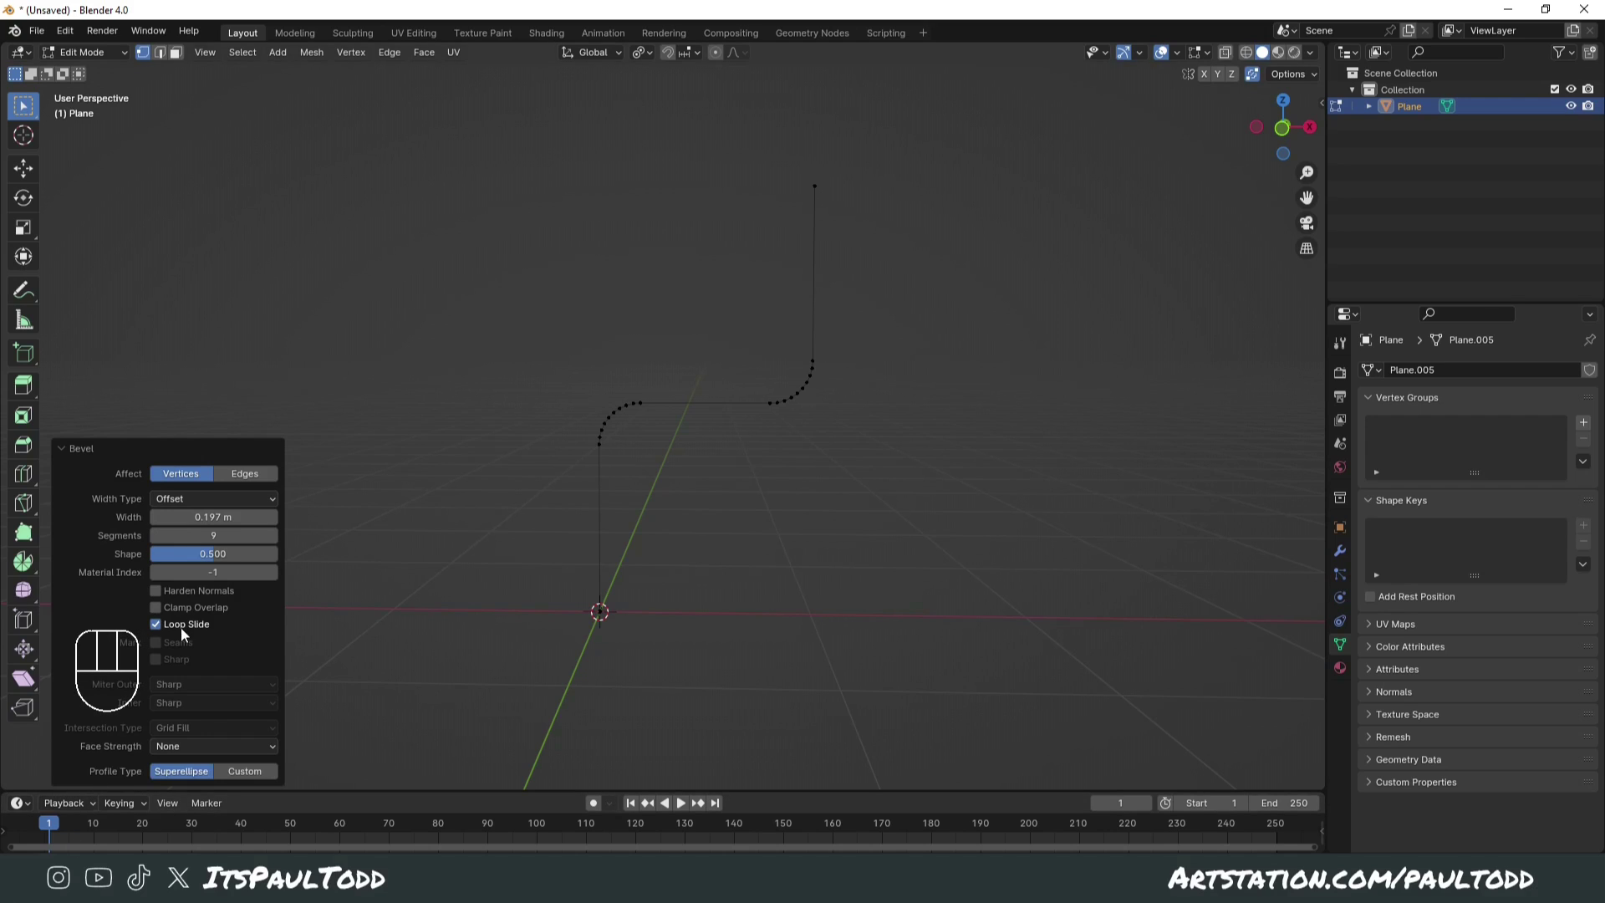
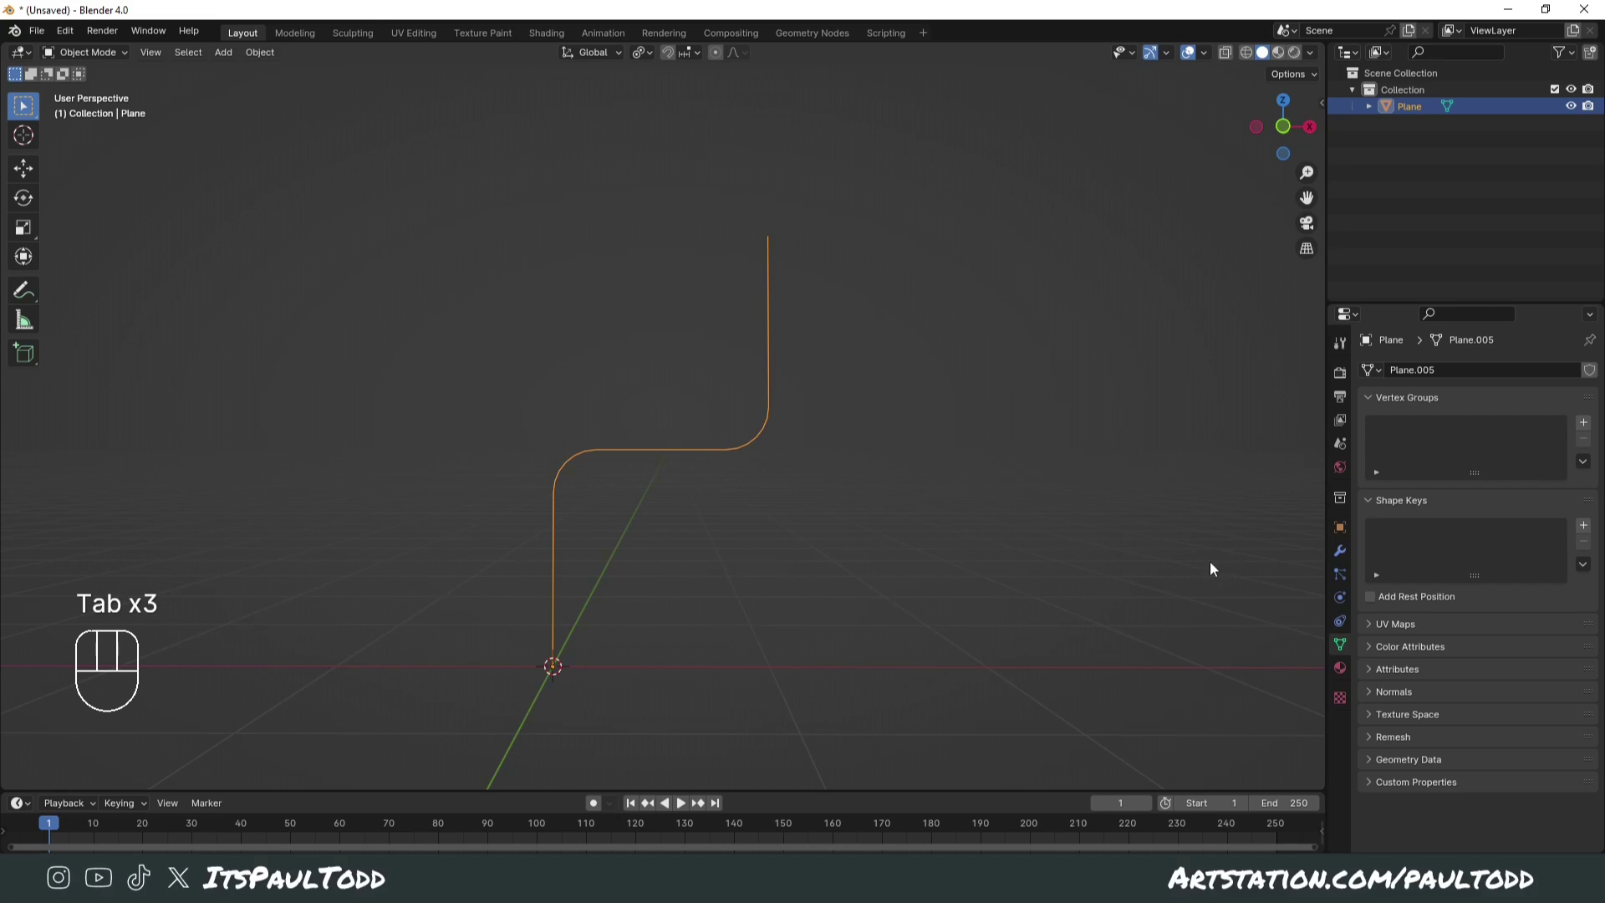
Step: Give the converted curve a round bevel with Depth 0.1 m and Resolution 10
left_click_drag(704, 448, 774, 491)
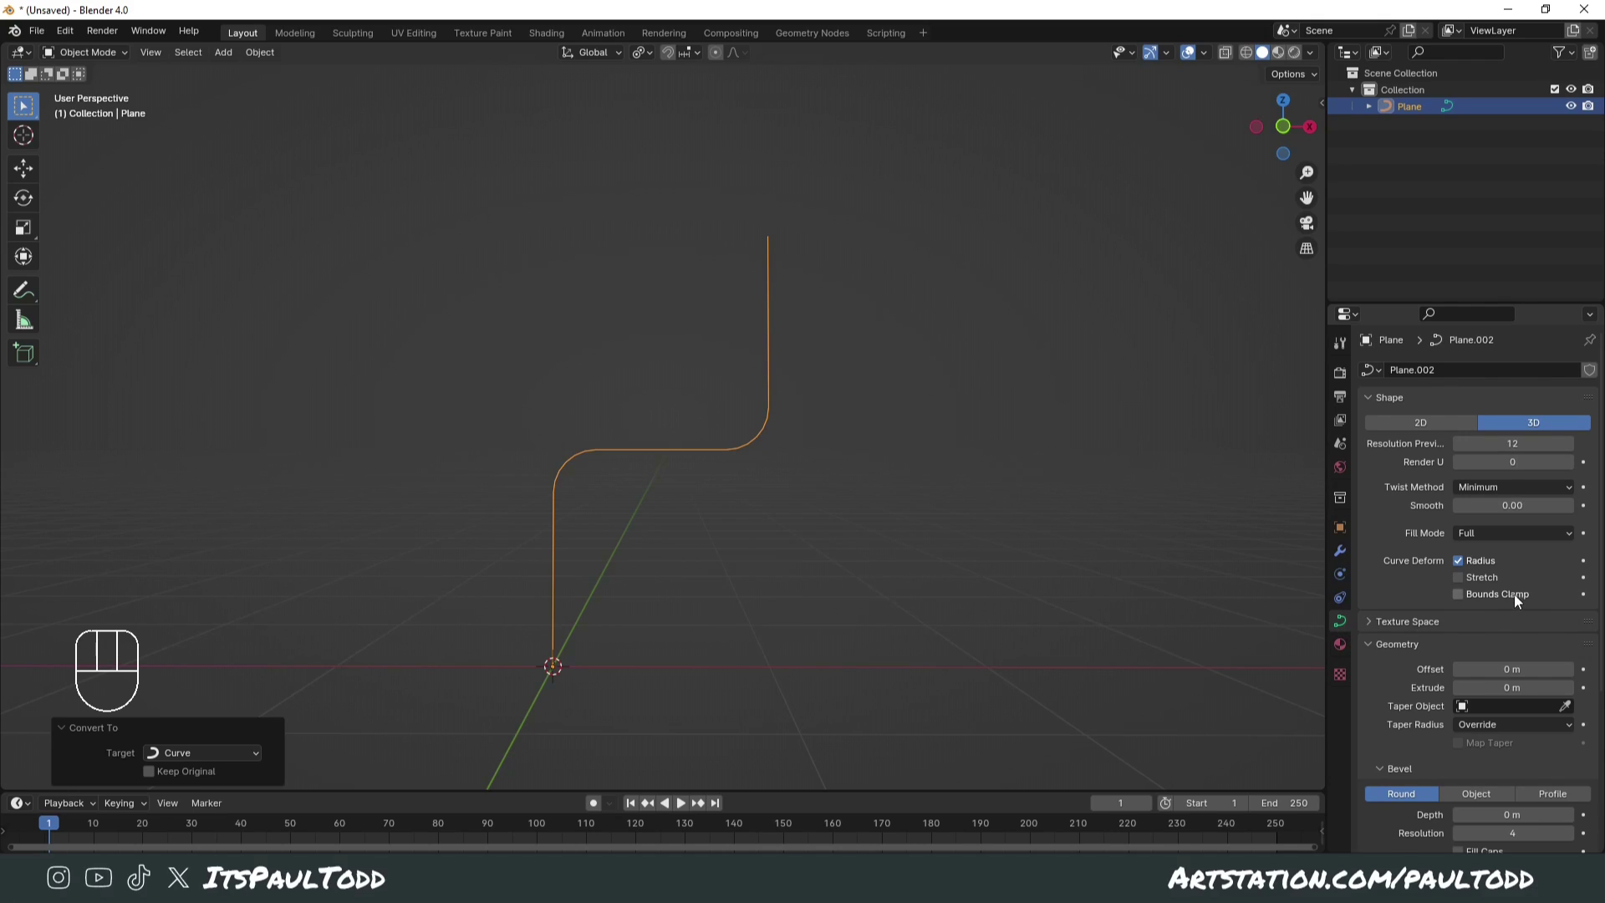
left_click(1413, 616)
left_click(1410, 651)
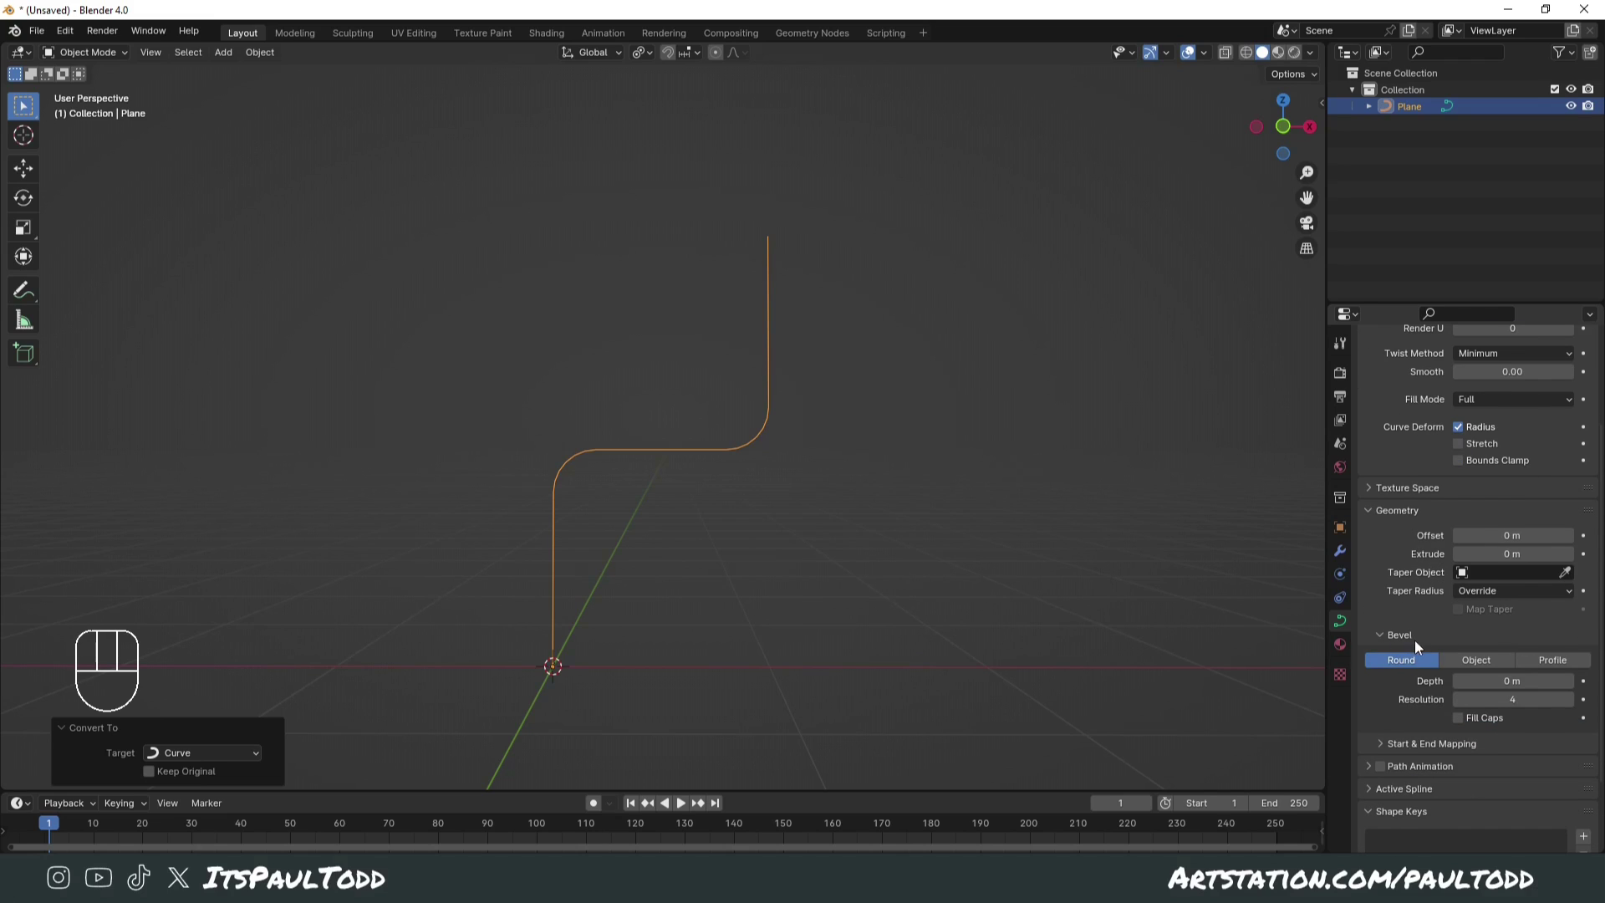
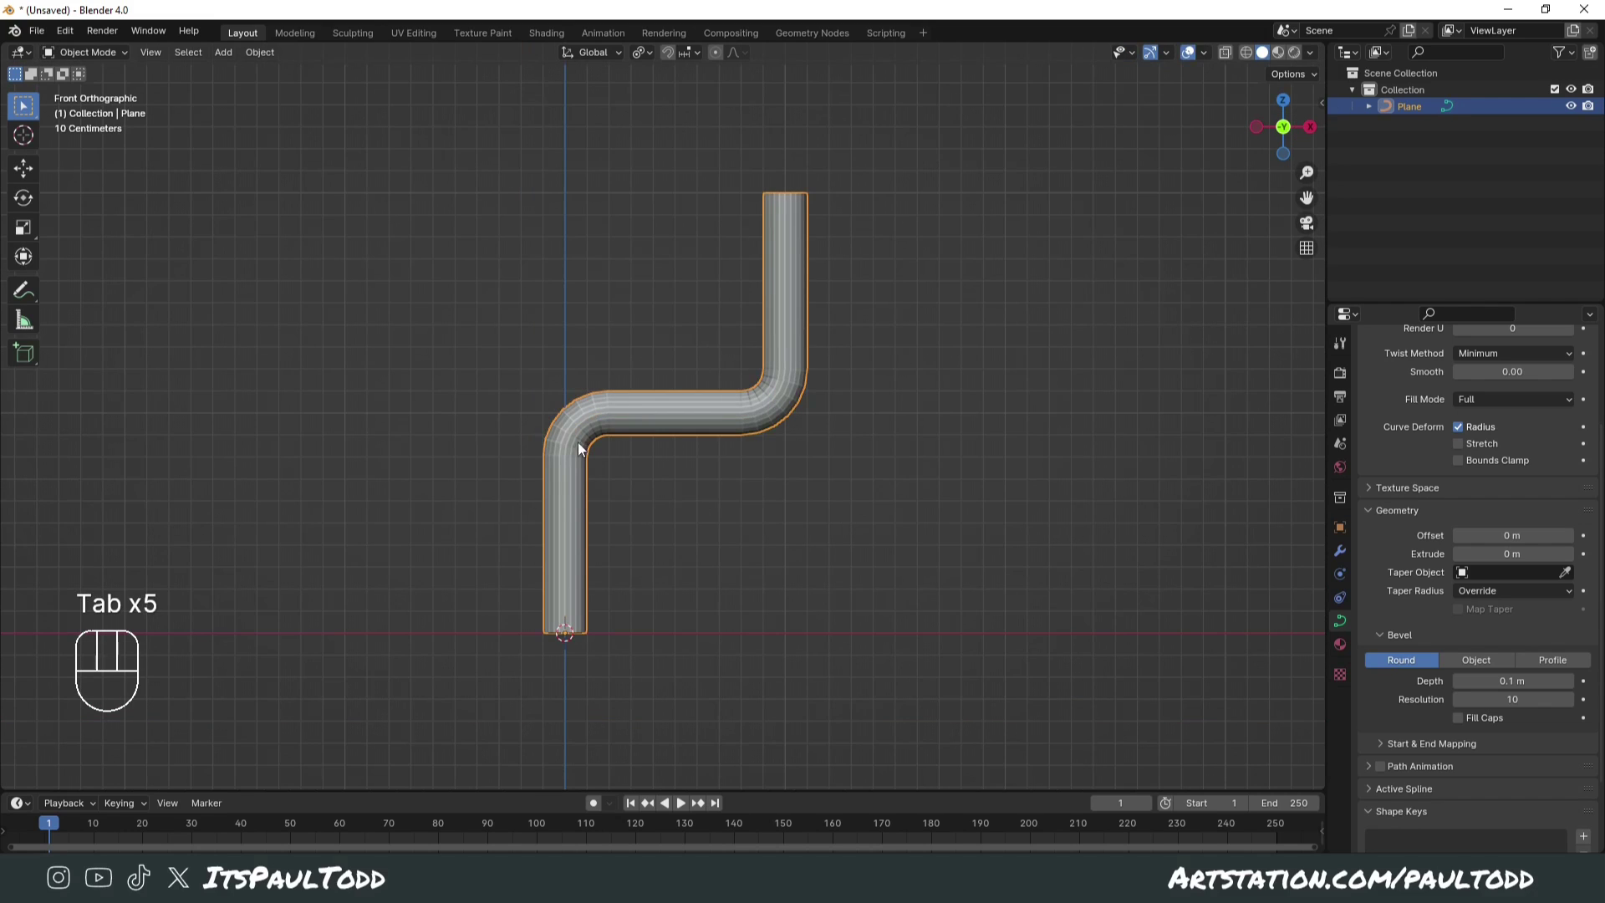
Step: Edit the mesh pipe and select the edge loop at its bottom end
left_click_drag(880, 539, 829, 559)
middle_click(824, 530)
key("KP_1")
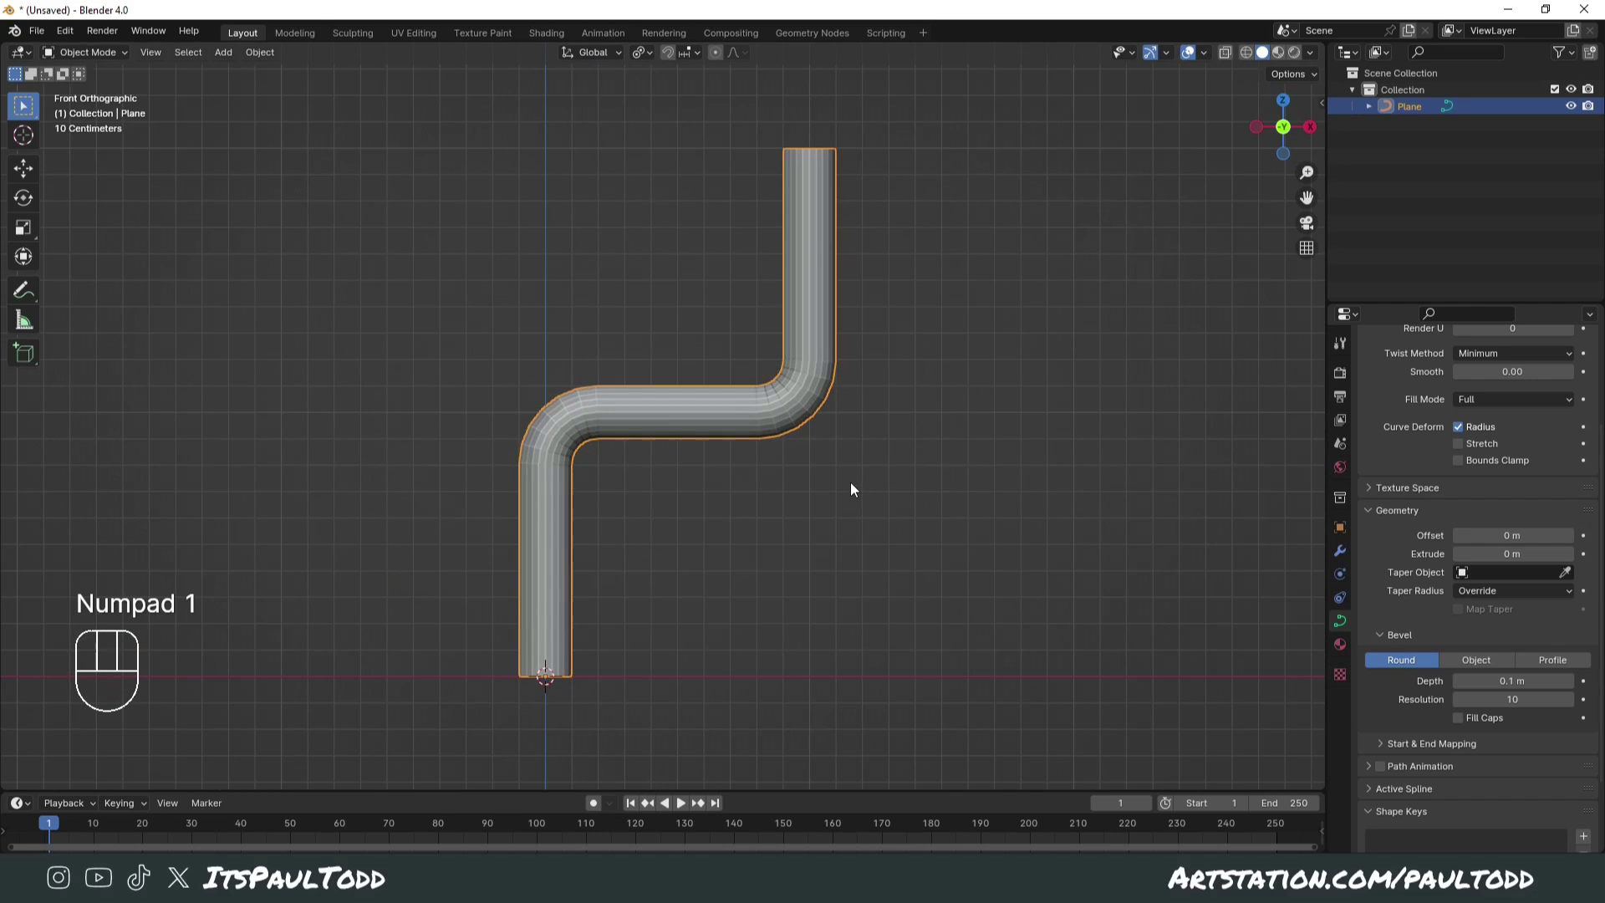
left_click_drag(775, 423, 837, 440)
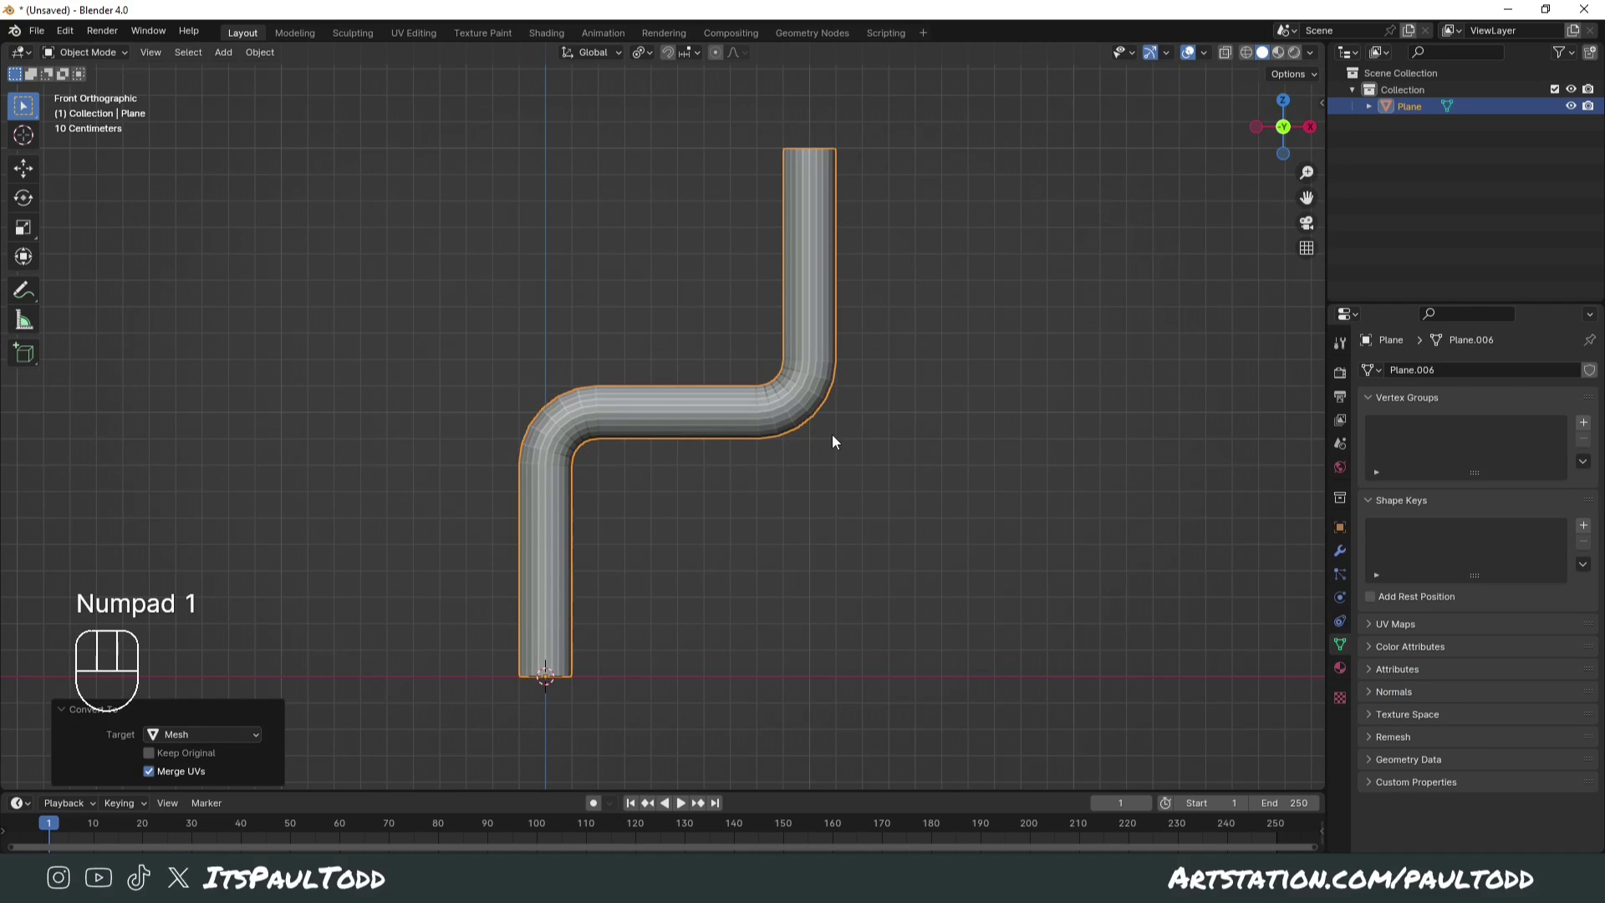
key("Tab")
key("Tab")
left_click(824, 366)
left_click_drag(821, 365, 798, 325)
left_click_drag(778, 446, 769, 456)
Step: Extrude the bottom loop and scale it outward into a flat flange ring
key("KP_1")
key("Tab")
key("ctrl+r")
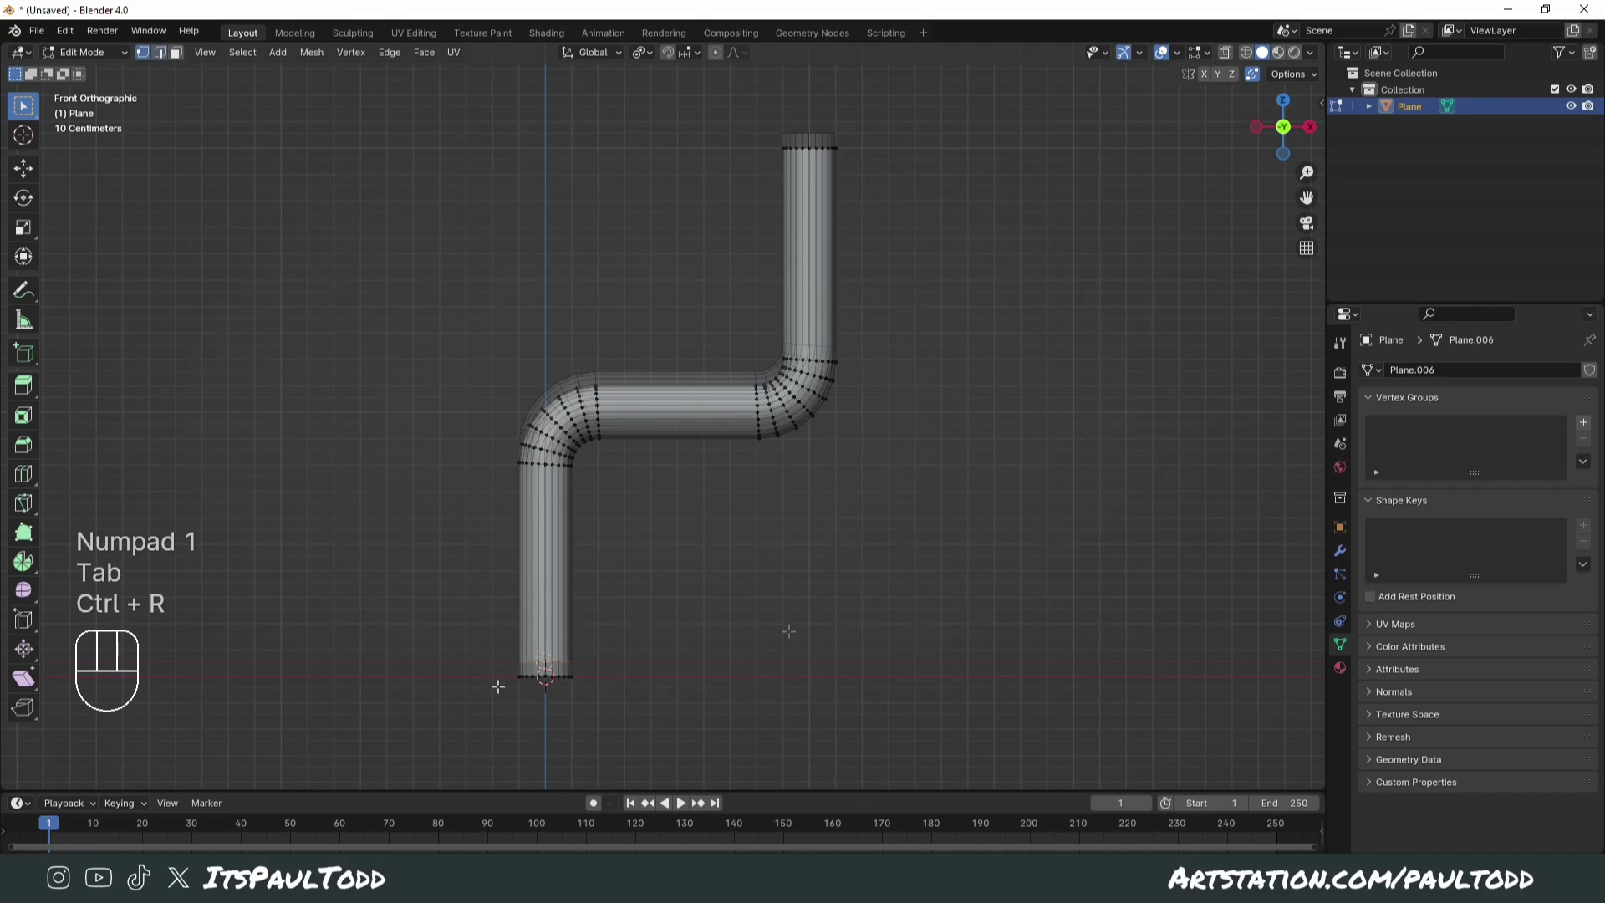
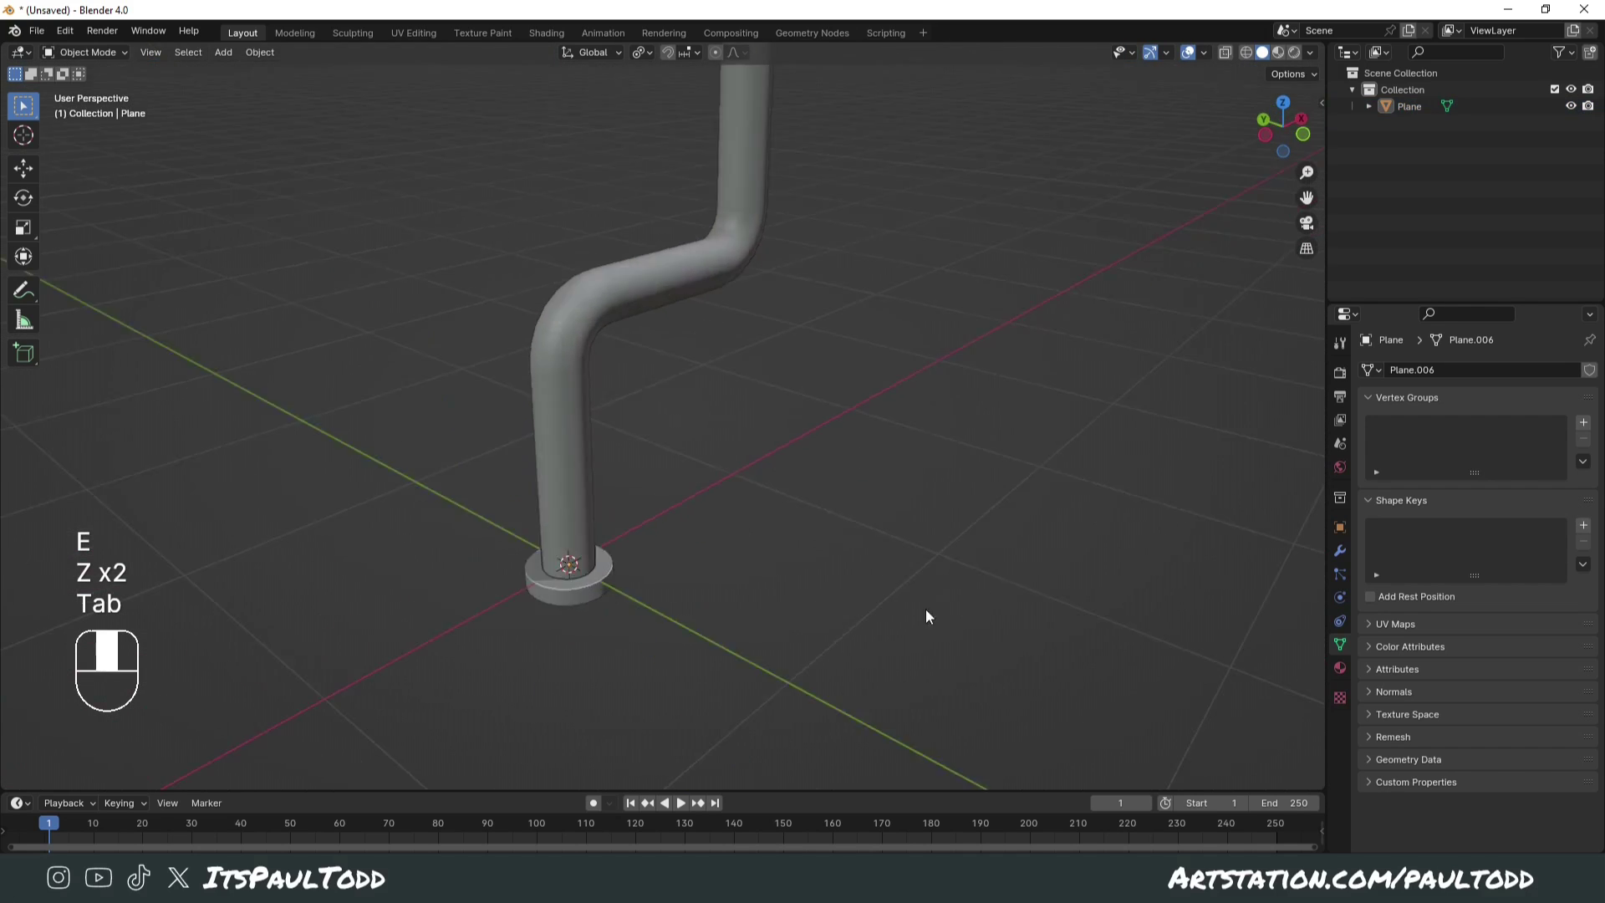
left_click_drag(984, 426, 1045, 520)
left_click_drag(1013, 511, 892, 506)
left_click_drag(891, 512, 858, 592)
left_click_drag(855, 374, 820, 369)
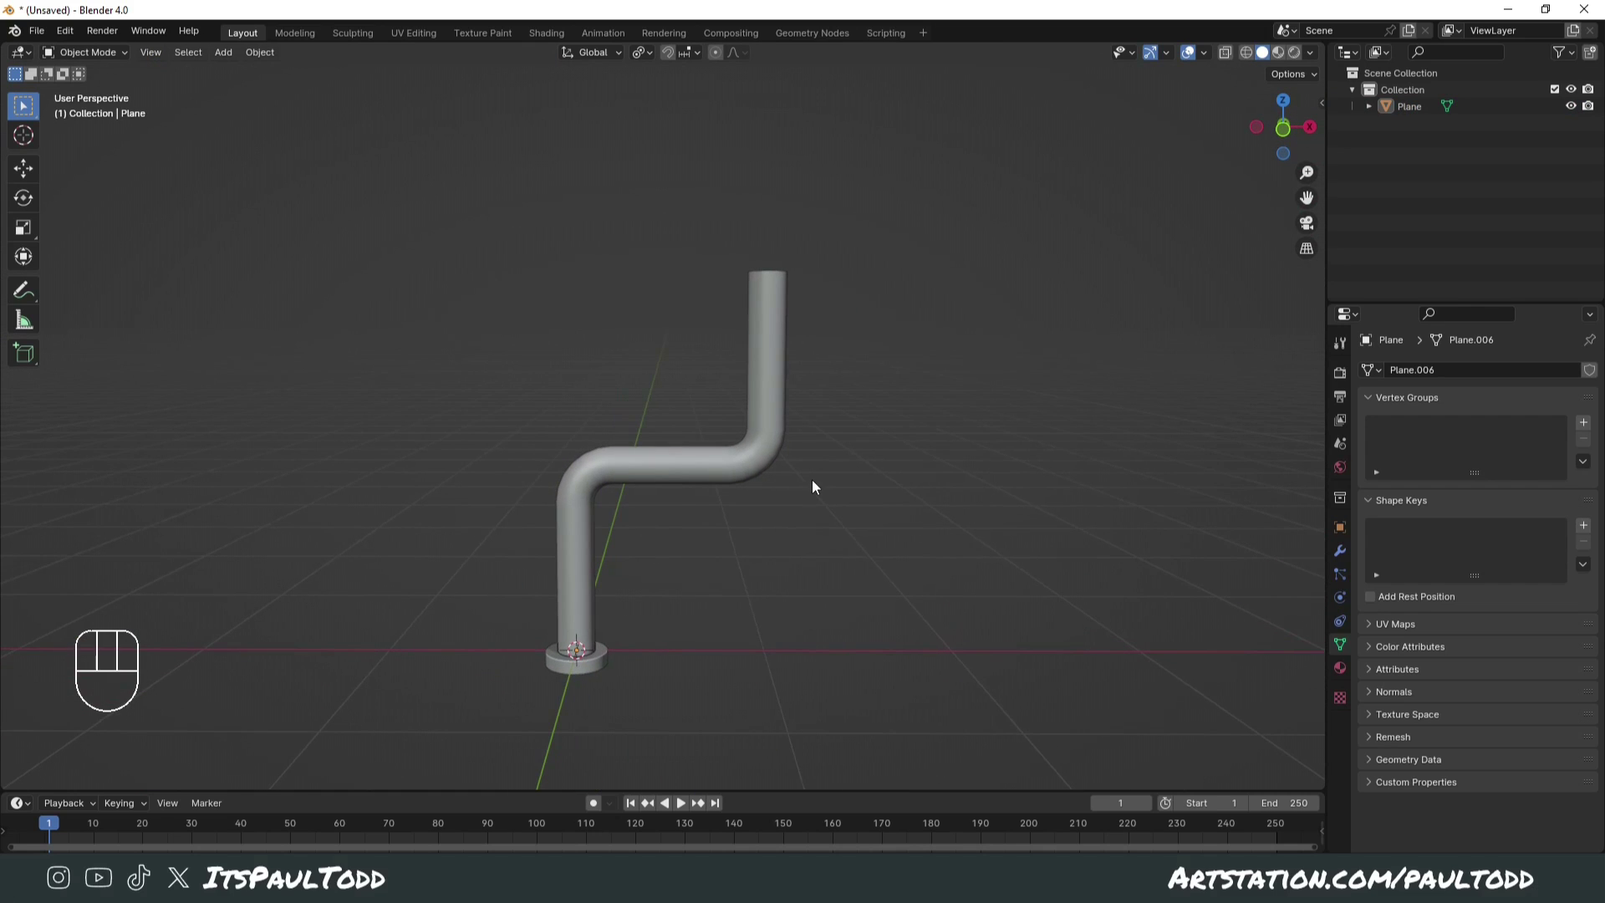
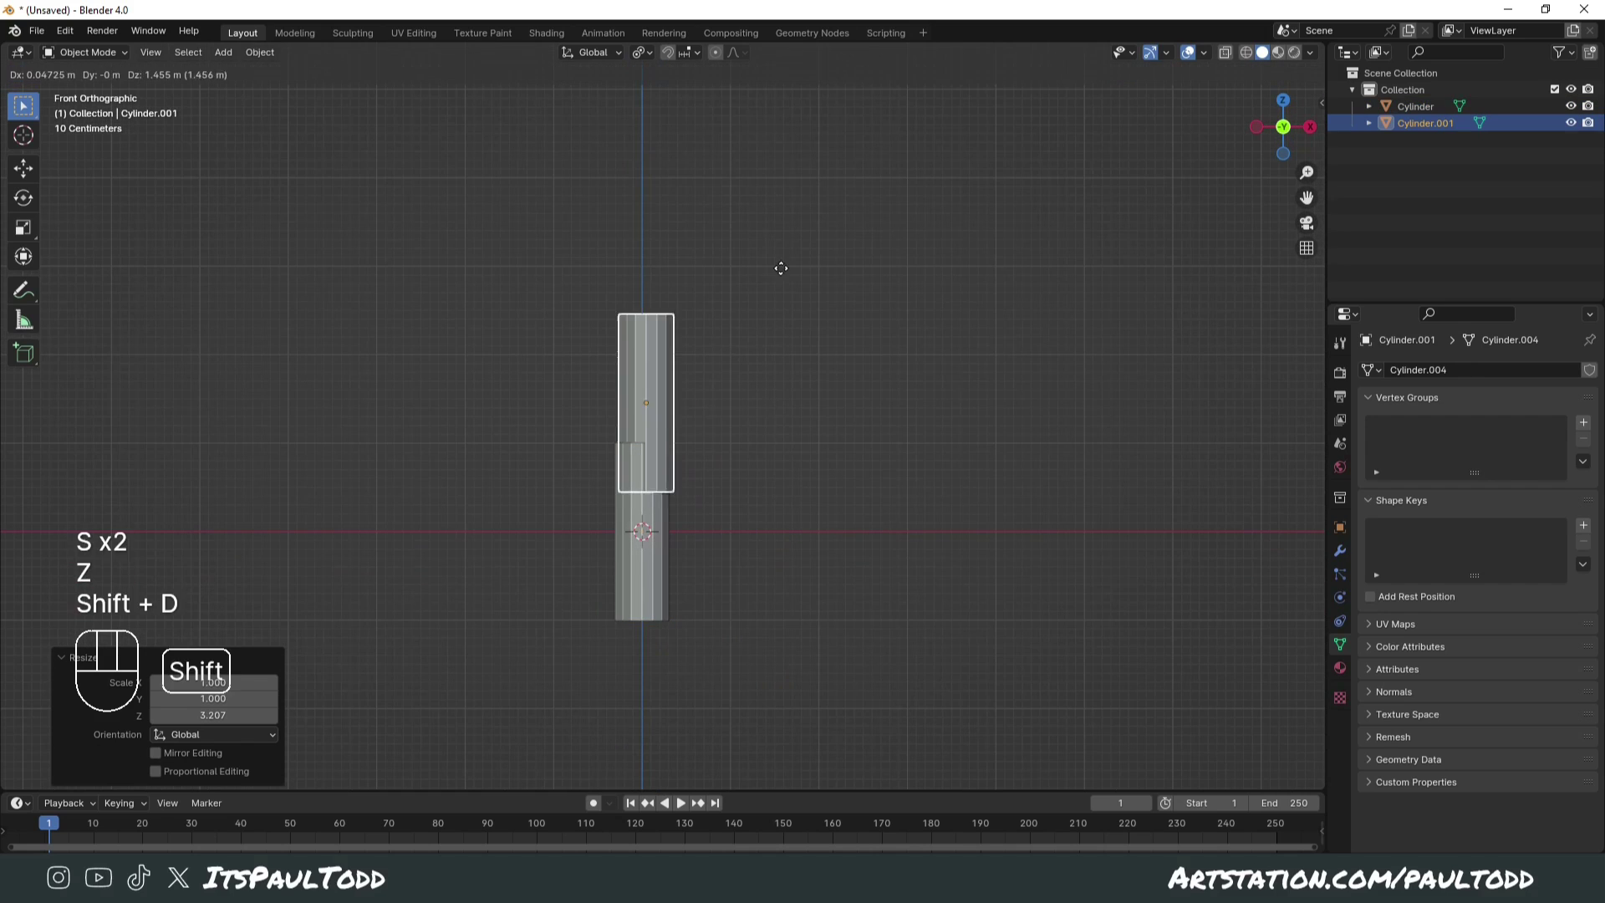
Step: Raise the duplicated cylinder along Z above the original and rotate it to a tilt
key("z")
left_click(791, 148)
left_click(795, 299)
left_click_drag(706, 344, 785, 351)
left_click(685, 322)
left_click_drag(686, 316, 678, 300)
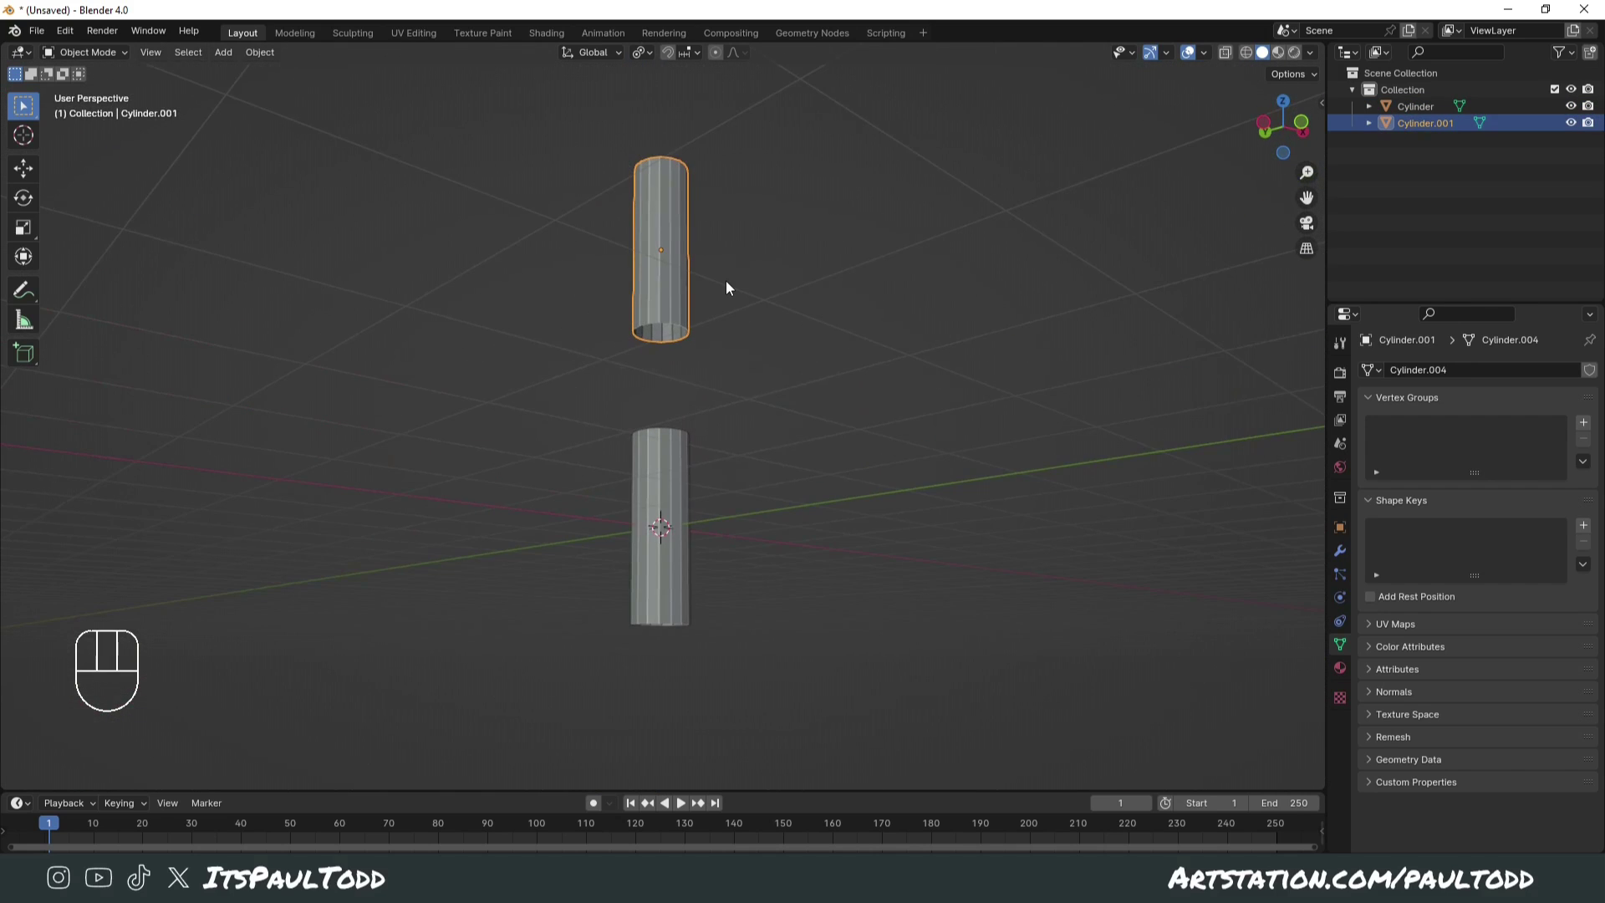
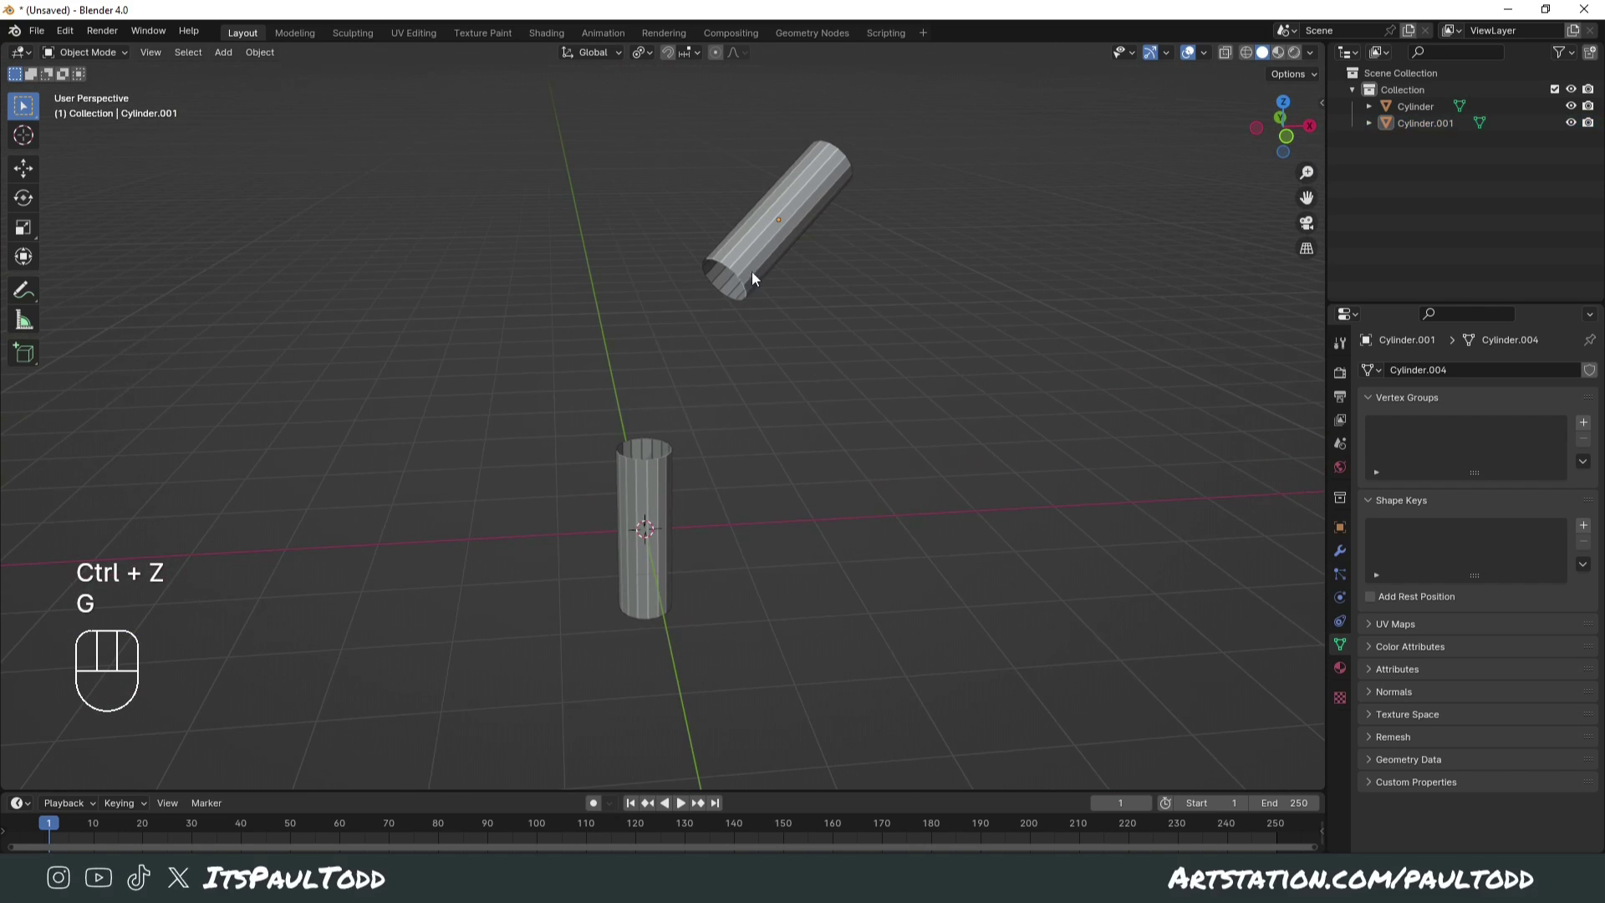
left_click_drag(812, 543, 733, 509)
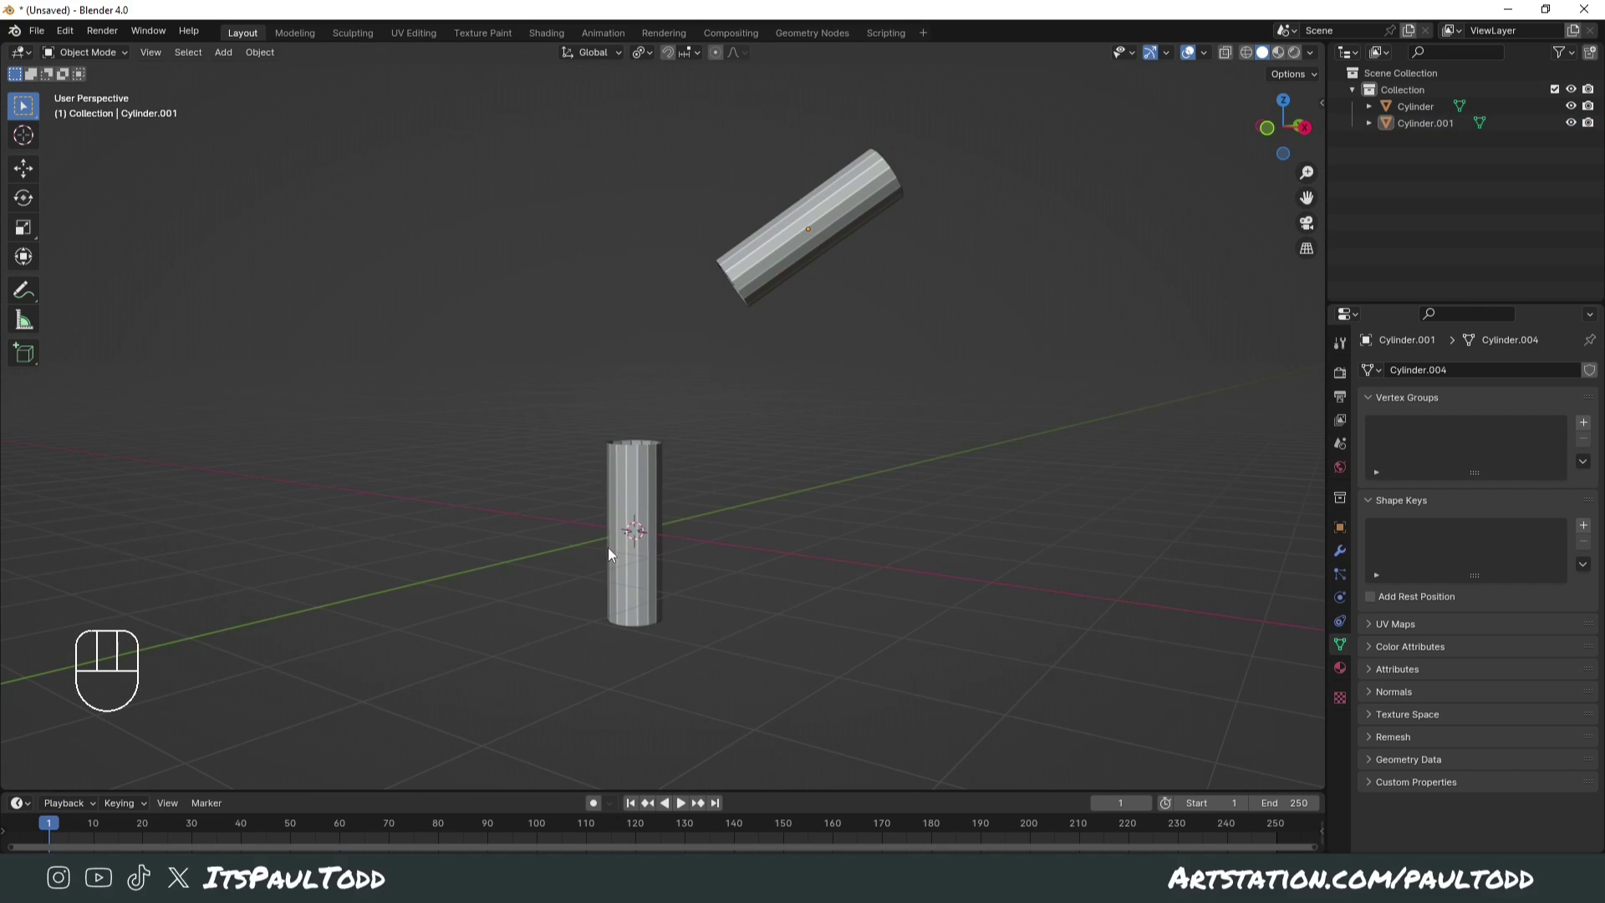
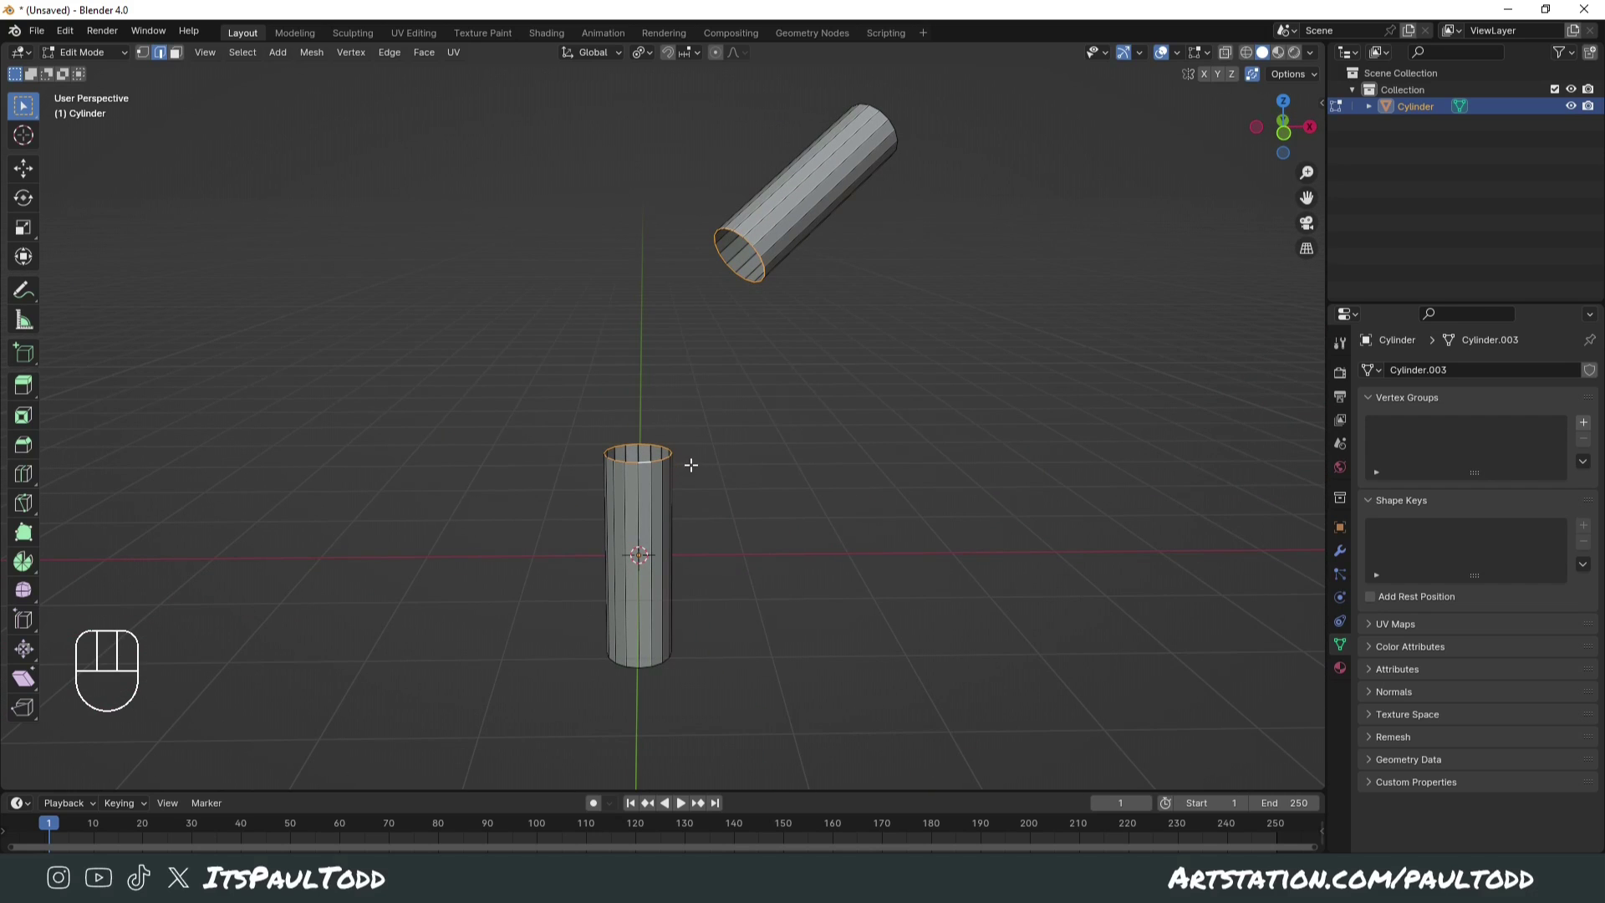
Step: Try an edge bend between the joined cylinders' rims, then return to Object Mode
key("ctrl+e")
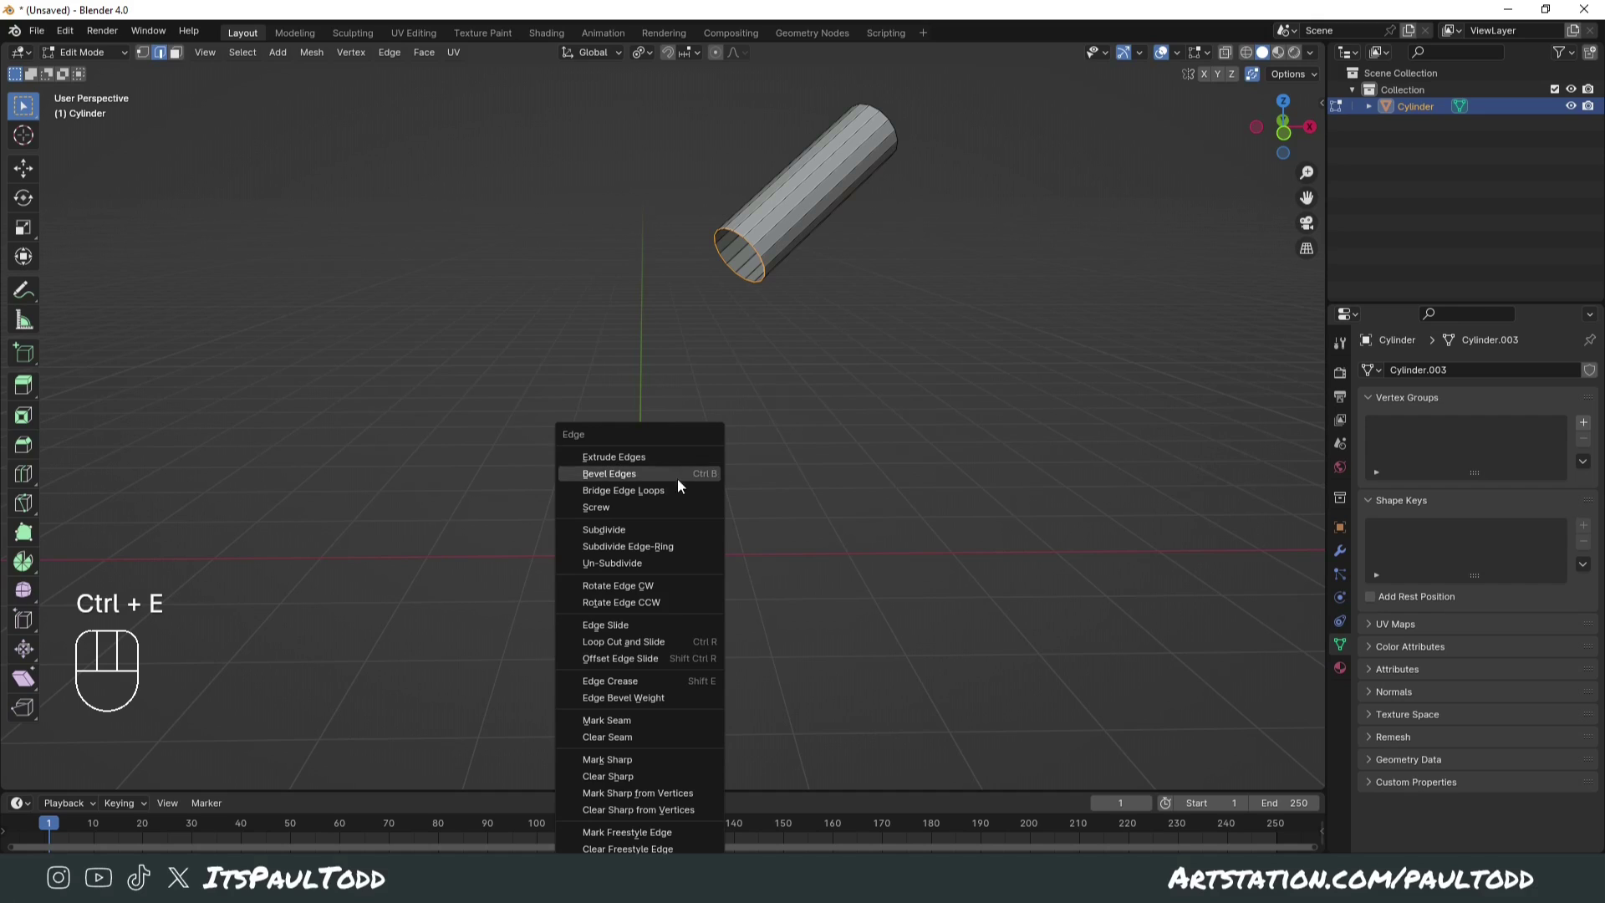
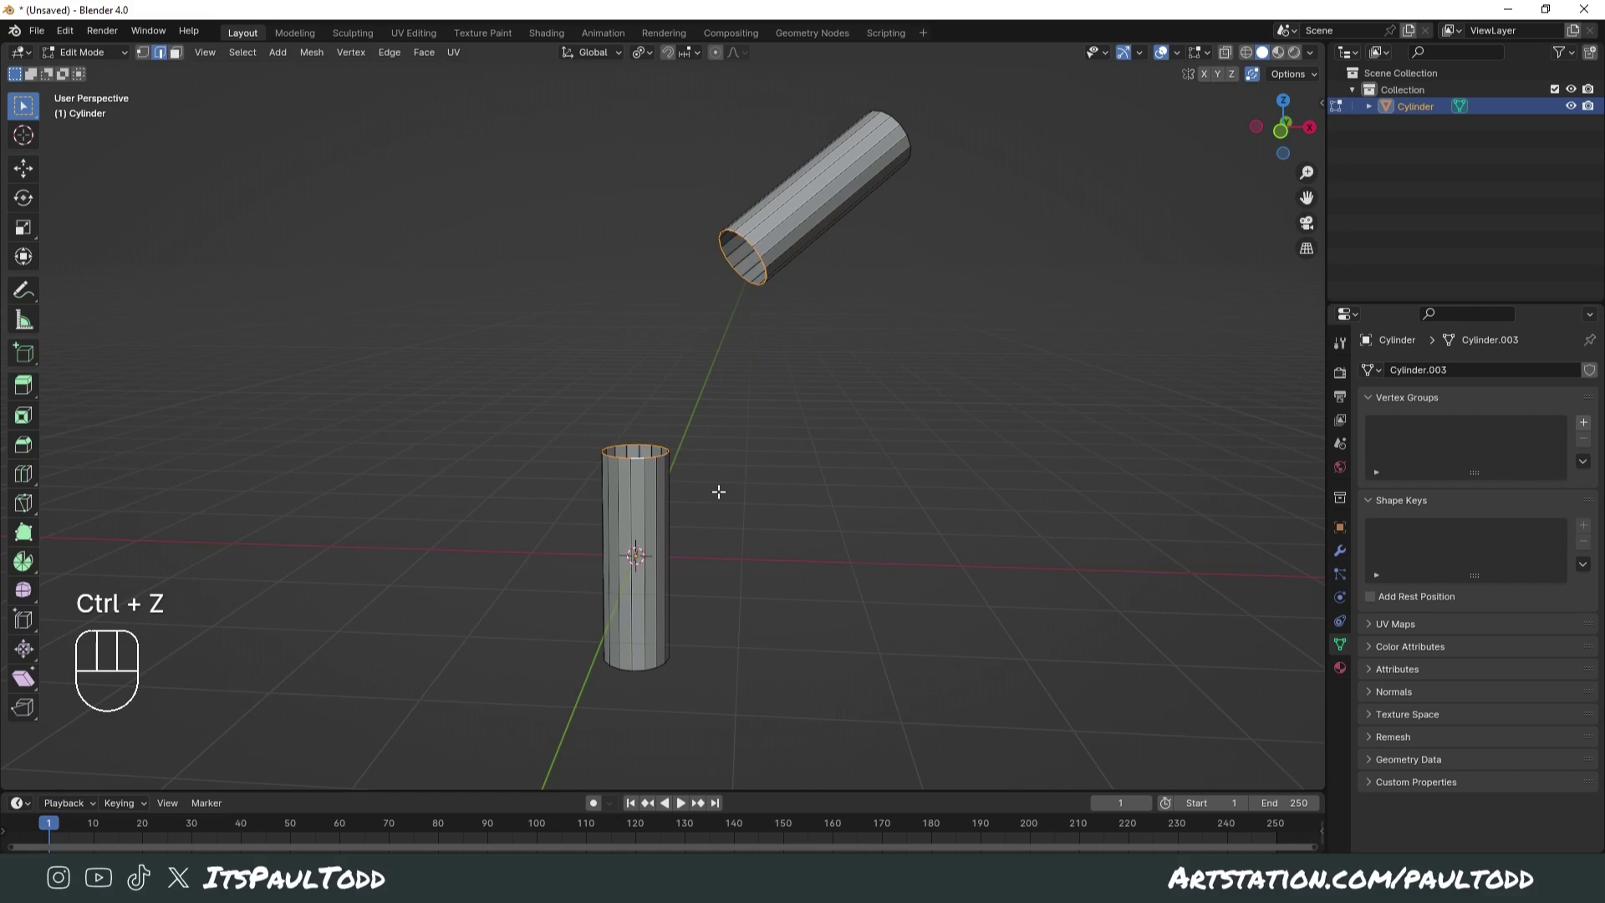
key("Tab")
left_click_drag(649, 456, 695, 462)
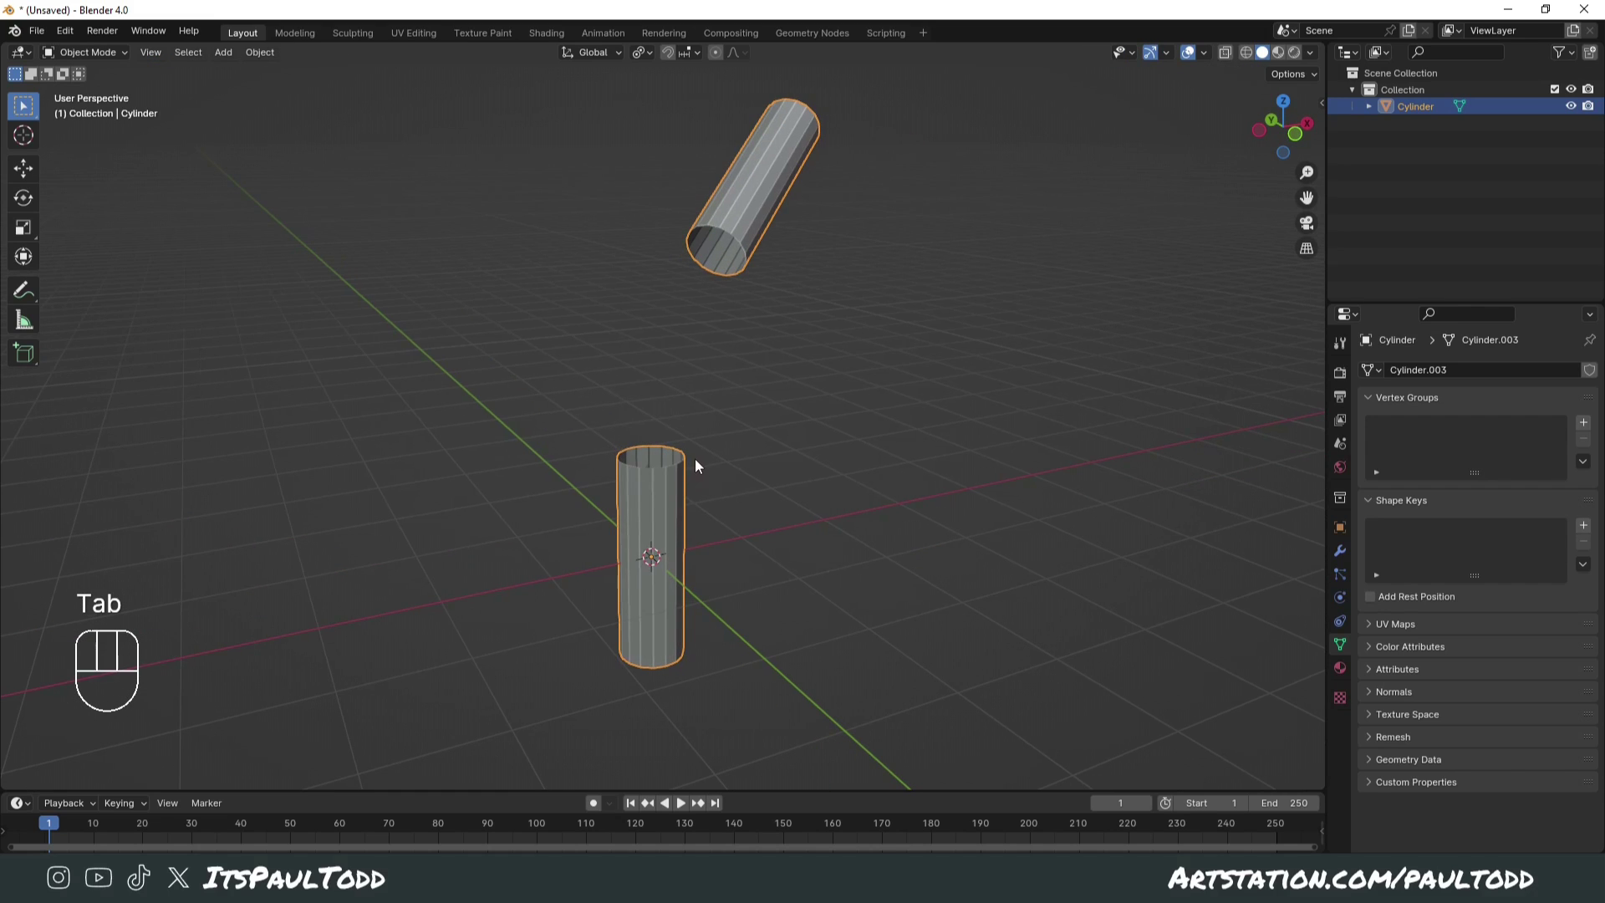
key("ctrl+a")
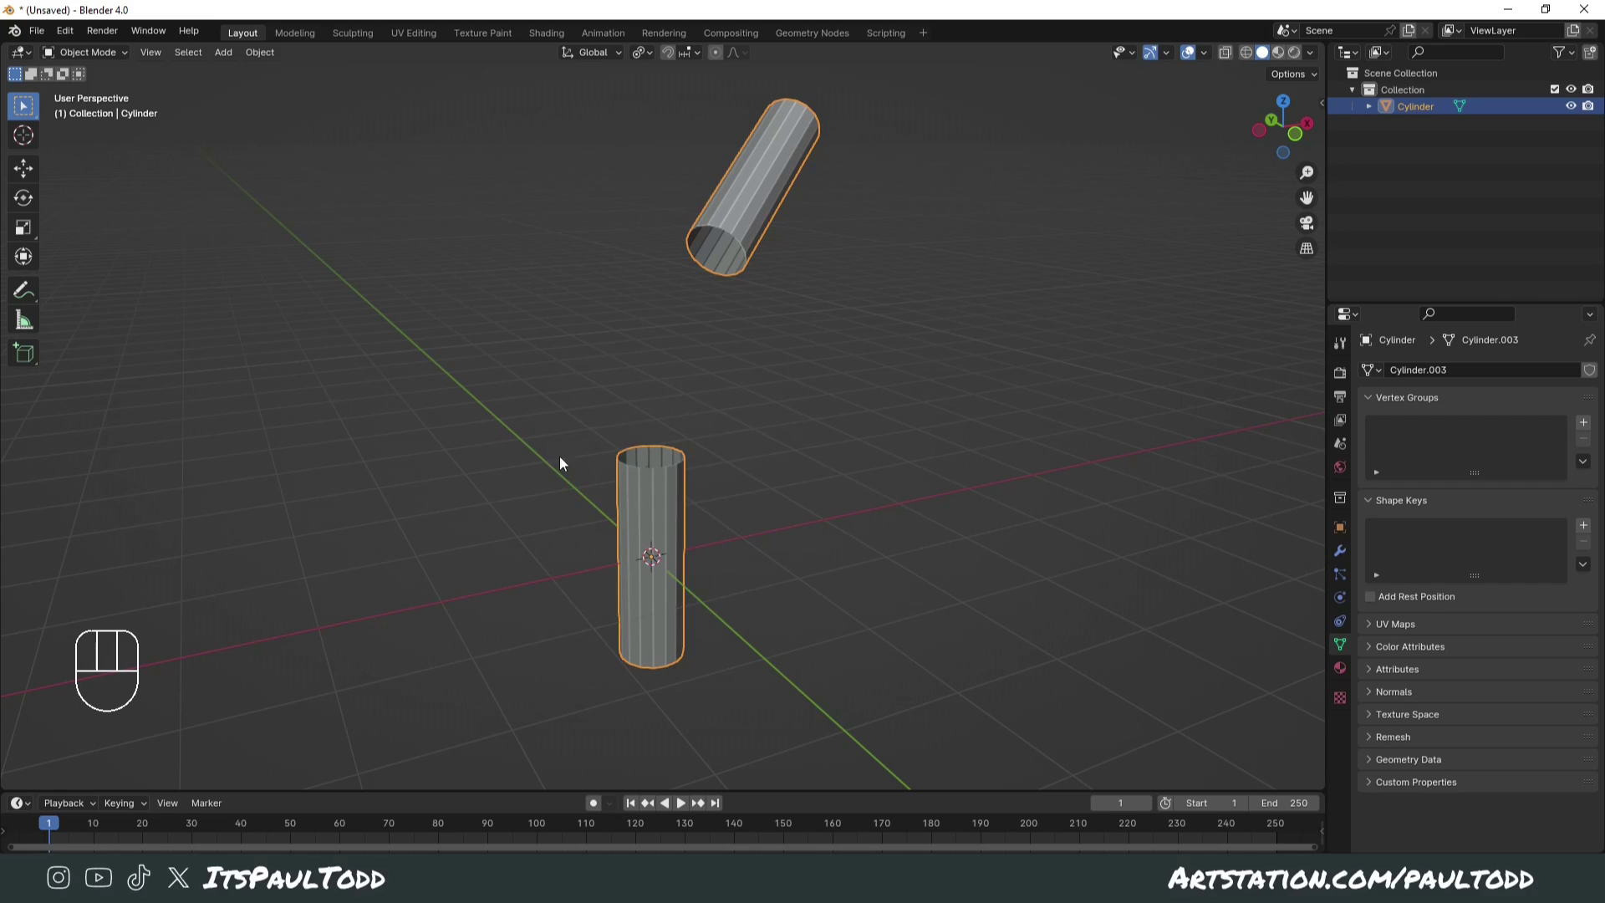
Step: Apply all transforms to the joined cylinders and select their facing open ends
key("ctrl+a")
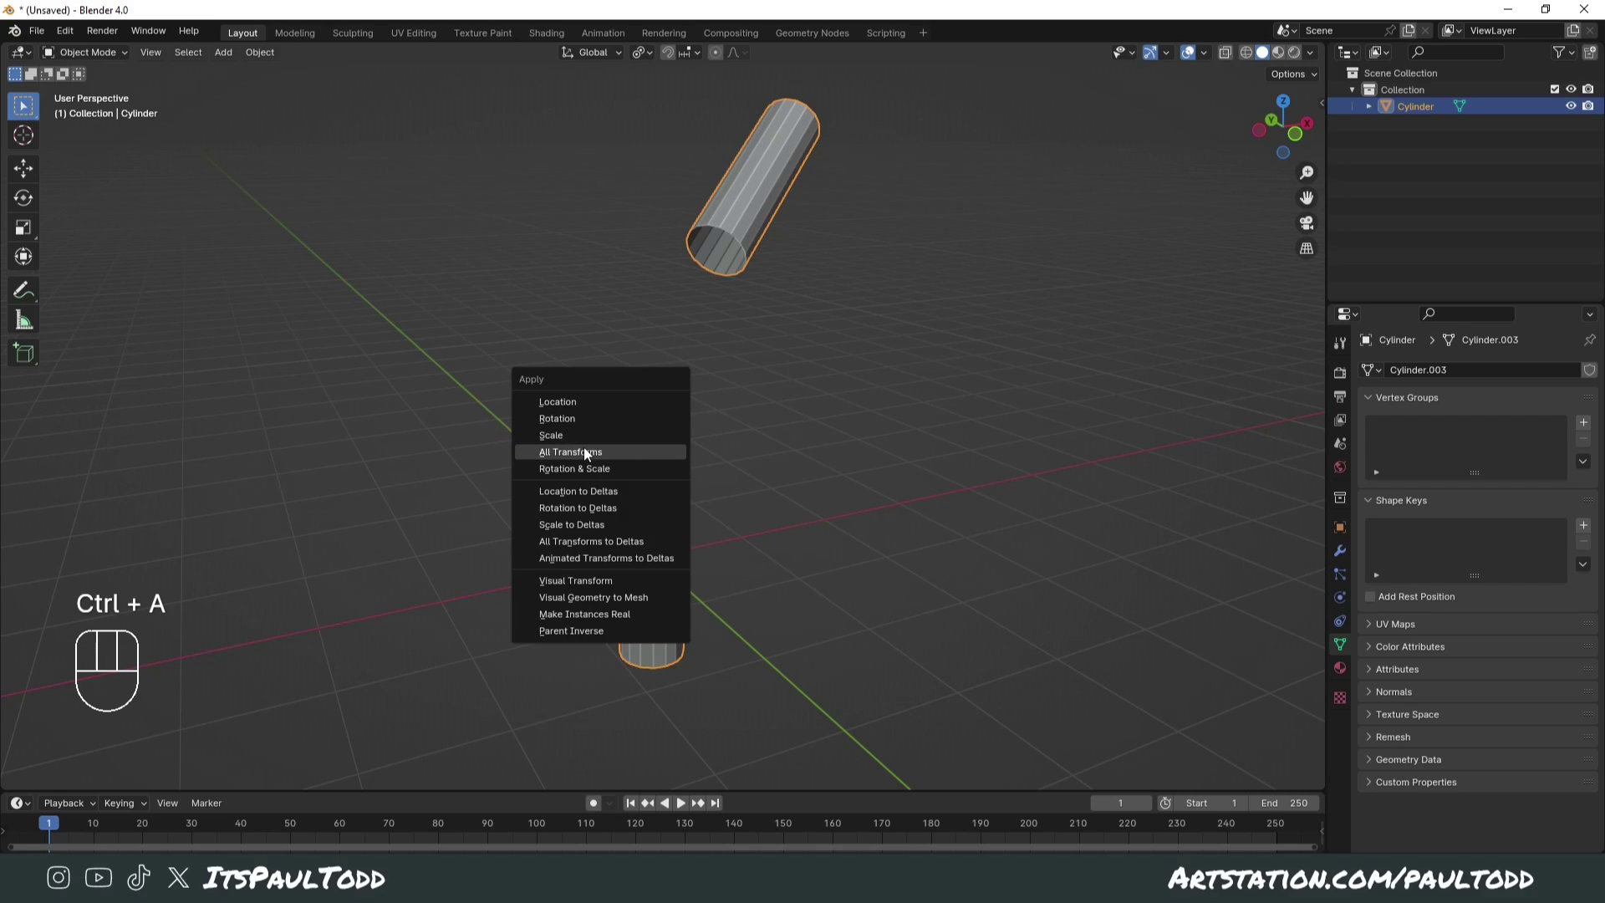
middle_click(826, 465)
key("Tab")
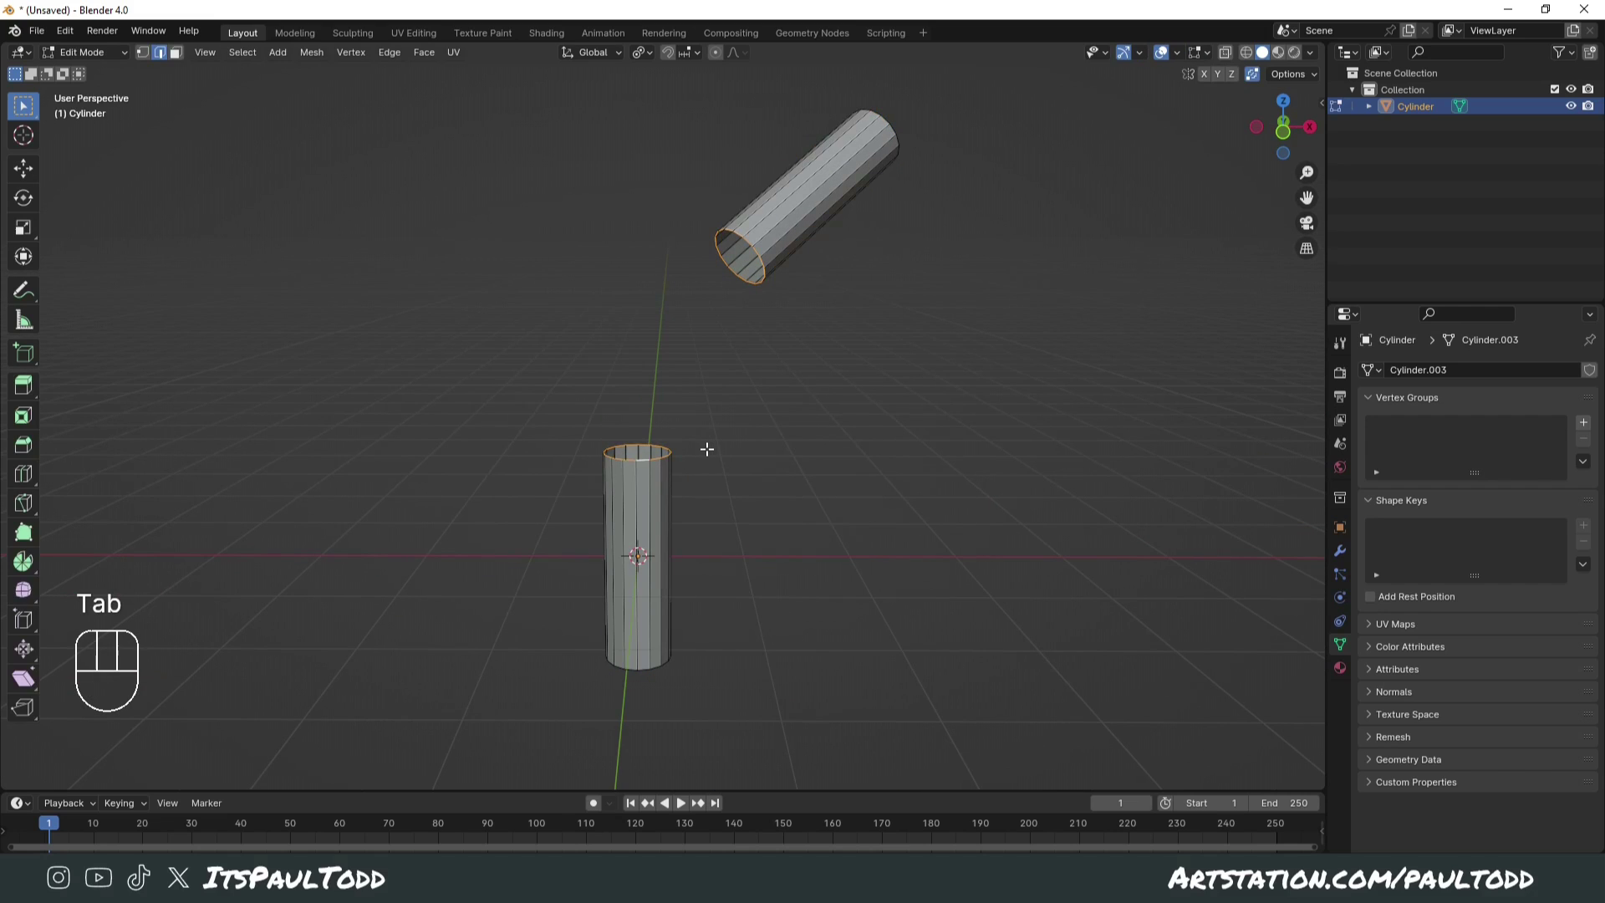
key("m")
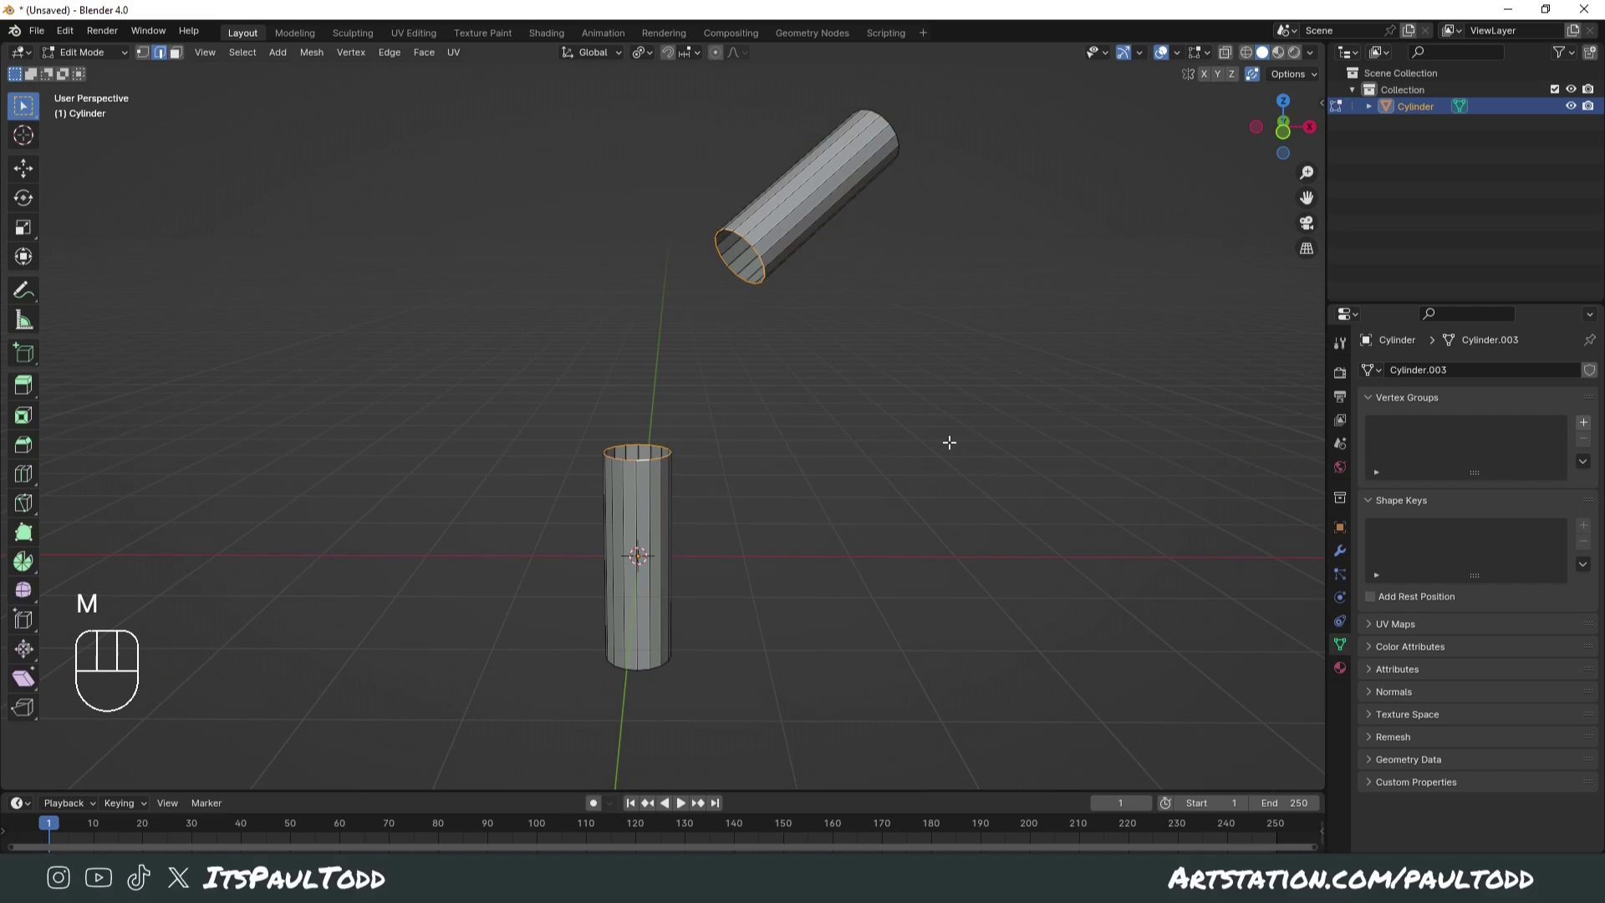
Step: Bridge the two end loops with extra cuts and raised smoothness into a curved bend
key("ctrl+e")
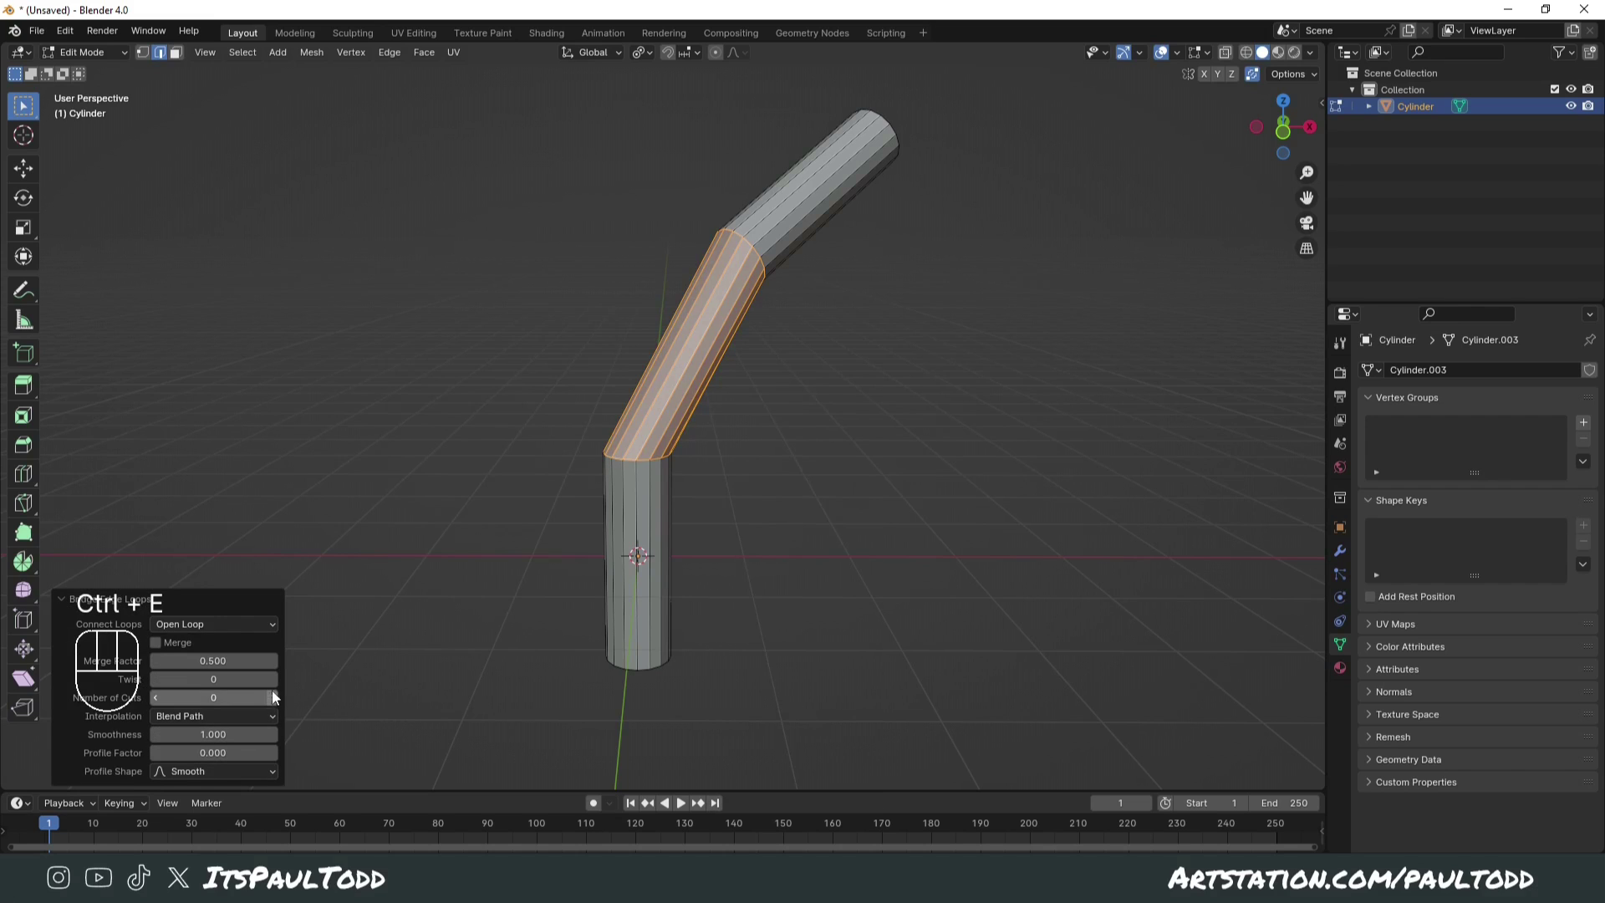
left_click(285, 702)
left_click(280, 704)
left_click(285, 702)
left_click(280, 703)
left_click(285, 703)
left_click(285, 703)
left_click(279, 705)
double_click(279, 705)
left_click(279, 704)
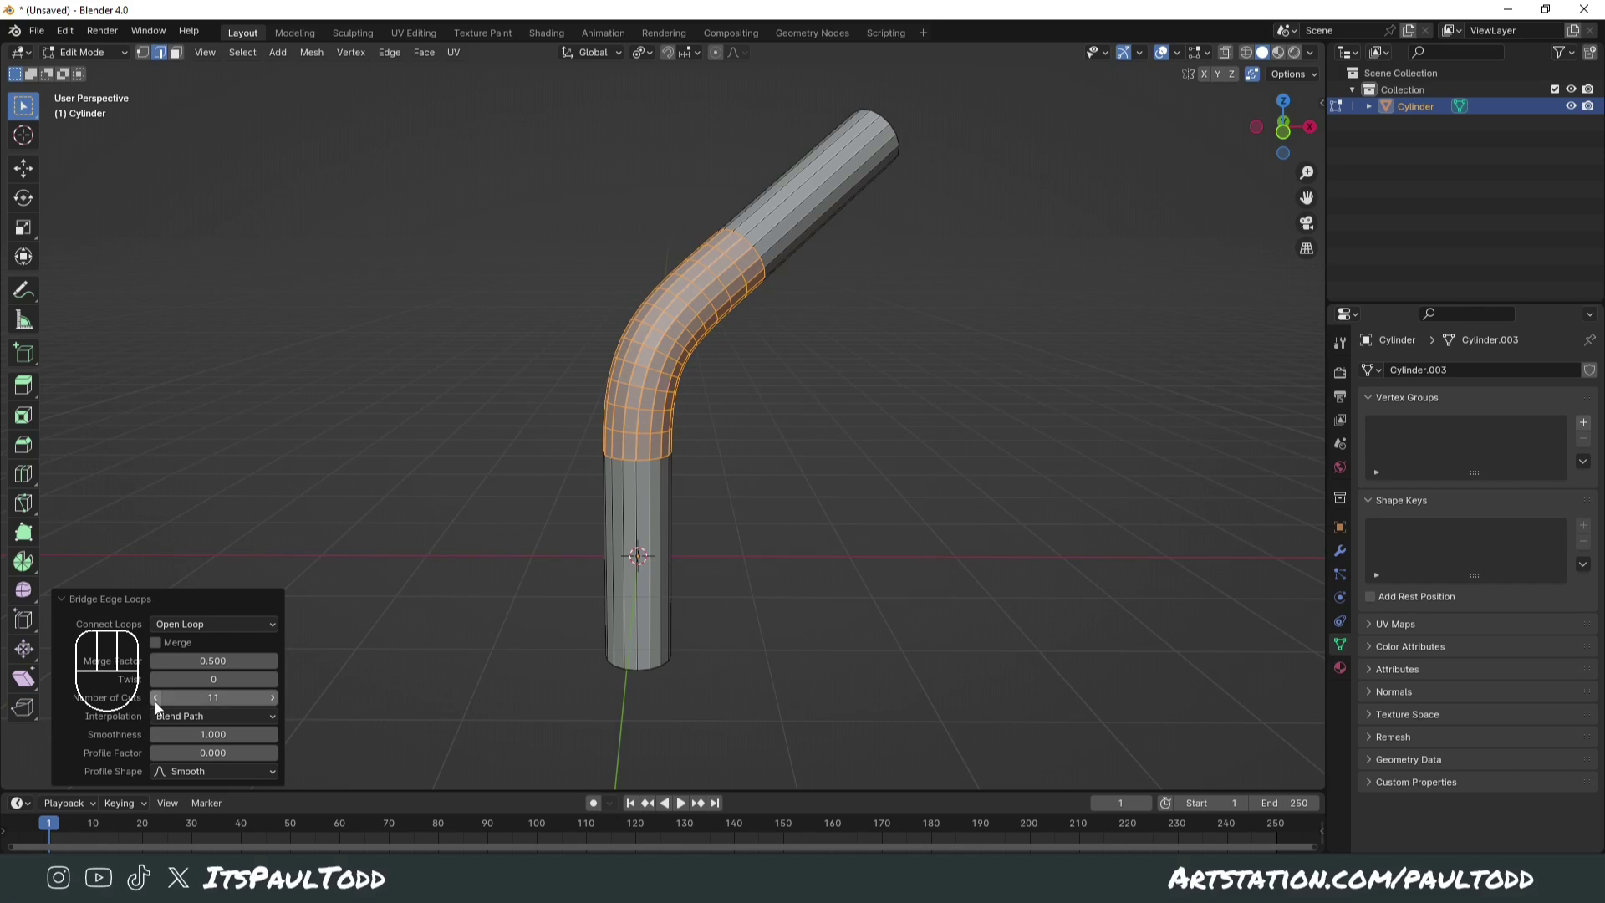
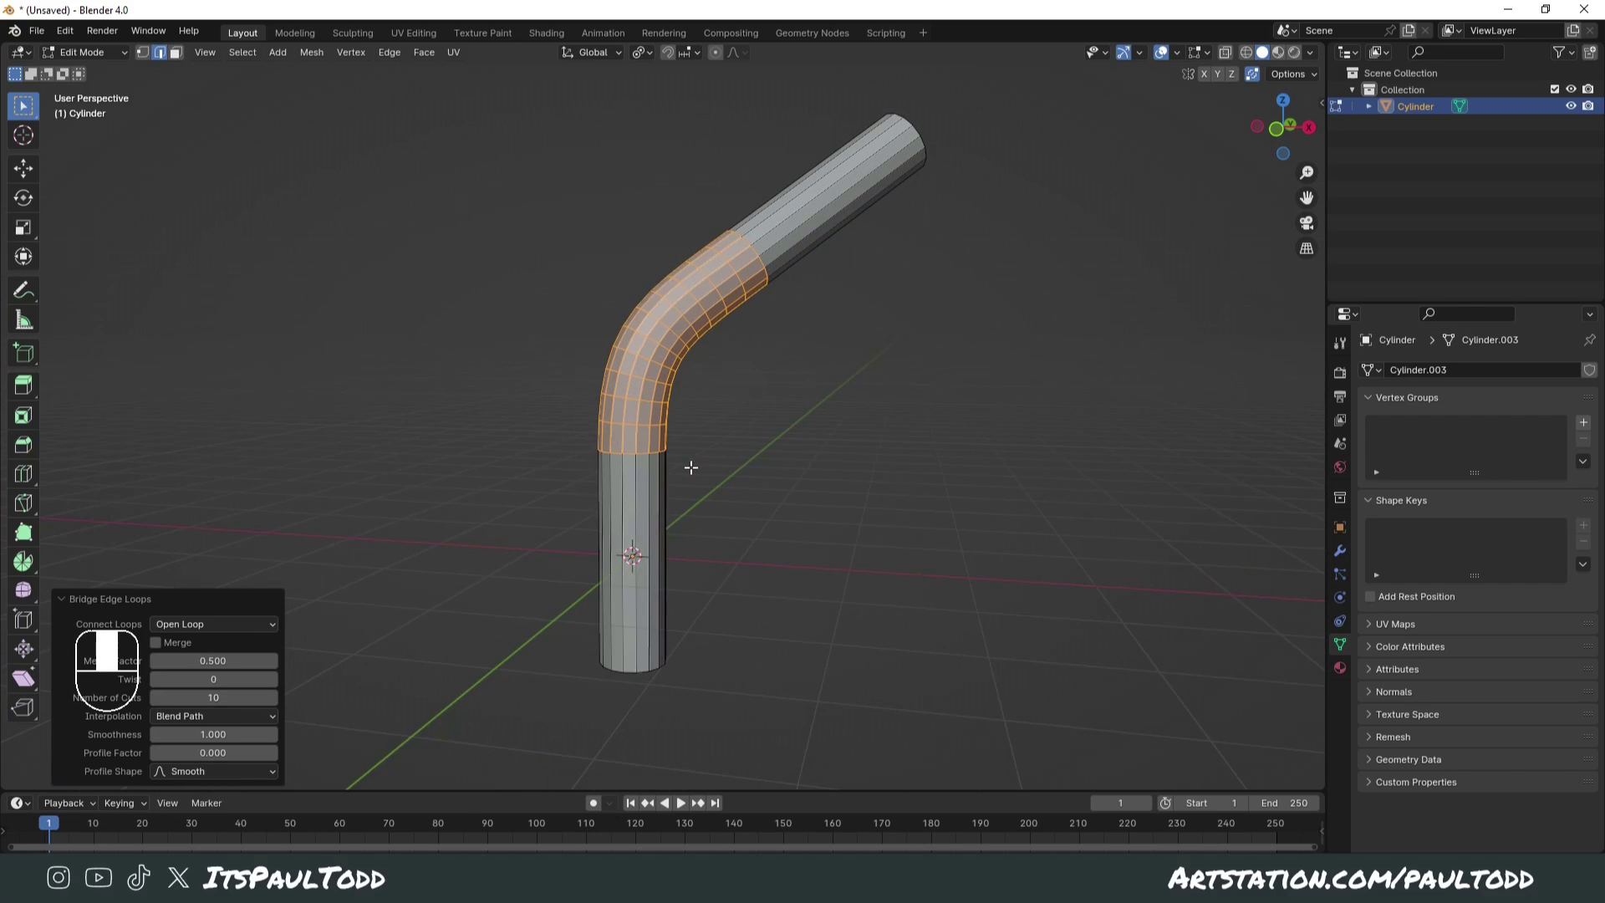
Step: Undo the curved bridge and reselect both cylinder rims from the front view
key("Tab")
left_click_drag(745, 479, 851, 454)
left_click(733, 417)
left_click(723, 414)
right_click(726, 411)
left_click_drag(848, 430, 690, 414)
left_click_drag(735, 434, 564, 449)
left_click_drag(615, 466, 714, 445)
key("KP_1")
Step: Bridge the rims with a plain straight section, then bring up the saved Pipes.blend file
key("ctrl+e")
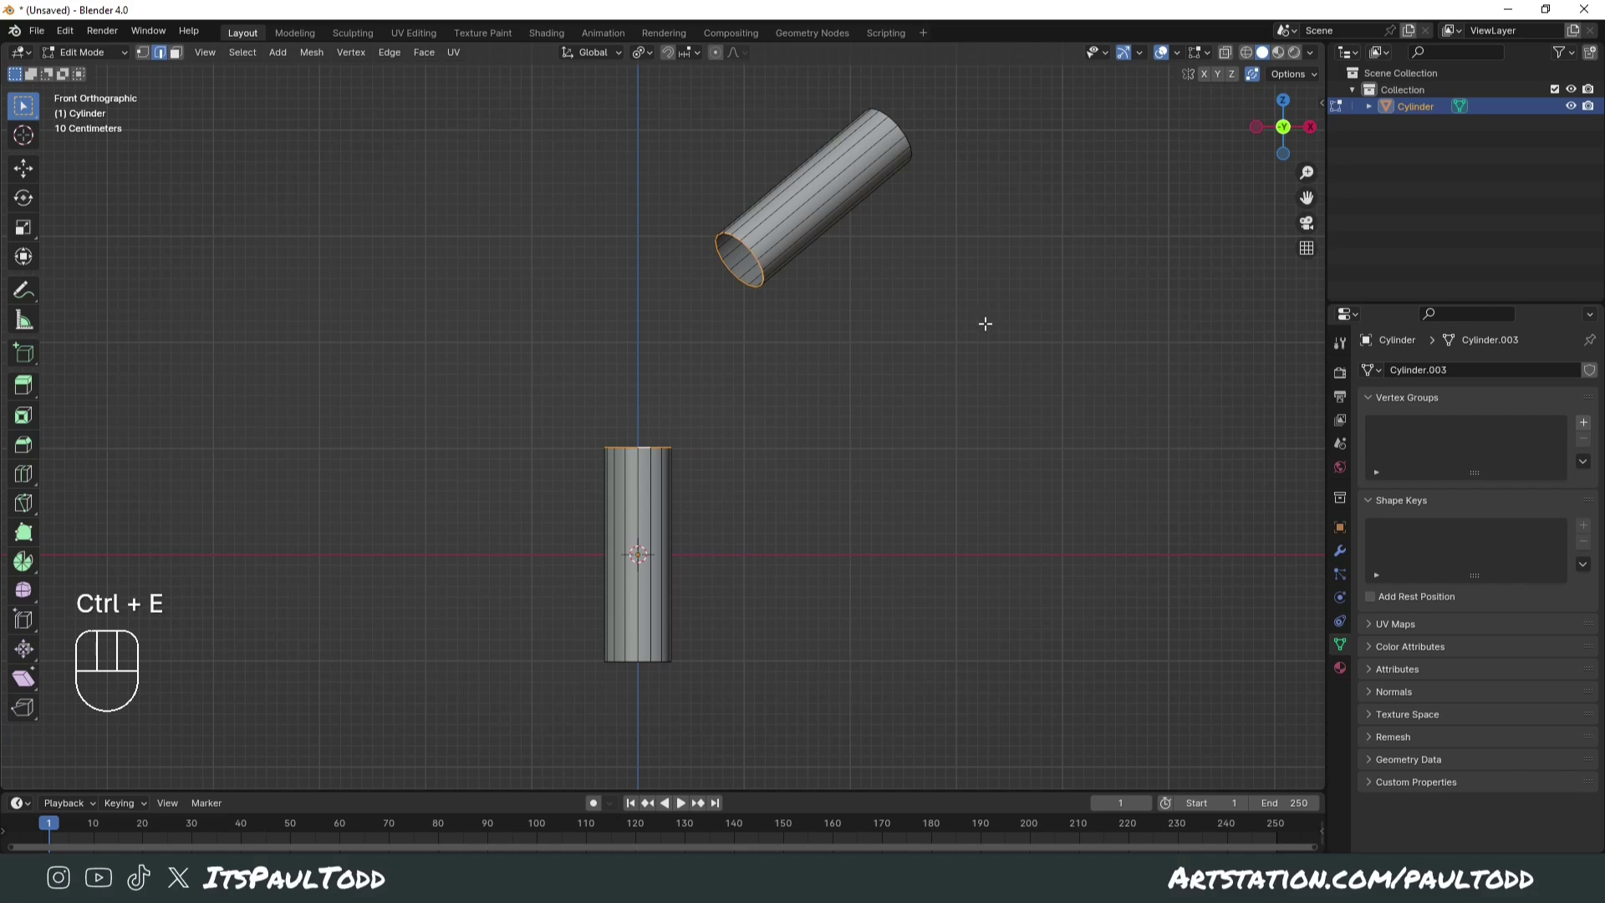
key("F3")
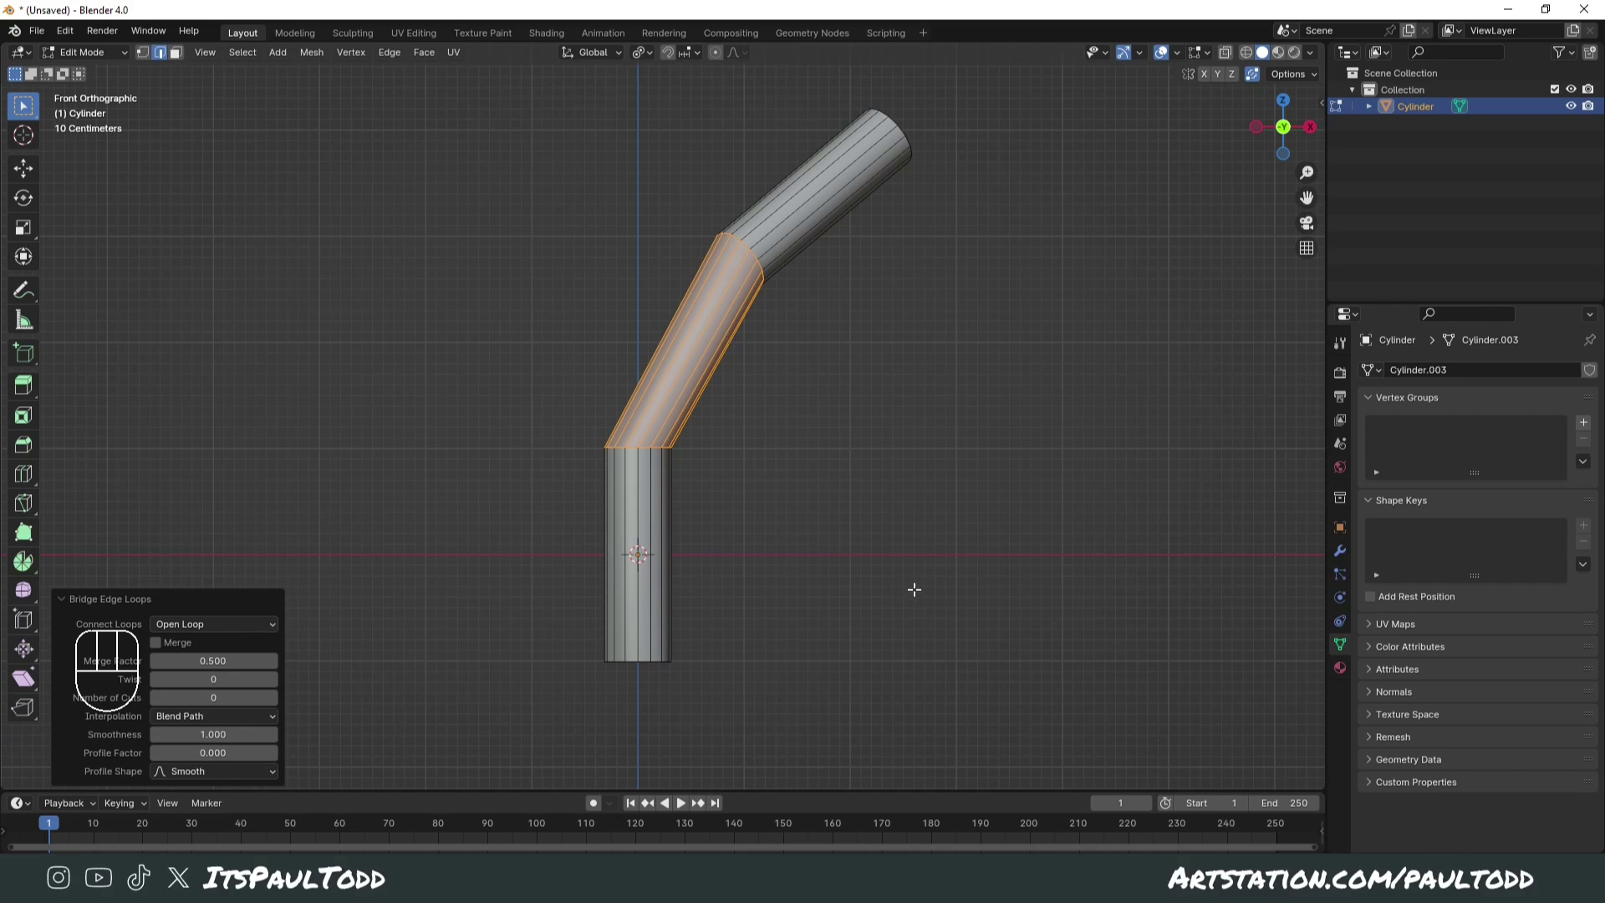
key("ctrl+z")
left_click(400, 63)
left_click_drag(399, 57, 449, 108)
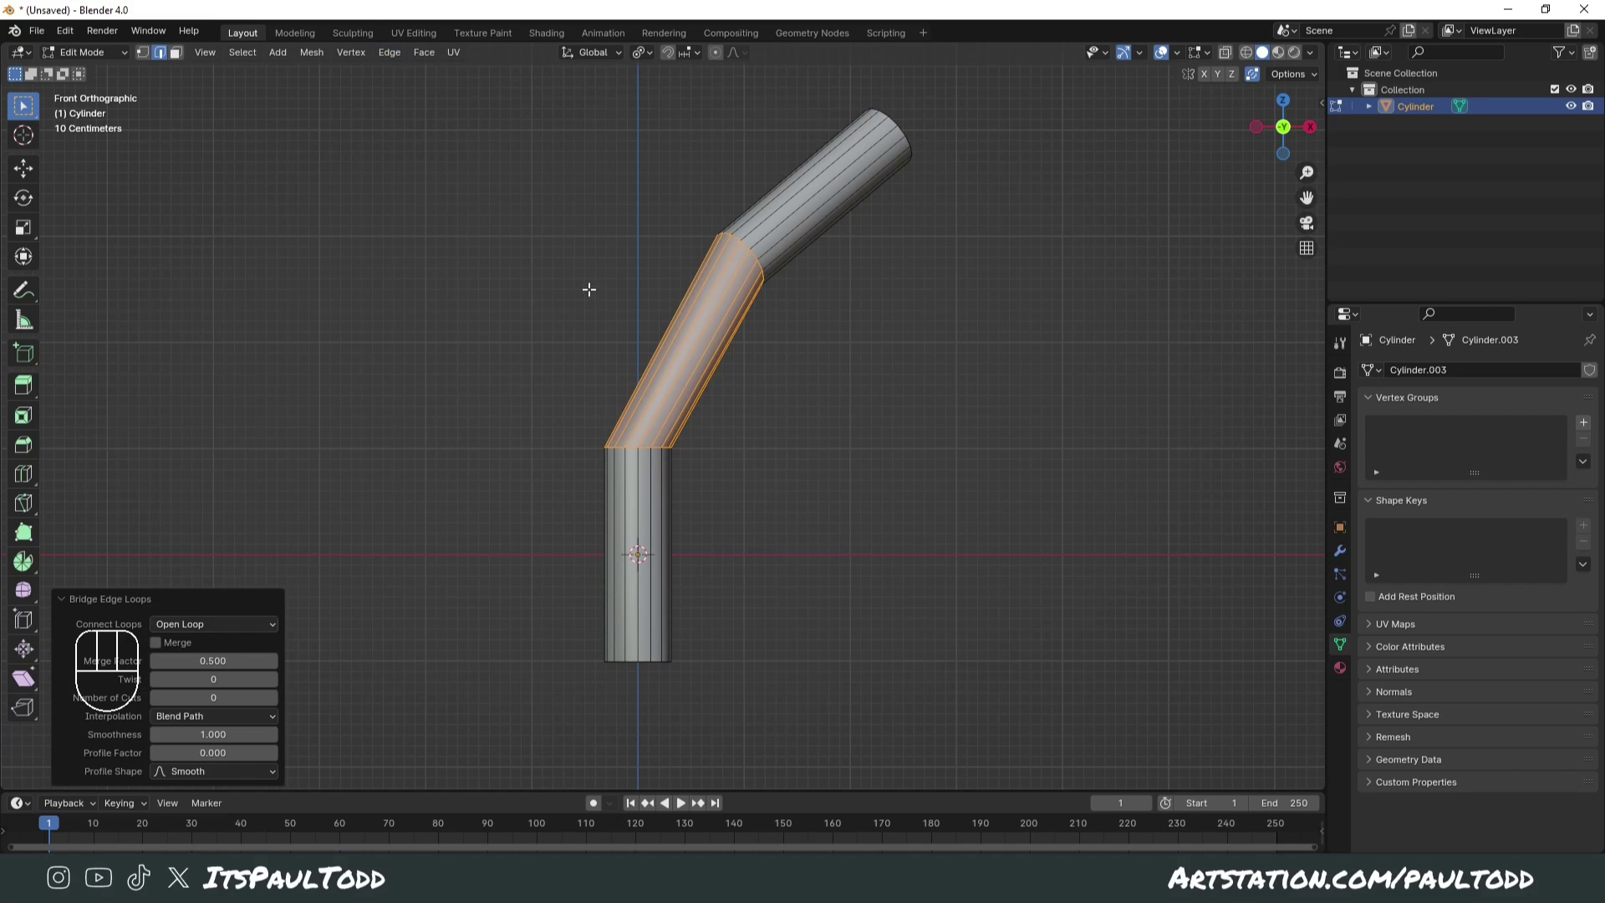
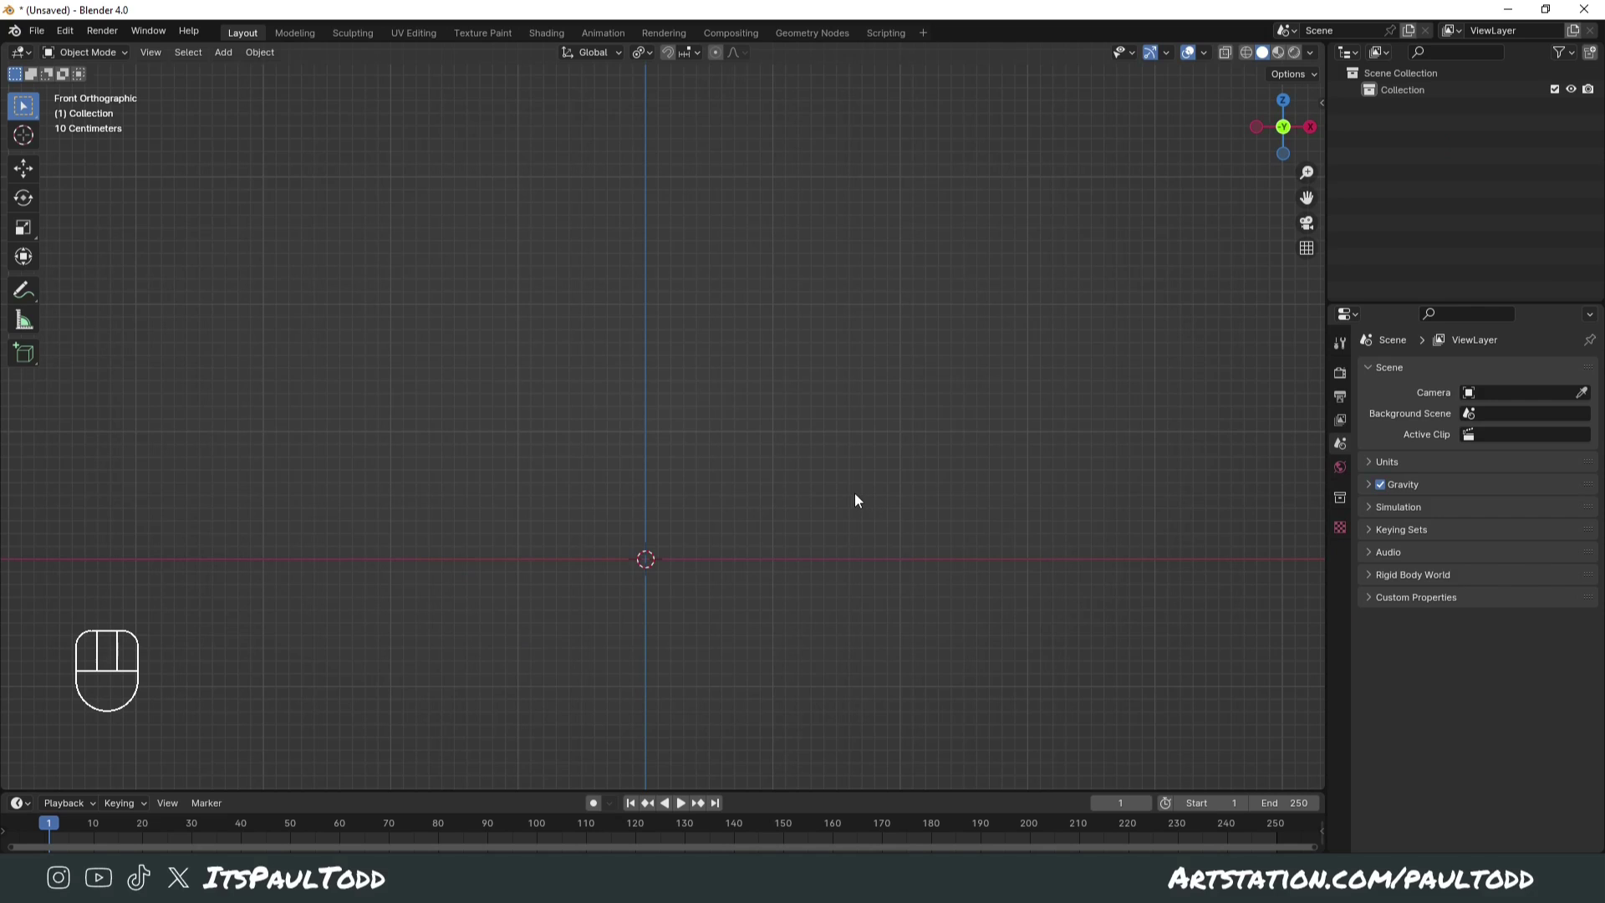
Step: In the fresh empty scene, add a Bezier curve as the pipe path
left_click_drag(815, 498, 860, 463)
middle_click(843, 473)
key("shift+a")
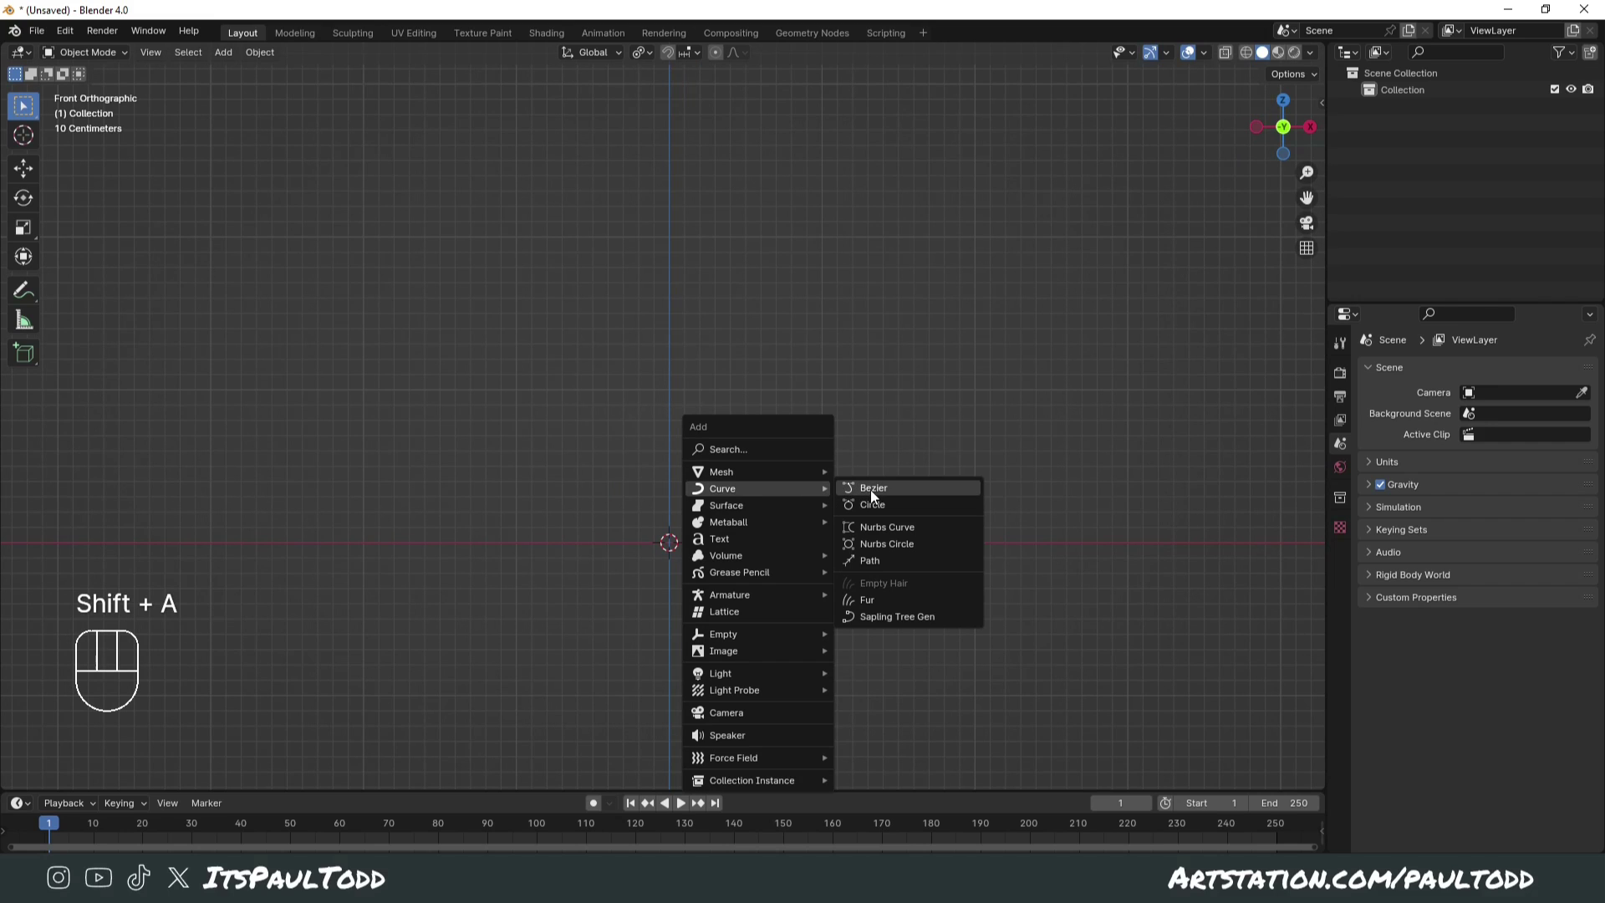
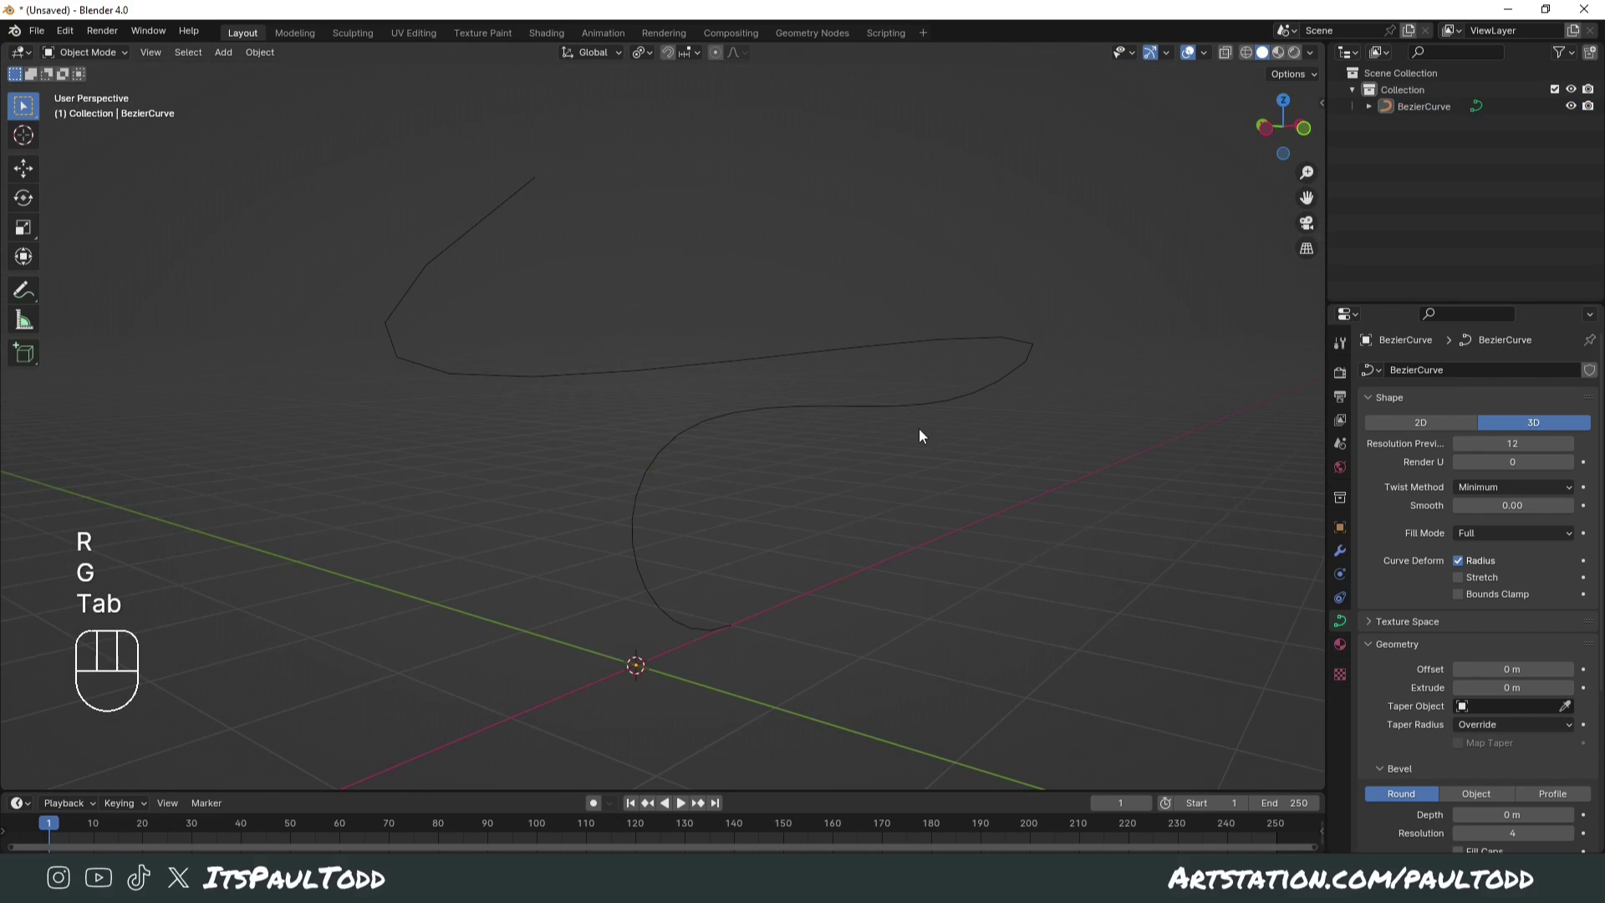
Step: Thicken the Bezier curve into a round tube with bevel depth and resolution
left_click(975, 404)
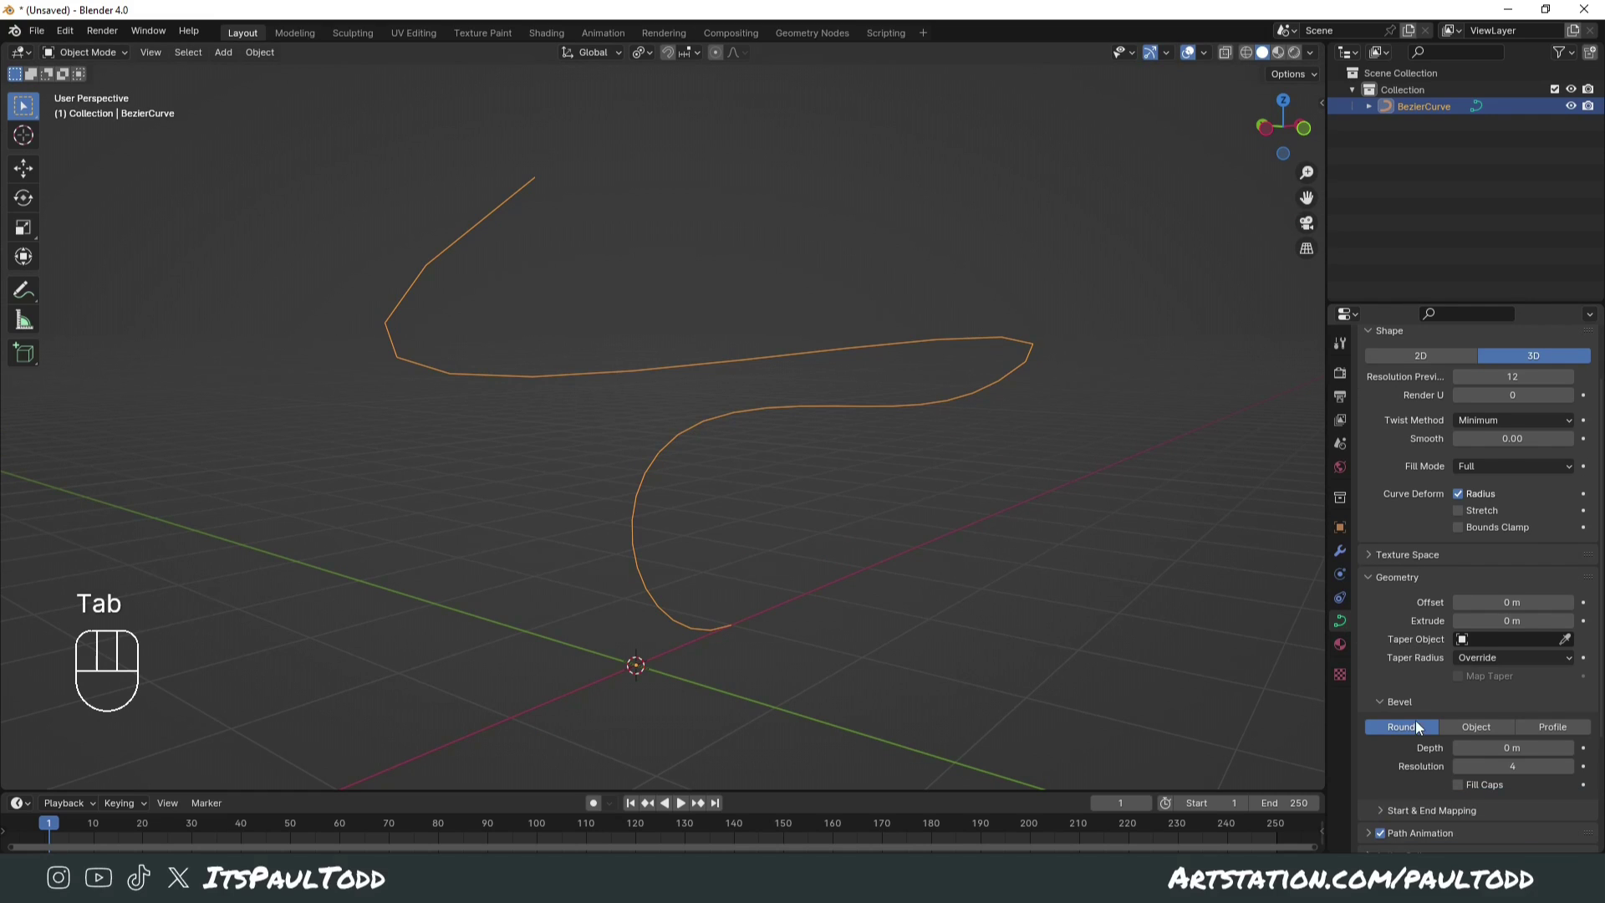
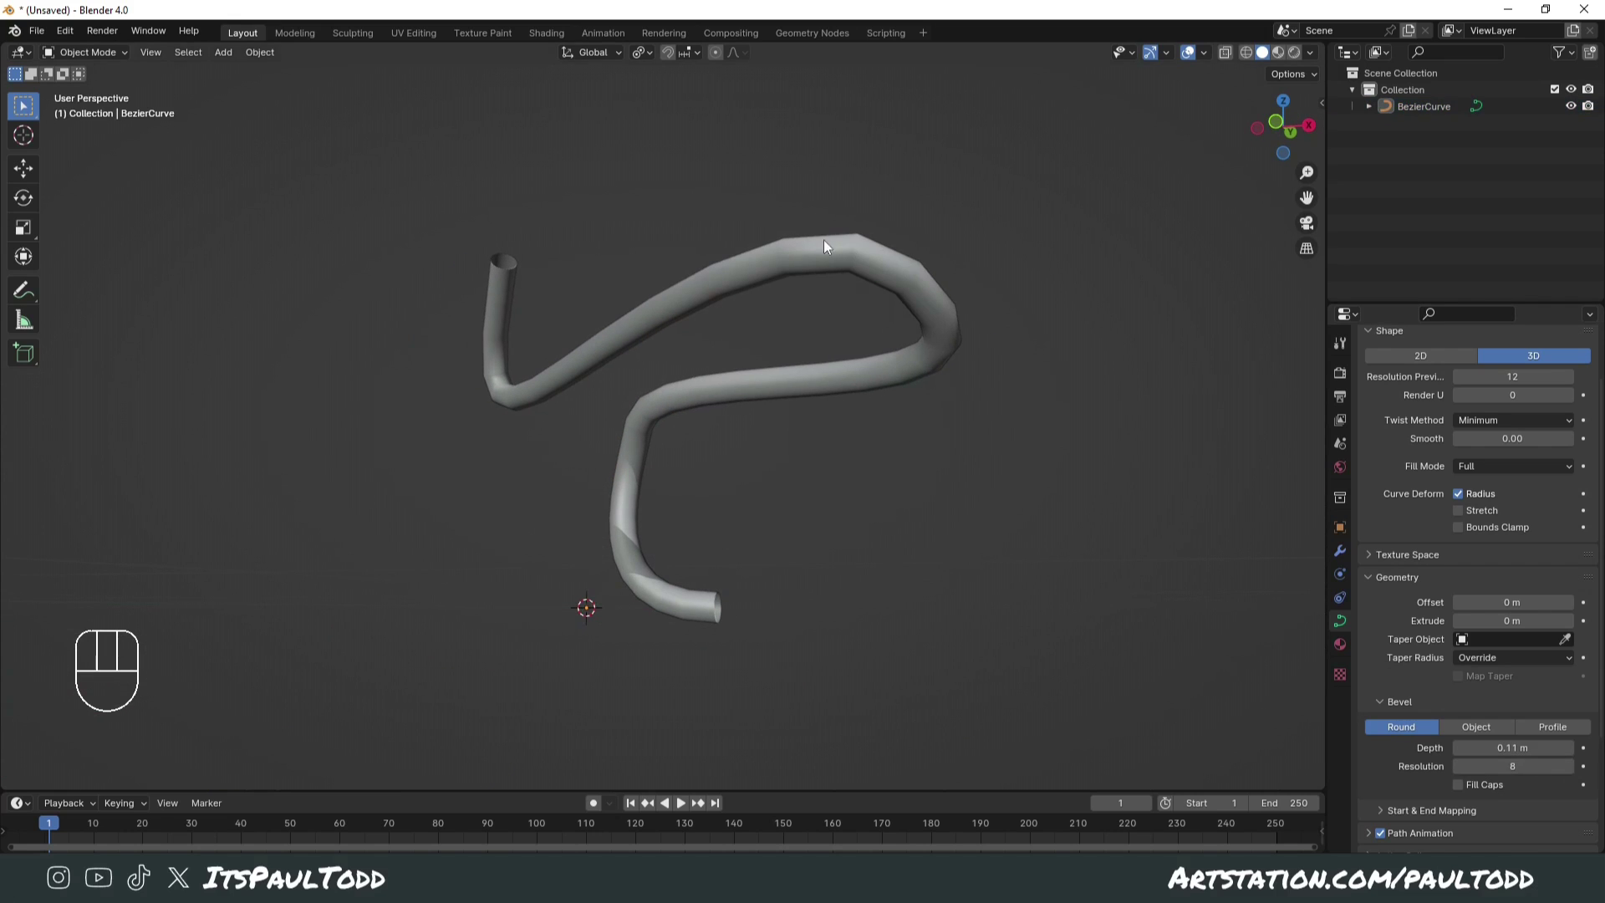
left_click_drag(773, 273, 815, 249)
left_click_drag(816, 253, 948, 314)
left_click_drag(932, 325, 860, 368)
left_click(859, 413)
left_click_drag(867, 430, 915, 382)
Step: Convert the tube to a mesh and smooth it with a Subdivision Surface modifier
left_click(542, 399)
middle_click(660, 426)
left_click_drag(636, 379, 699, 436)
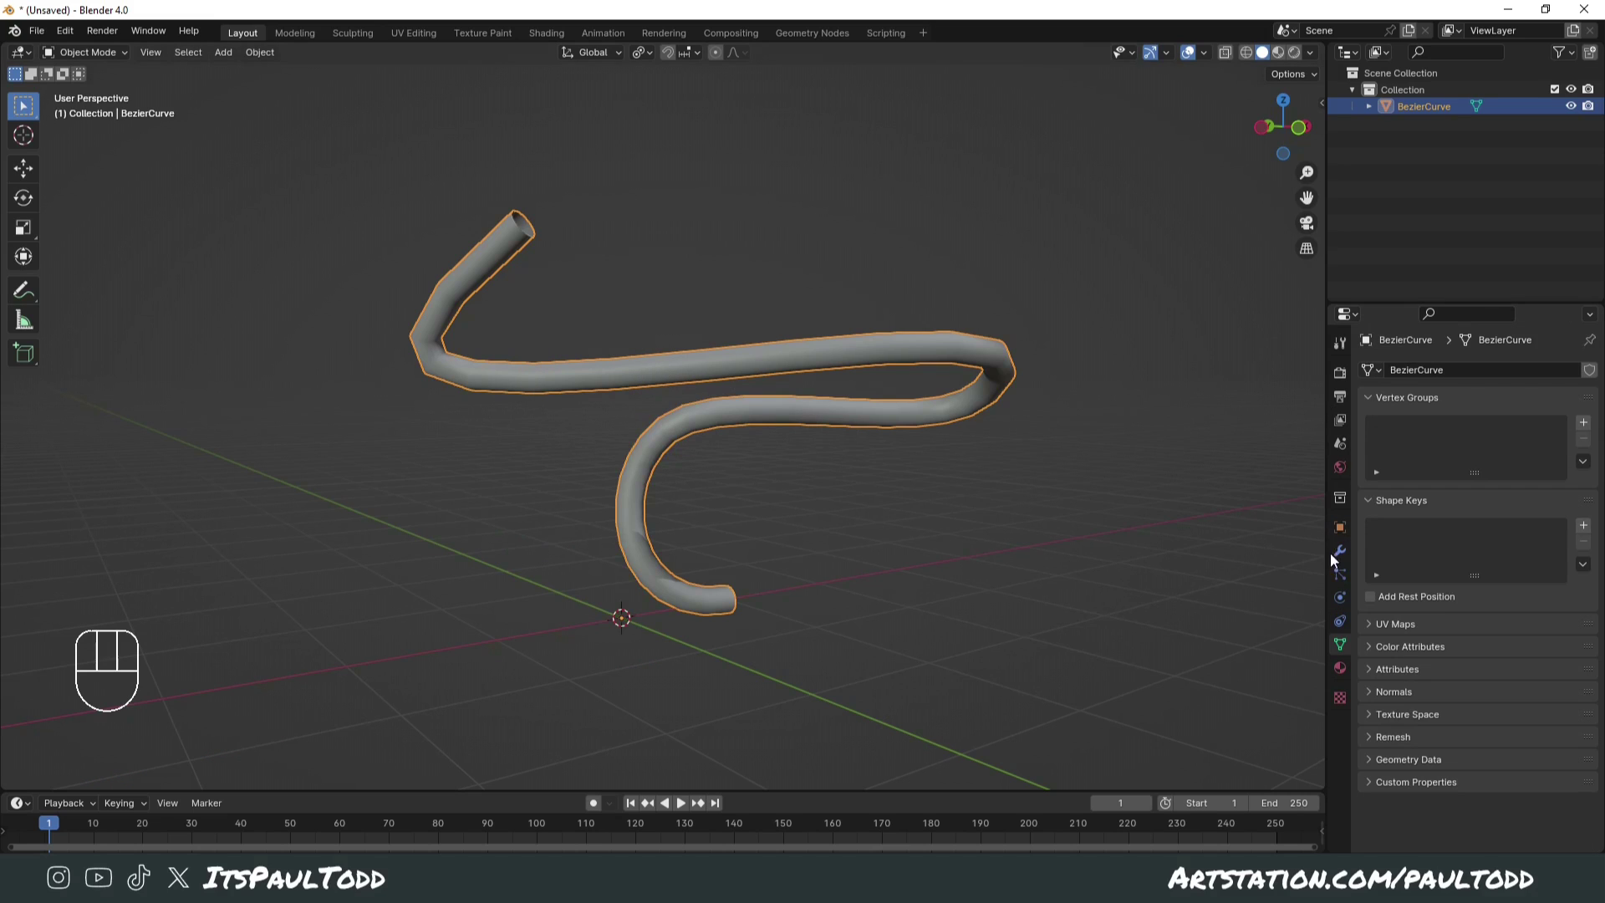
left_click_drag(1428, 379, 1385, 406)
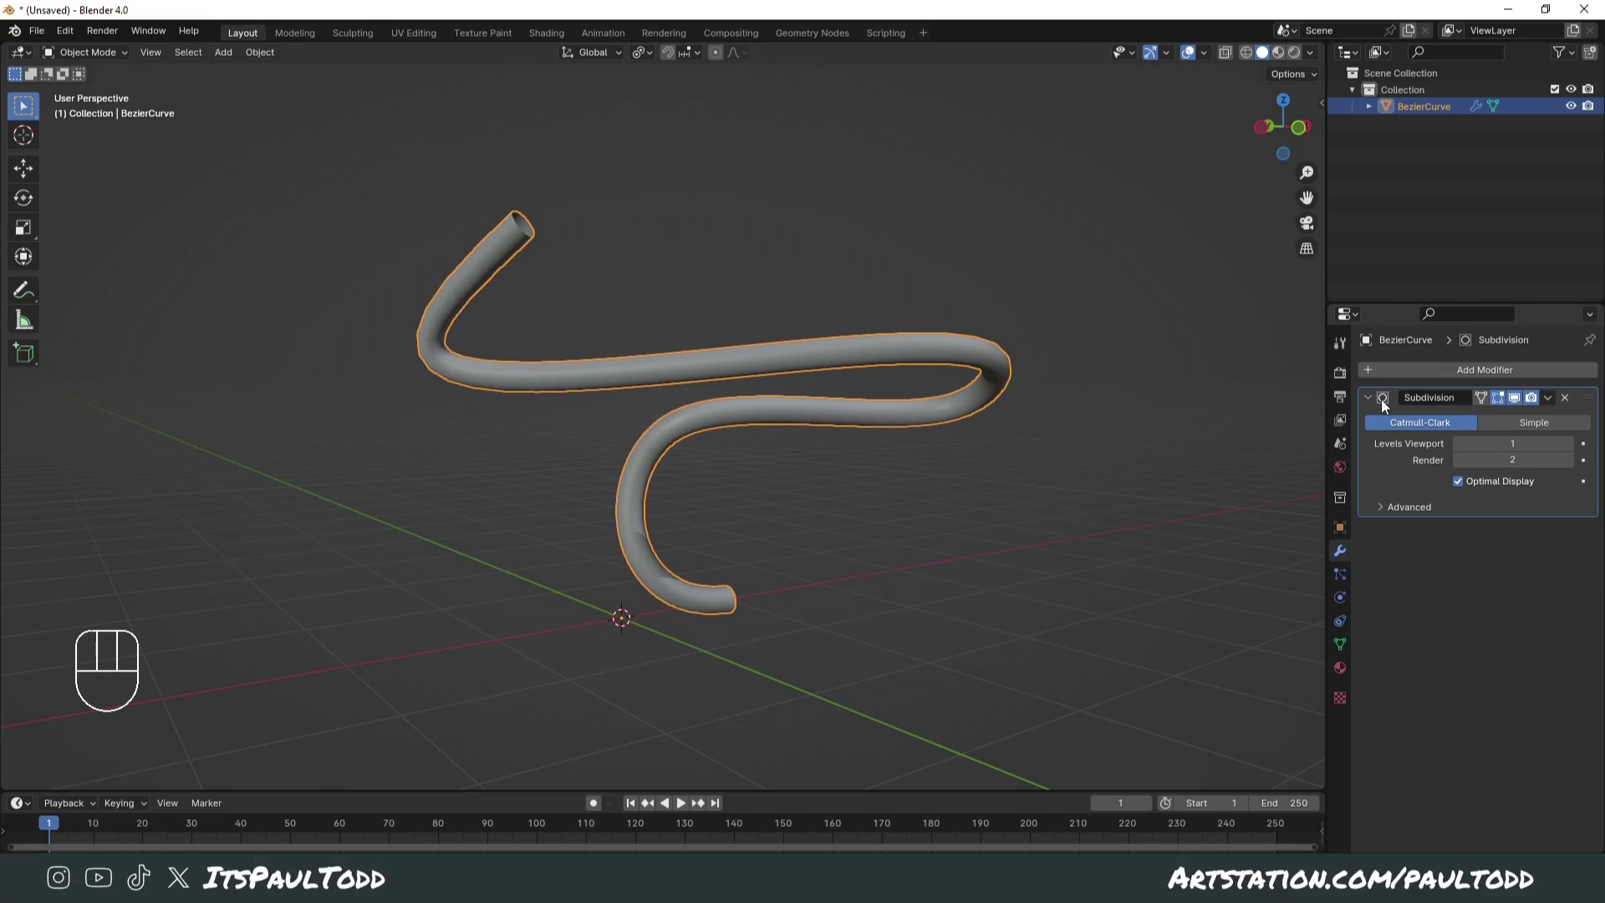
left_click_drag(900, 480, 984, 472)
left_click_drag(985, 472, 1042, 476)
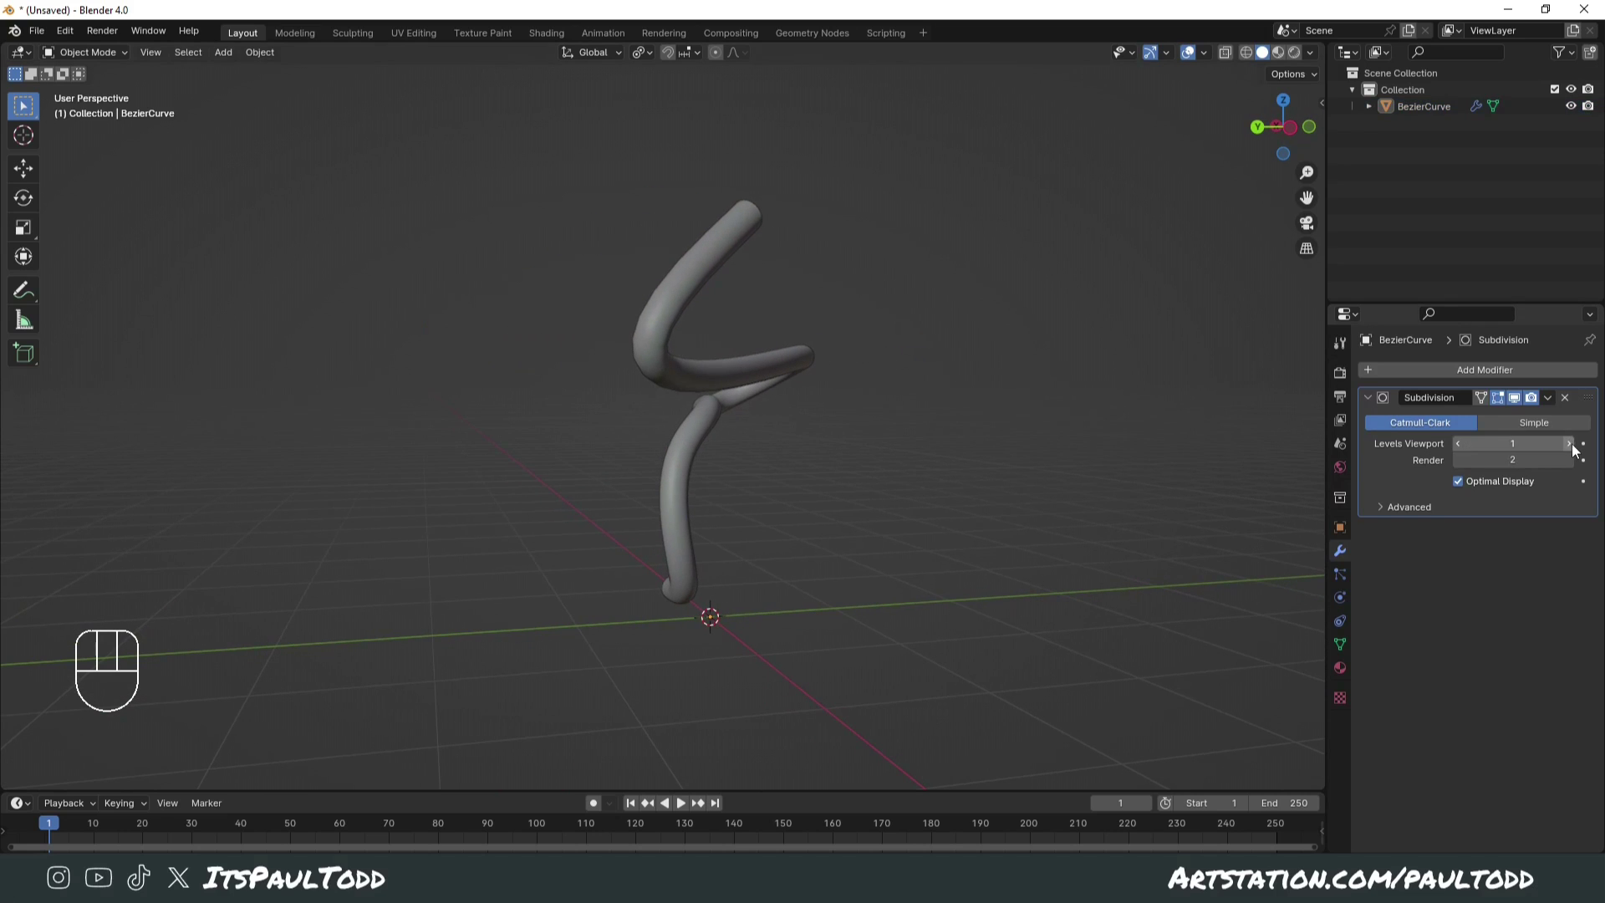
left_click_drag(924, 446, 741, 442)
left_click_drag(806, 469, 764, 468)
left_click(818, 438)
Step: Start a fresh empty scene with the curve types listed for adding
key("Tab")
key("Tab")
left_click_drag(941, 565, 920, 453)
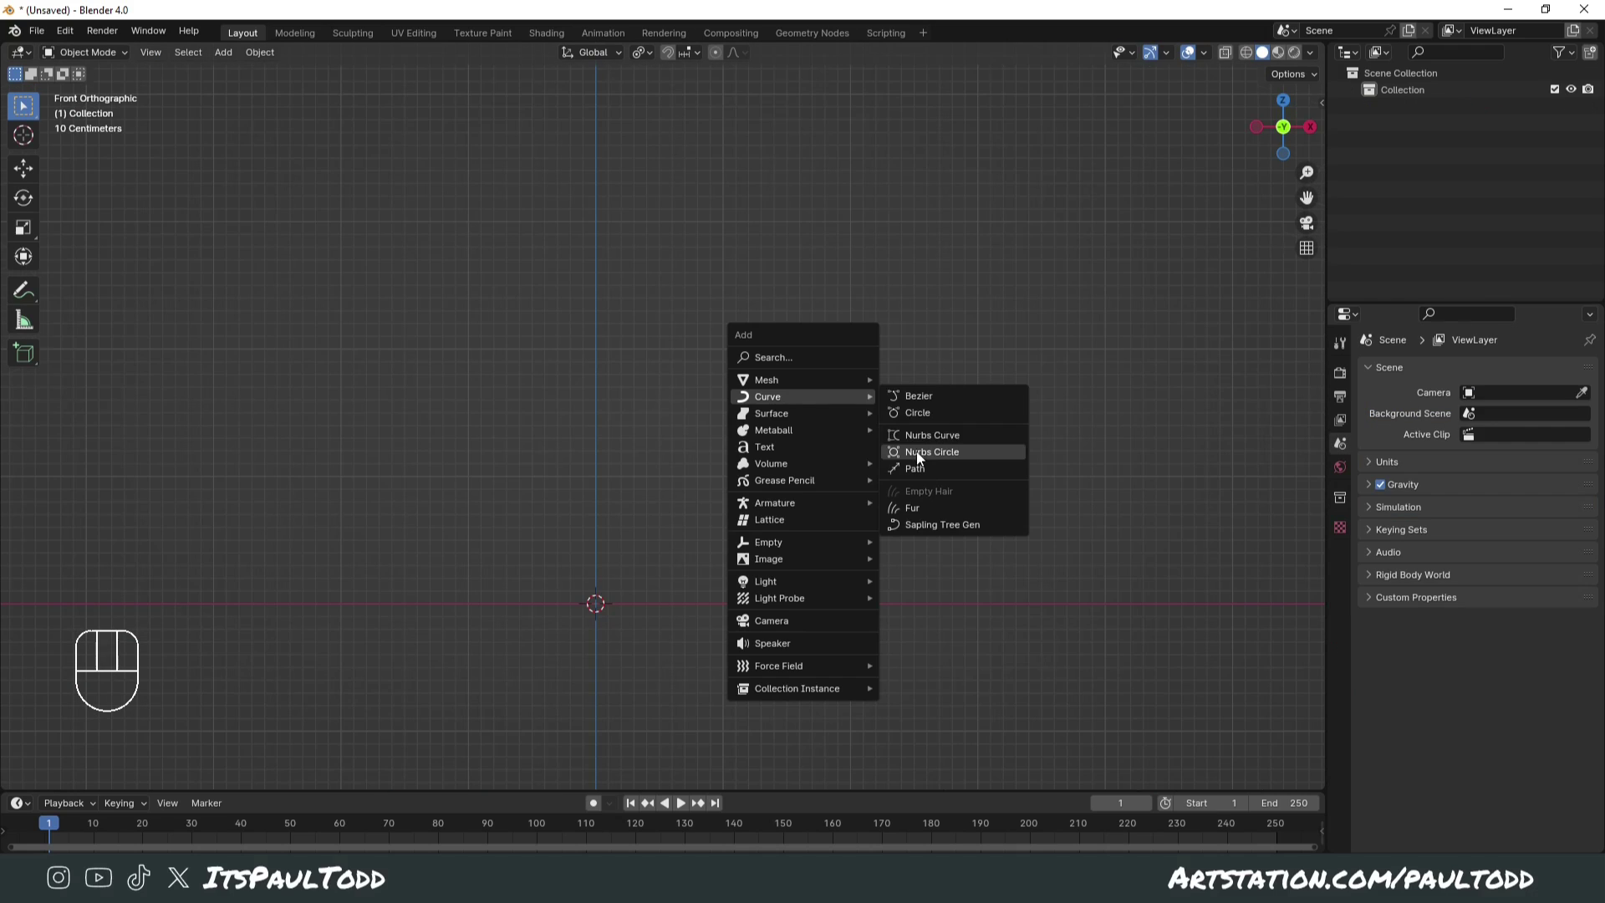
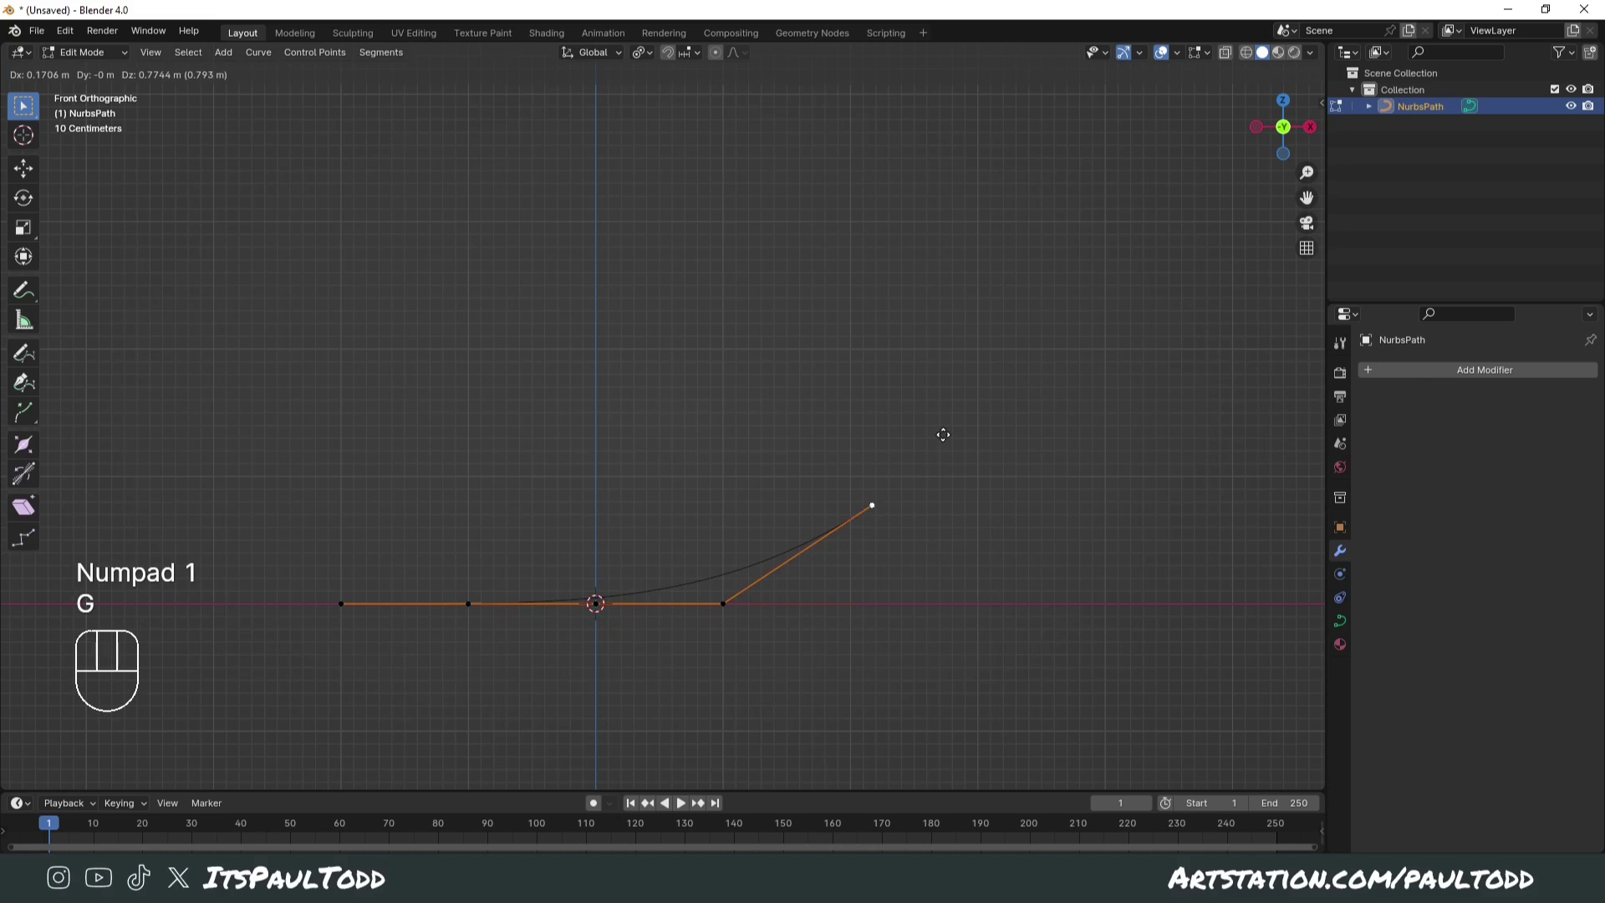
Step: Move the NURBS path's control points upward to start bending it into an S shape
key("g")
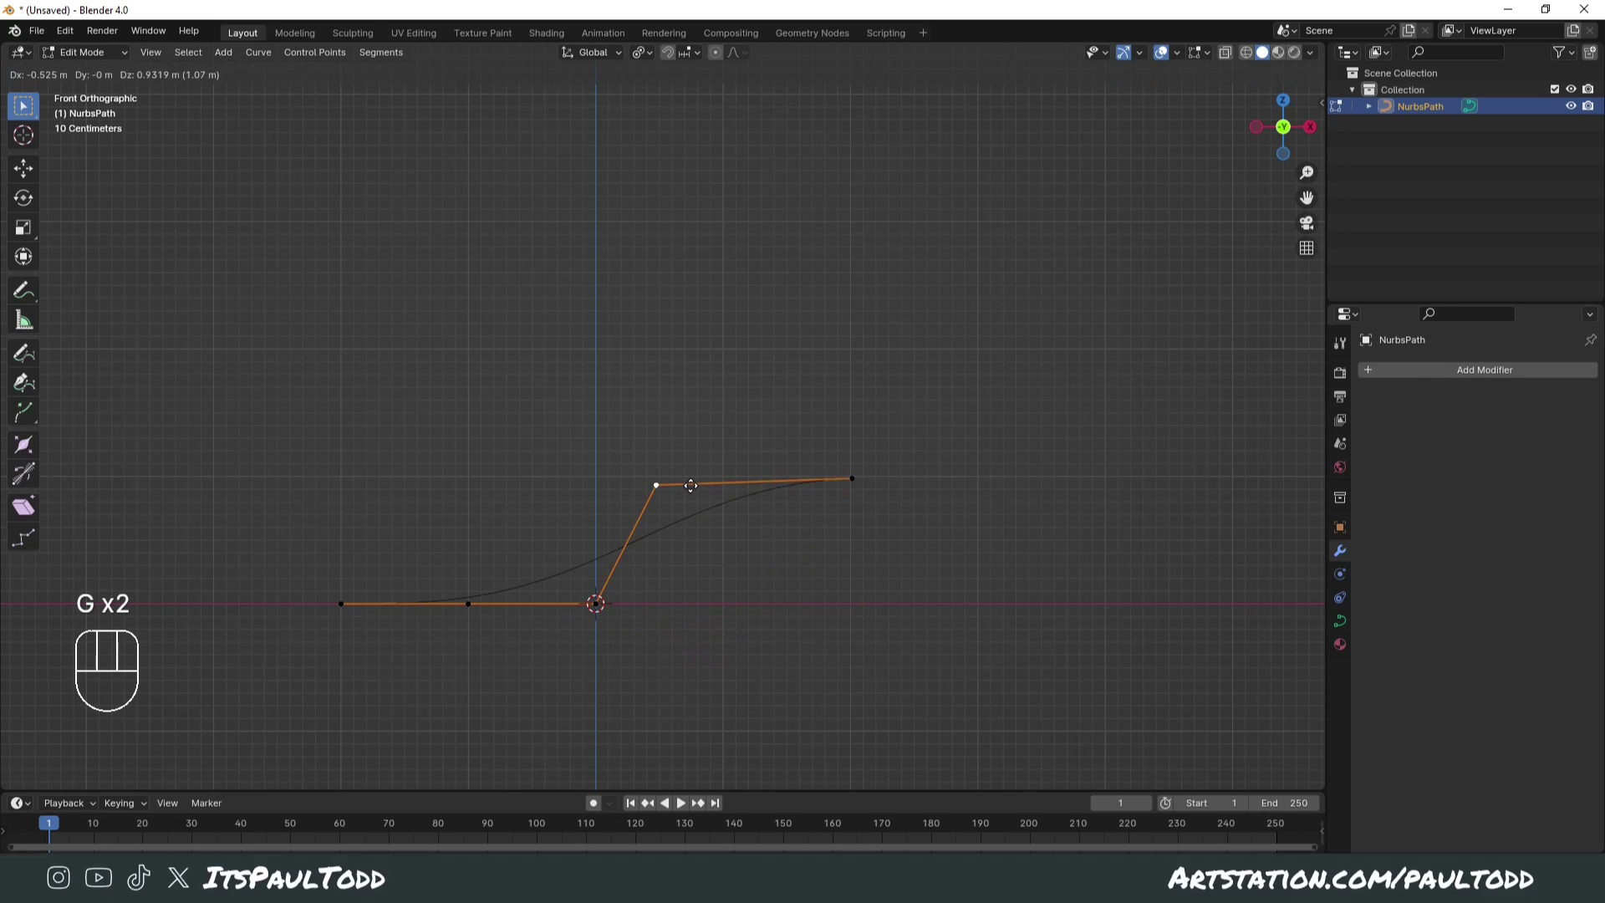
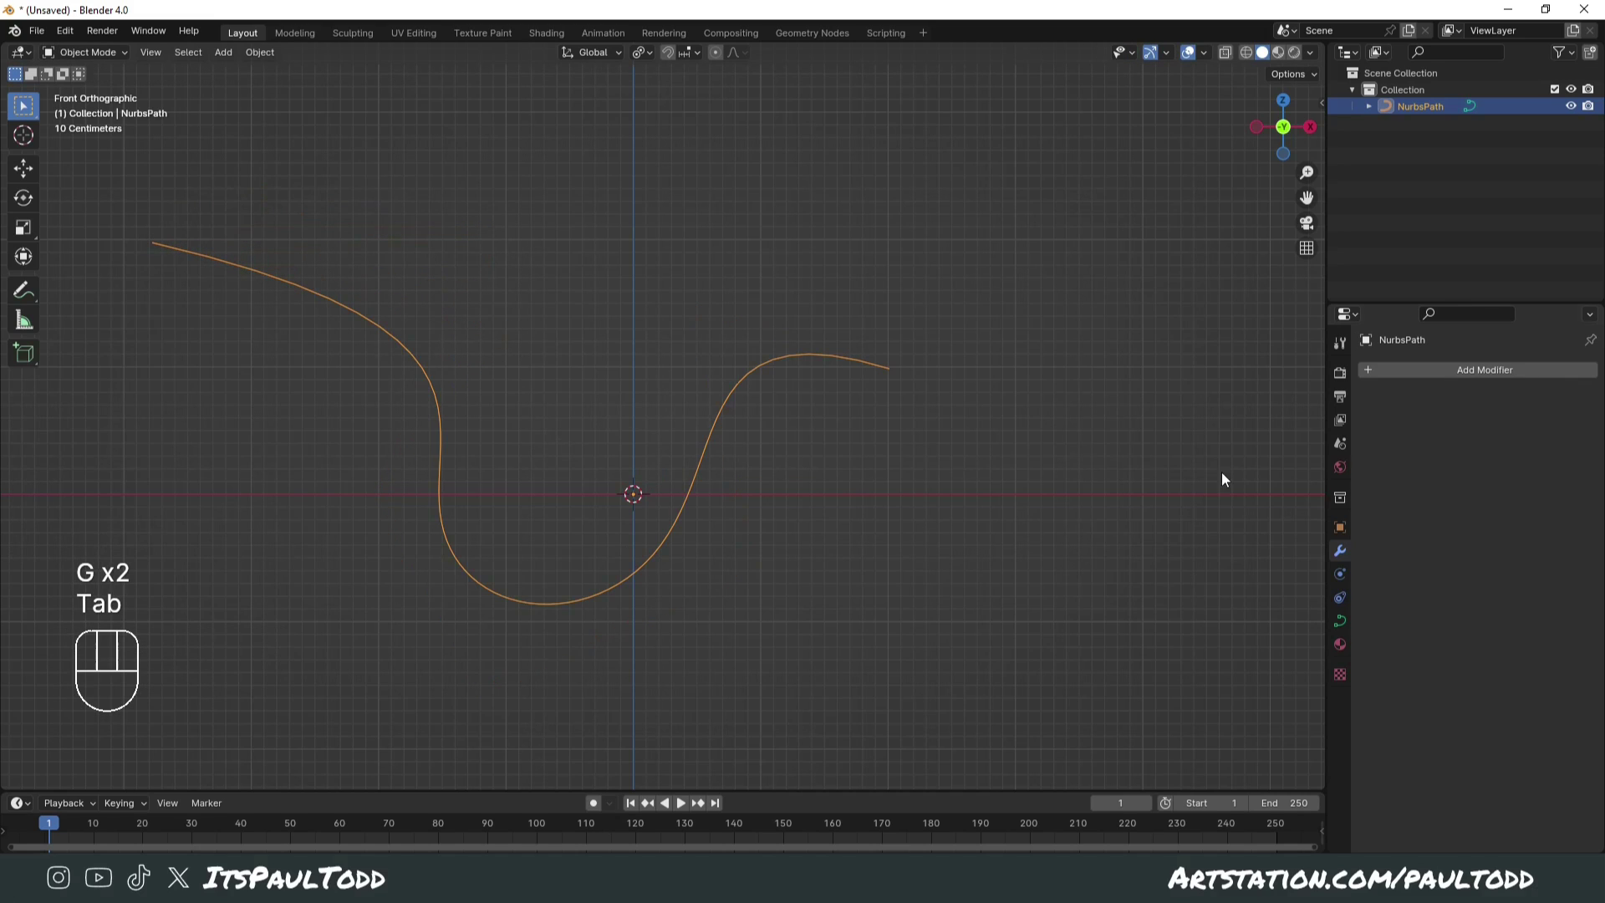
Step: Set the path's bevel depth to 0.18 m, reshape its points into loops and return to object mode
left_click(1345, 618)
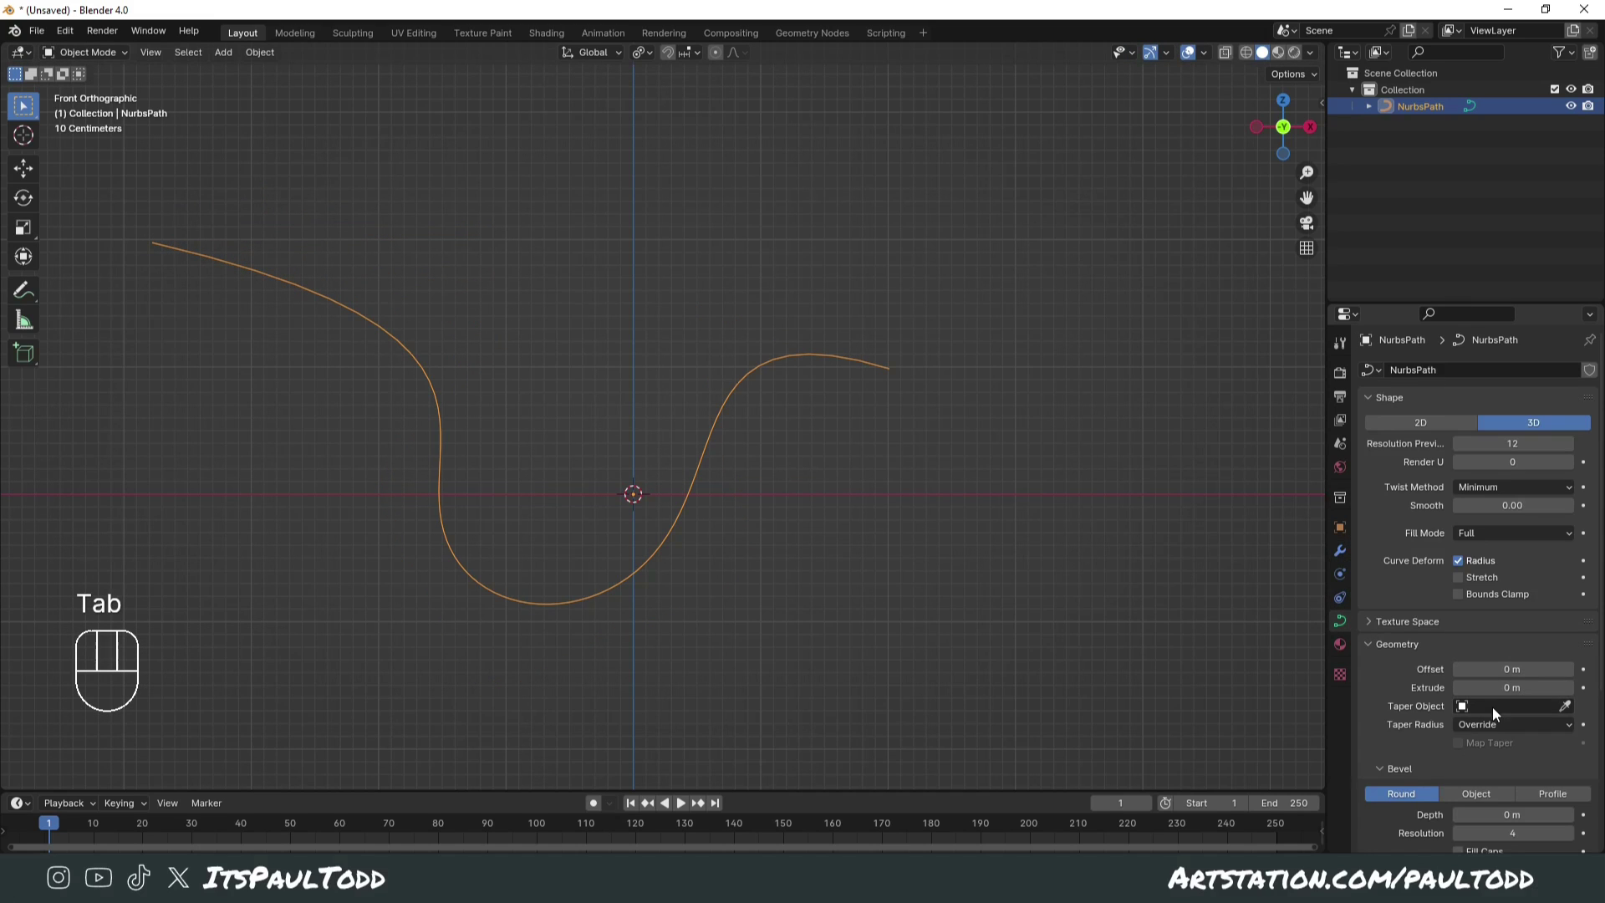
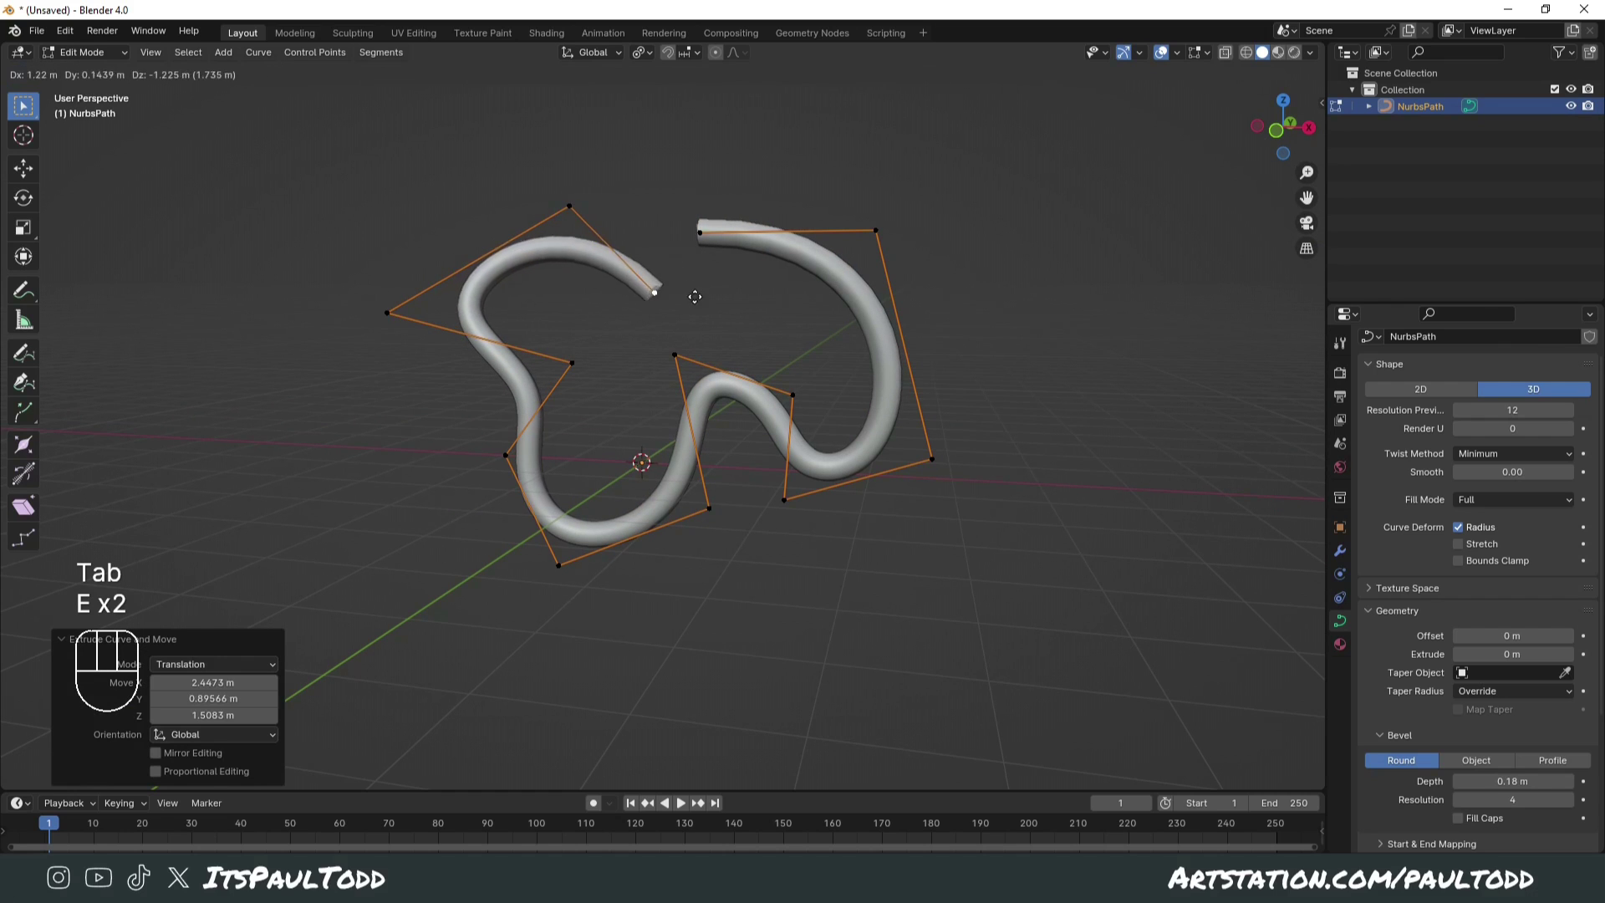
key("e")
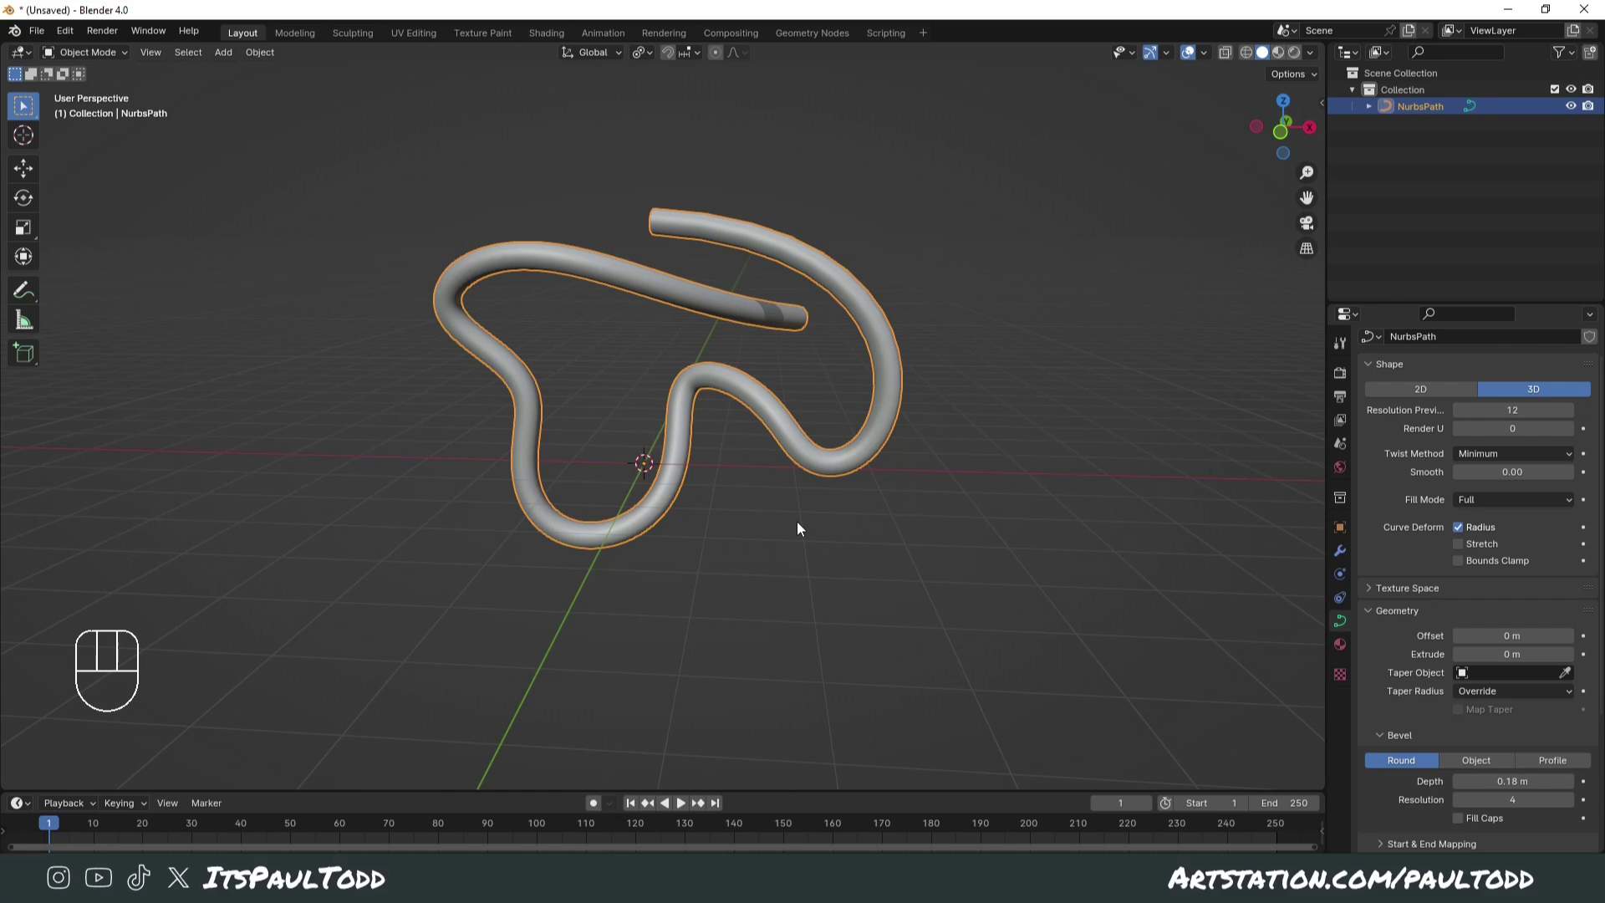
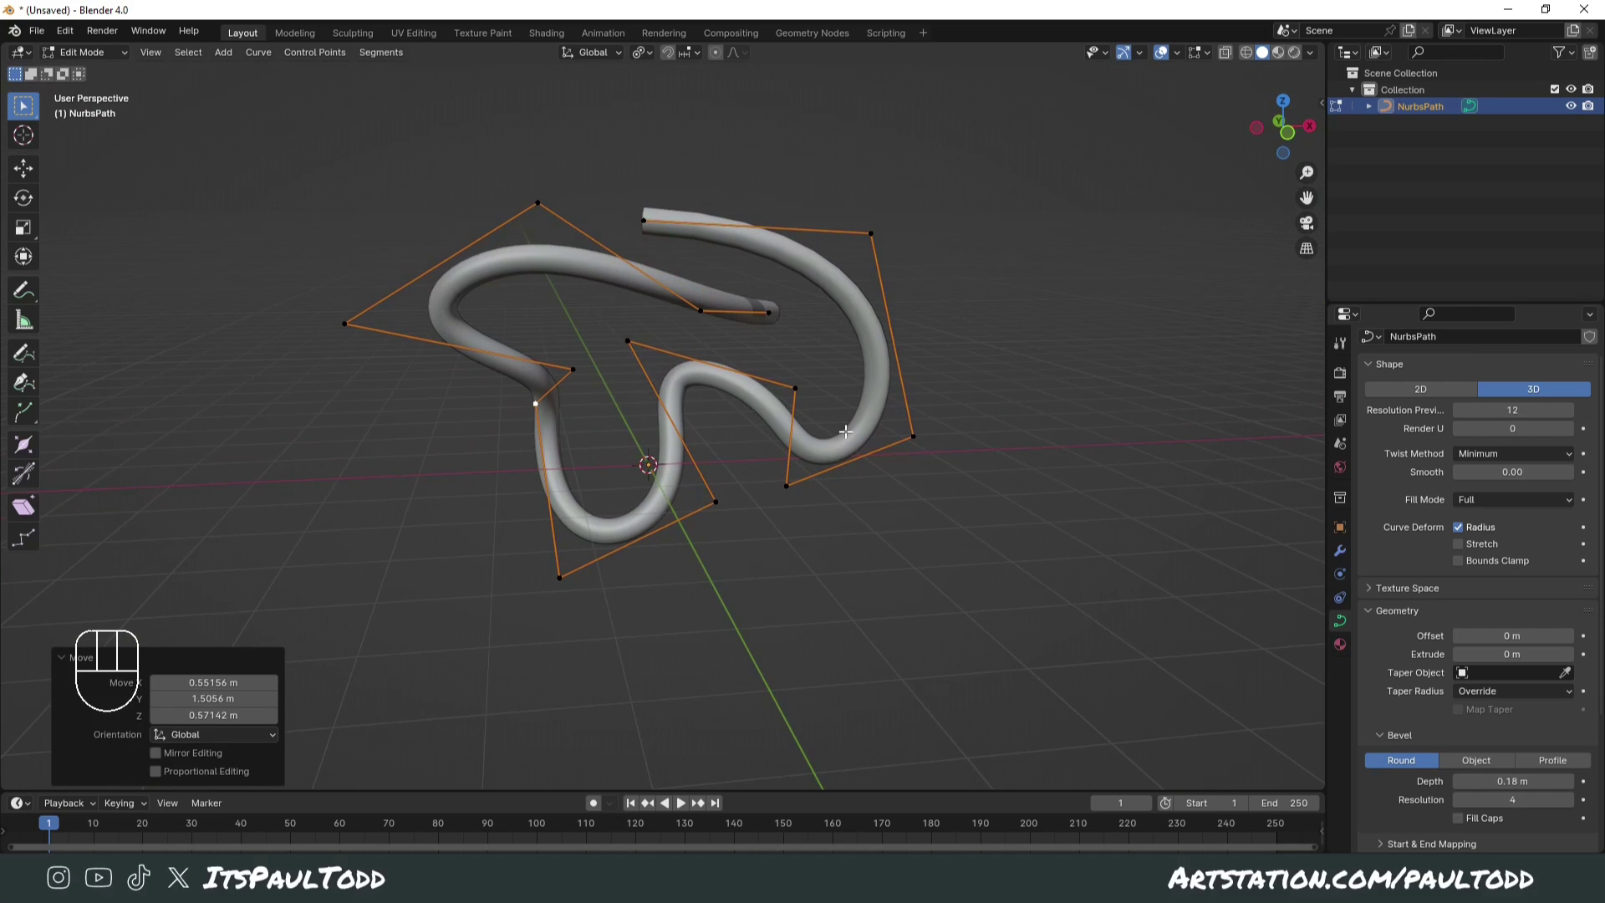
key("Tab")
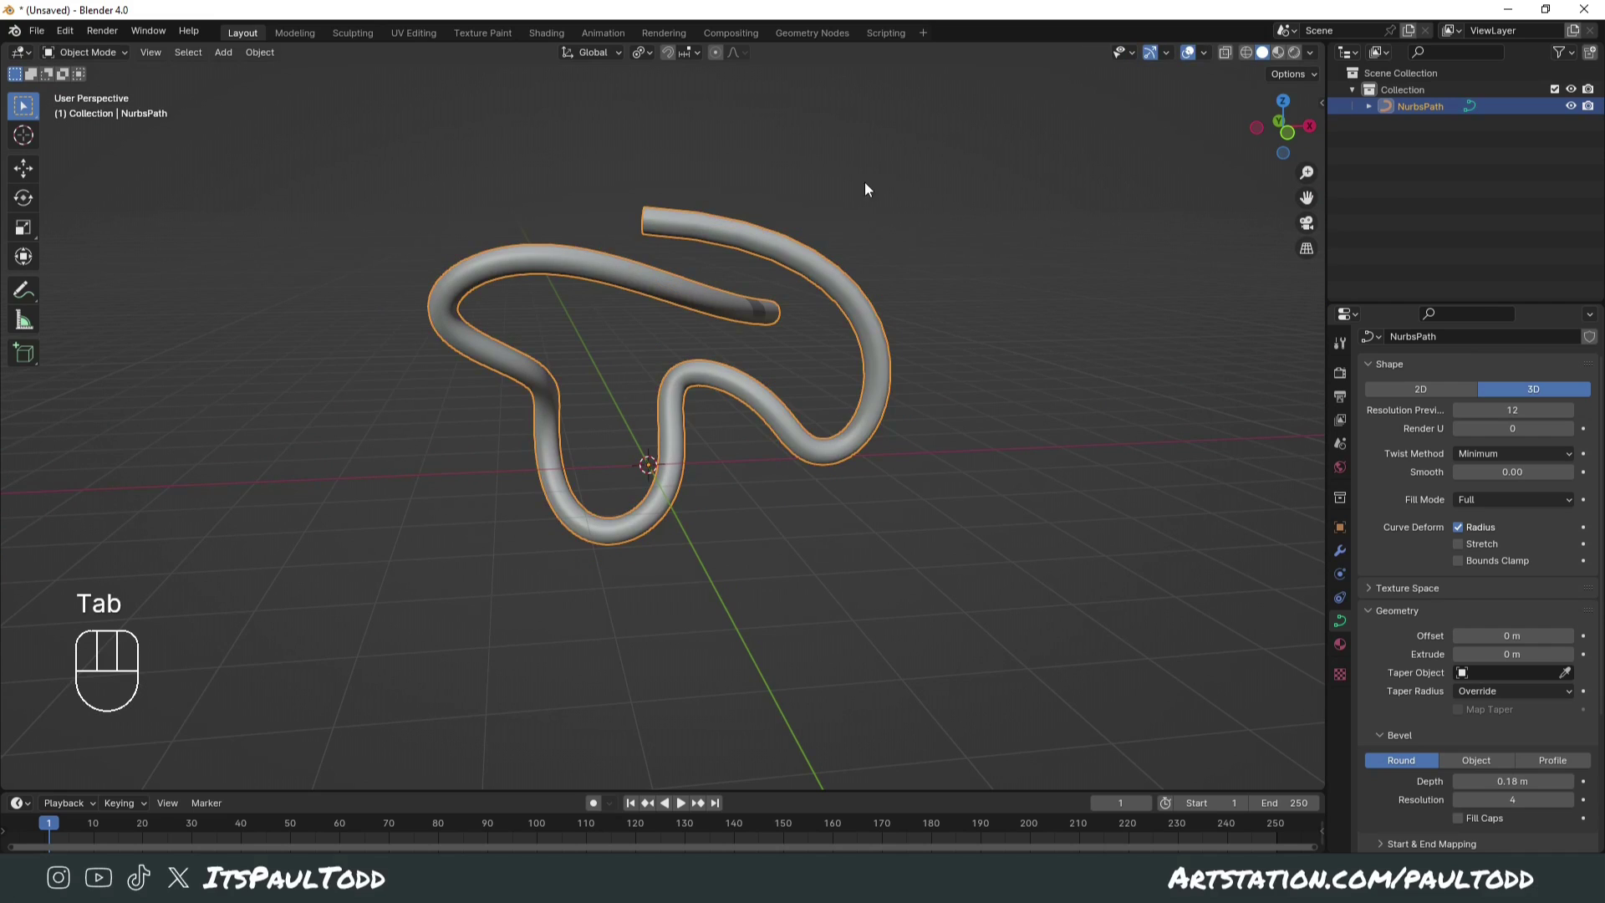
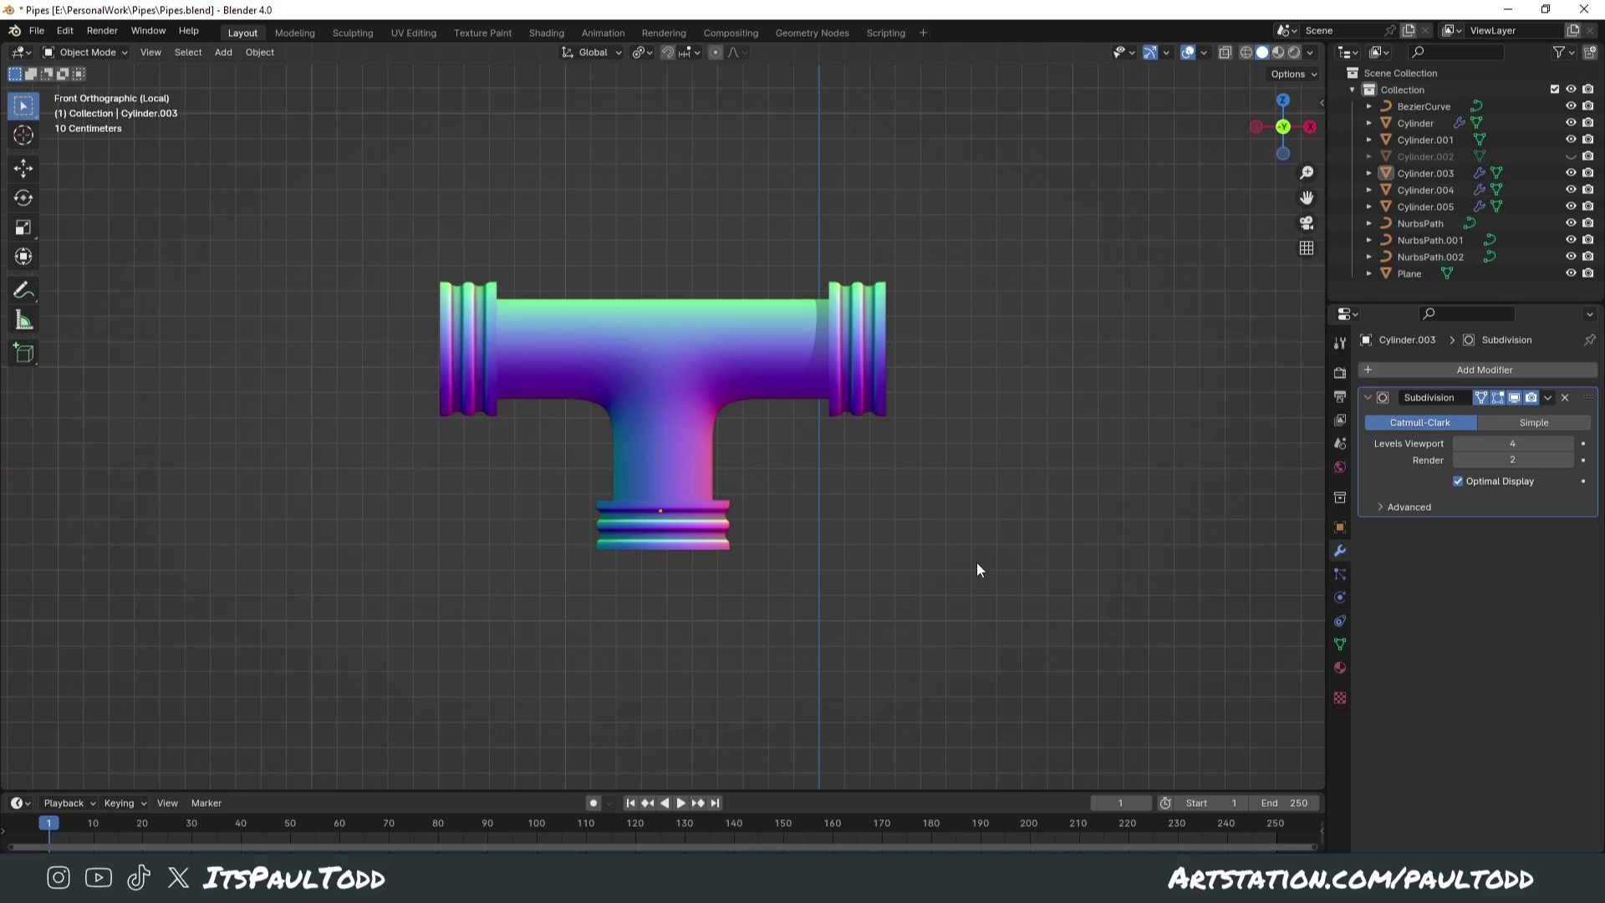
Step: From the front view, duplicate the short cylinder and drop the copy above the original
middle_click(899, 511)
middle_click(893, 486)
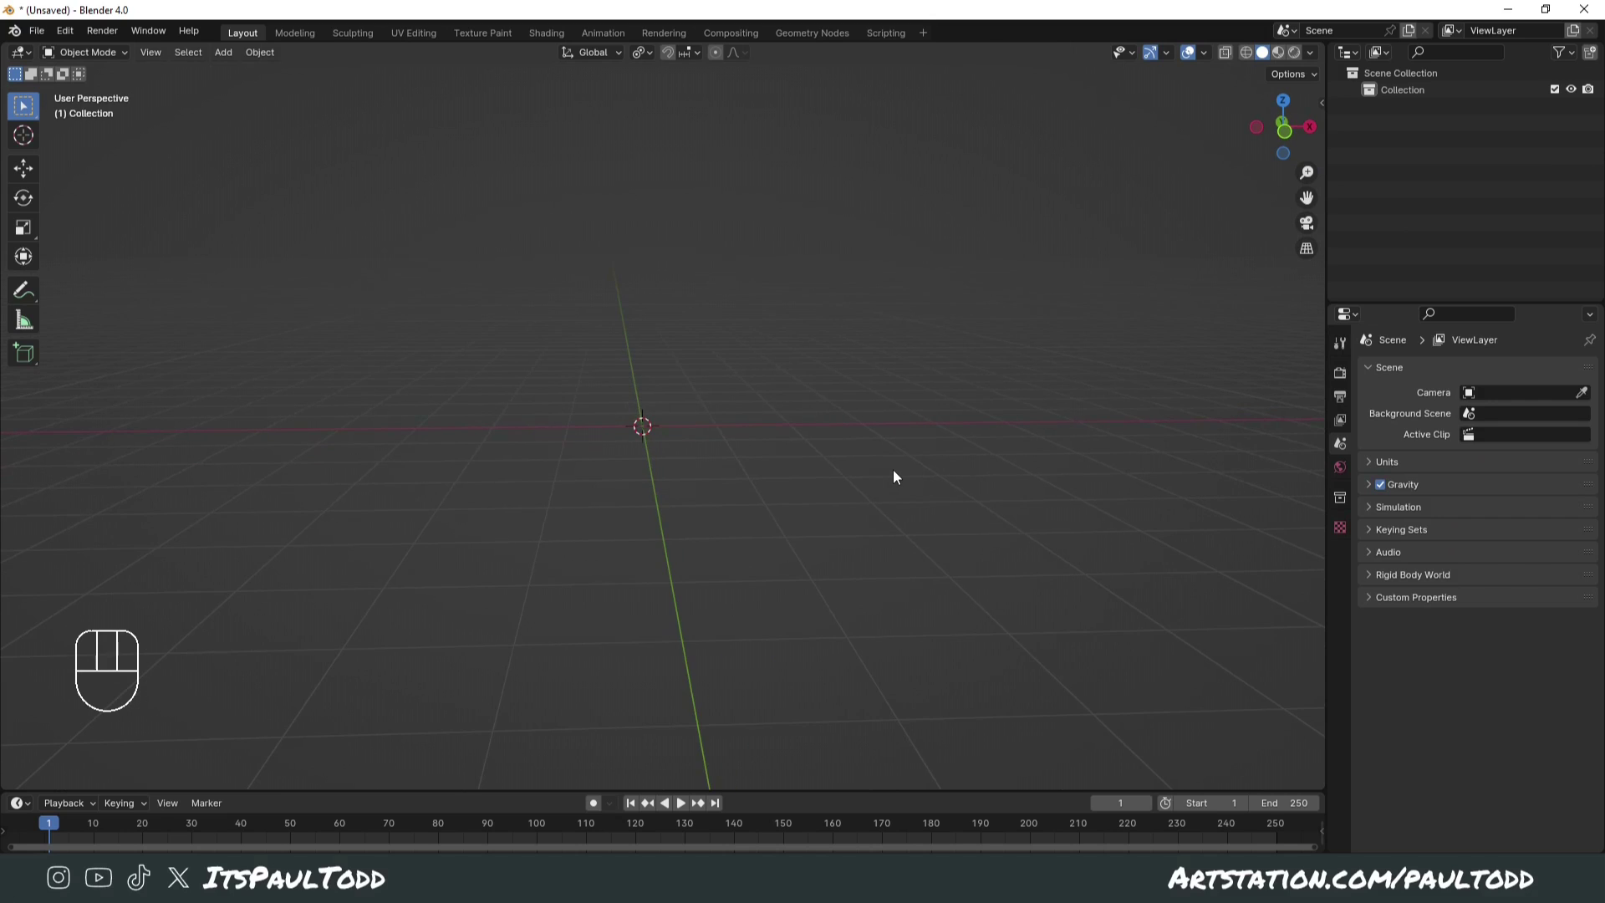
key("KP_1")
key("shift+a")
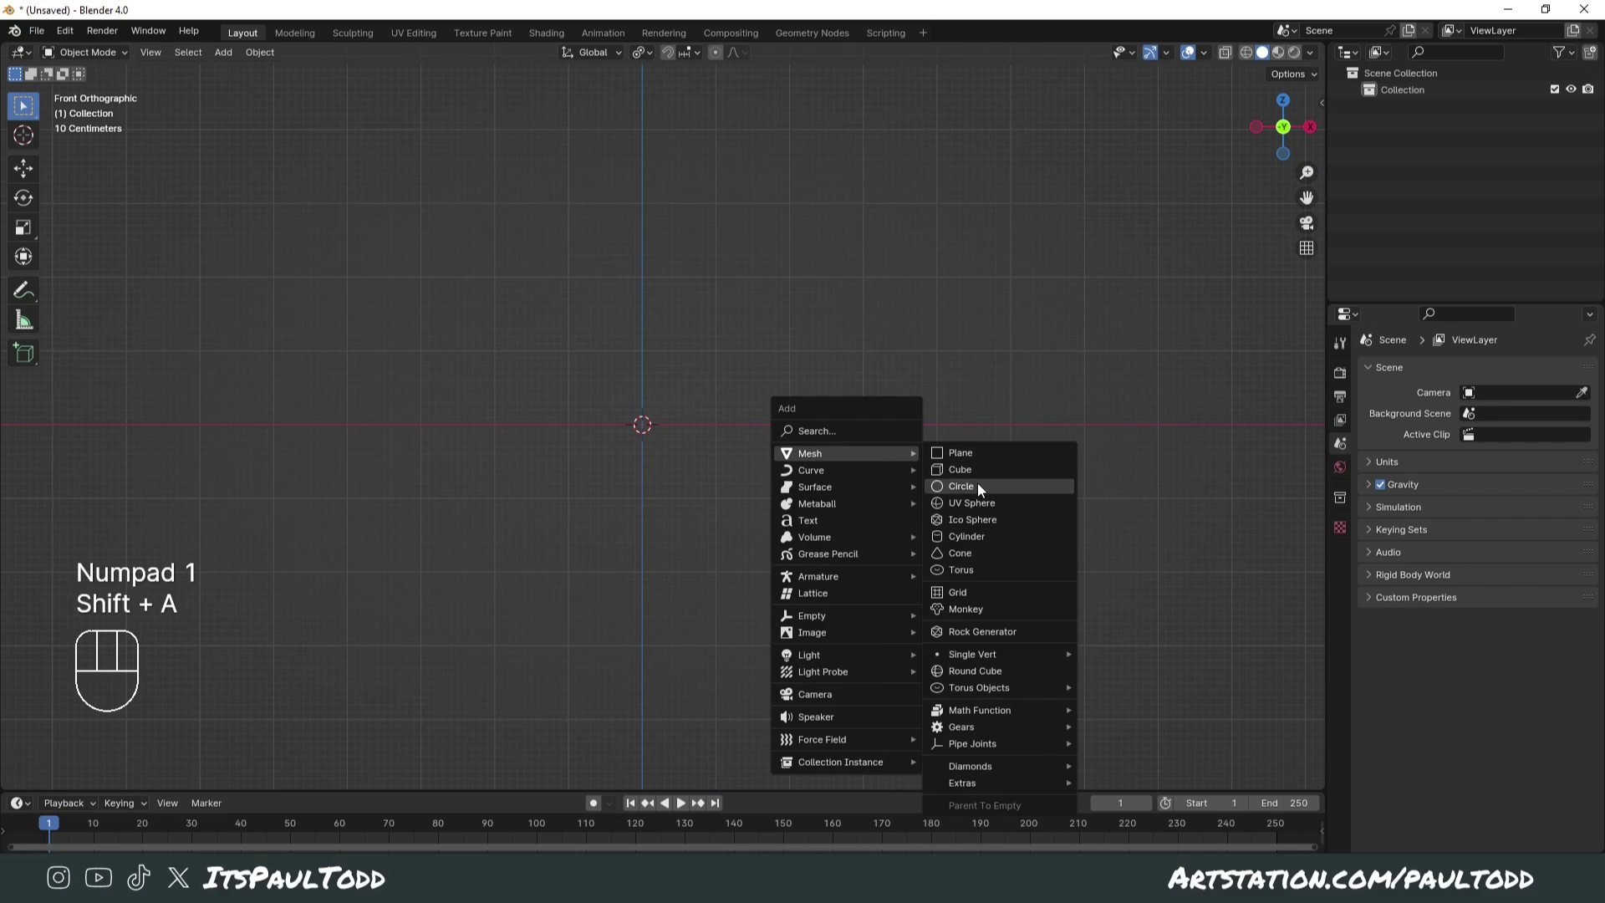
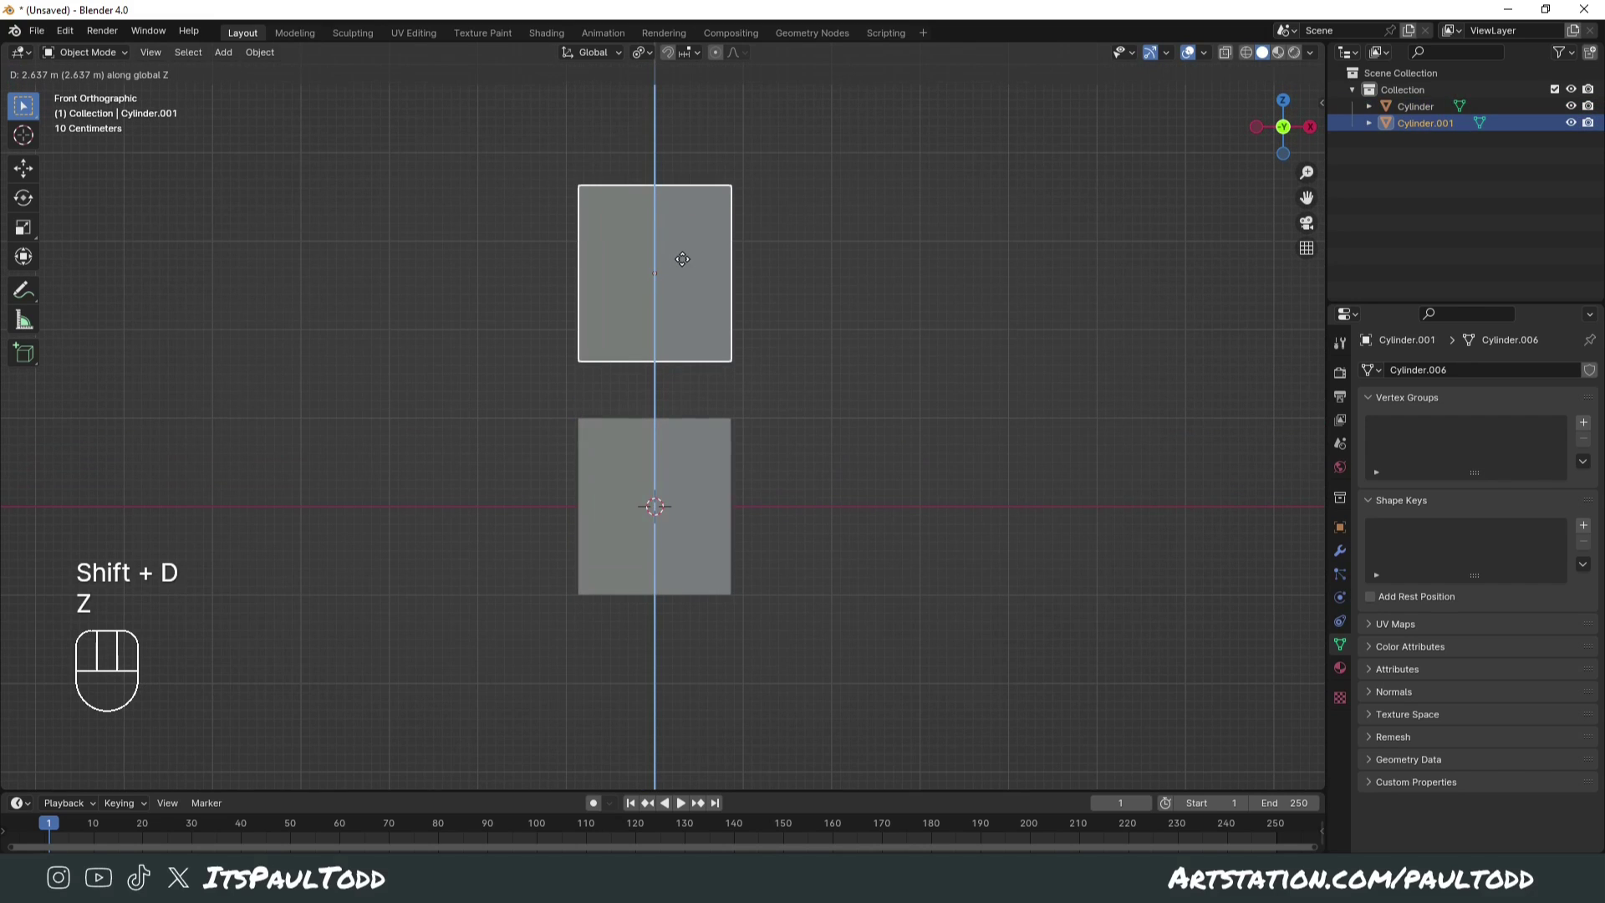
left_click(689, 262)
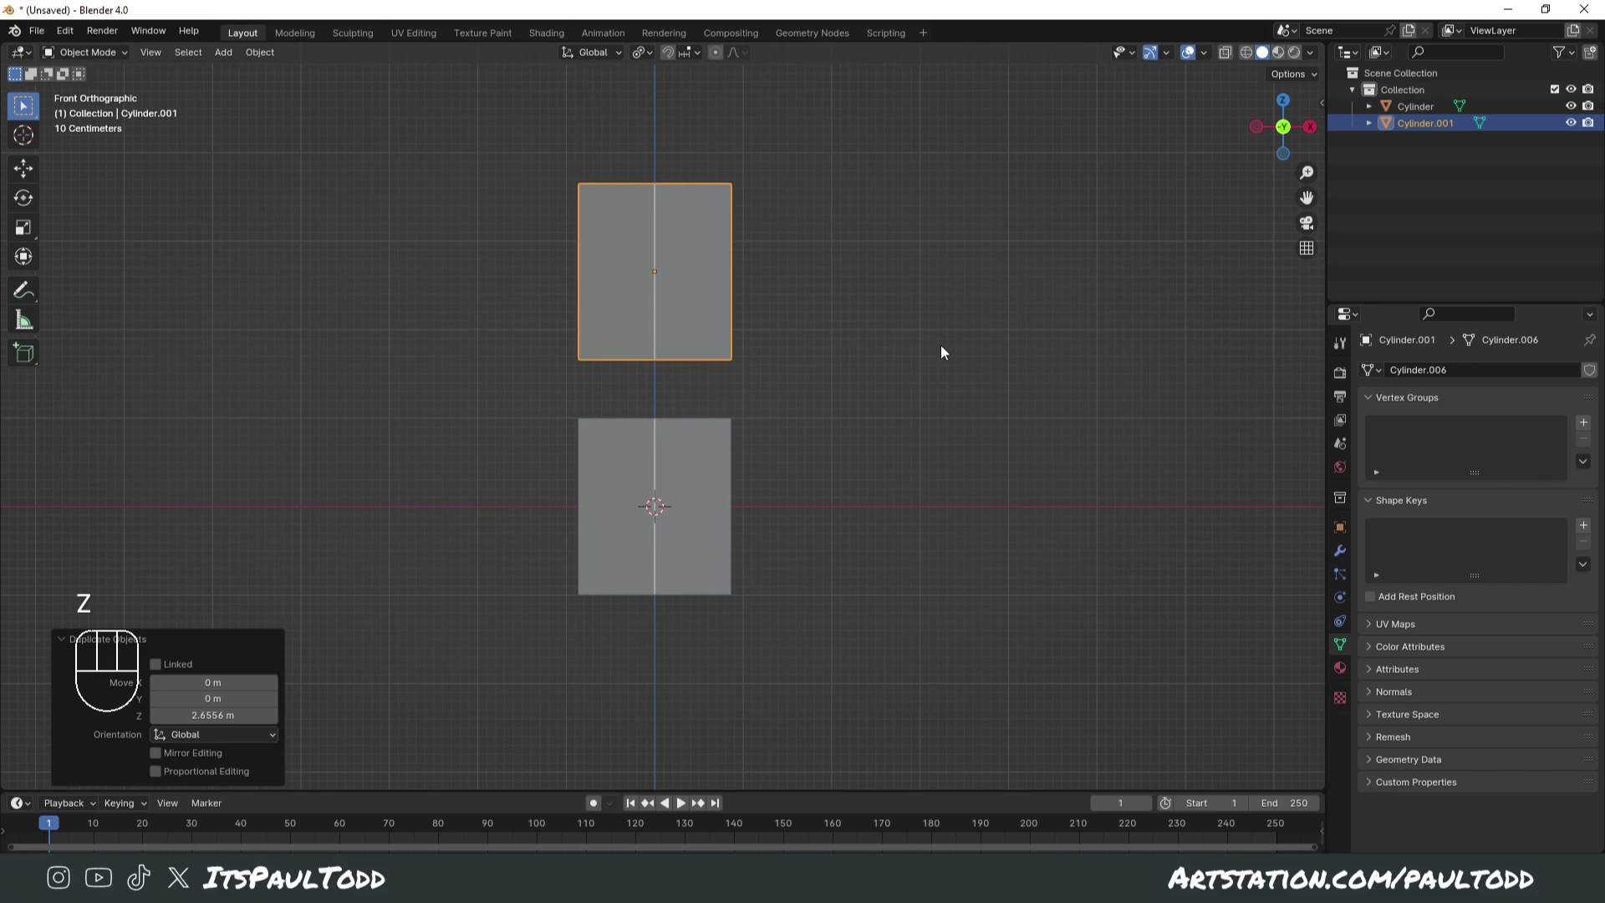
Step: Rotate the upper copy 90 degrees and scale it along X into a long horizontal bar
key("r")
key("KP_9")
key("KP_0")
key("KP_Enter")
key("s")
key("x")
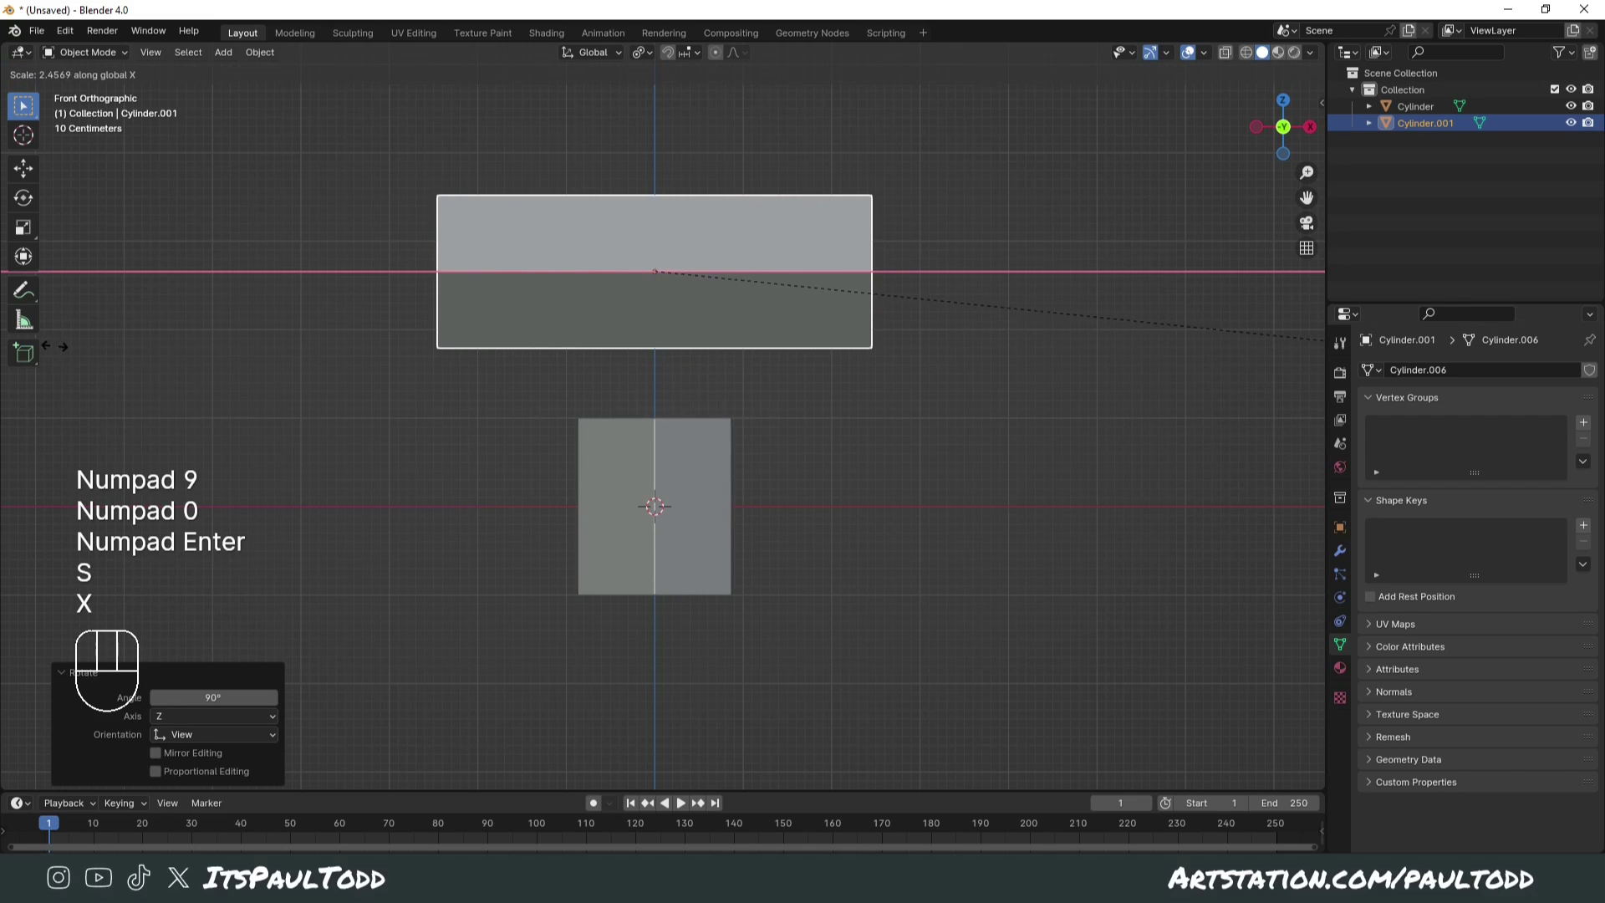
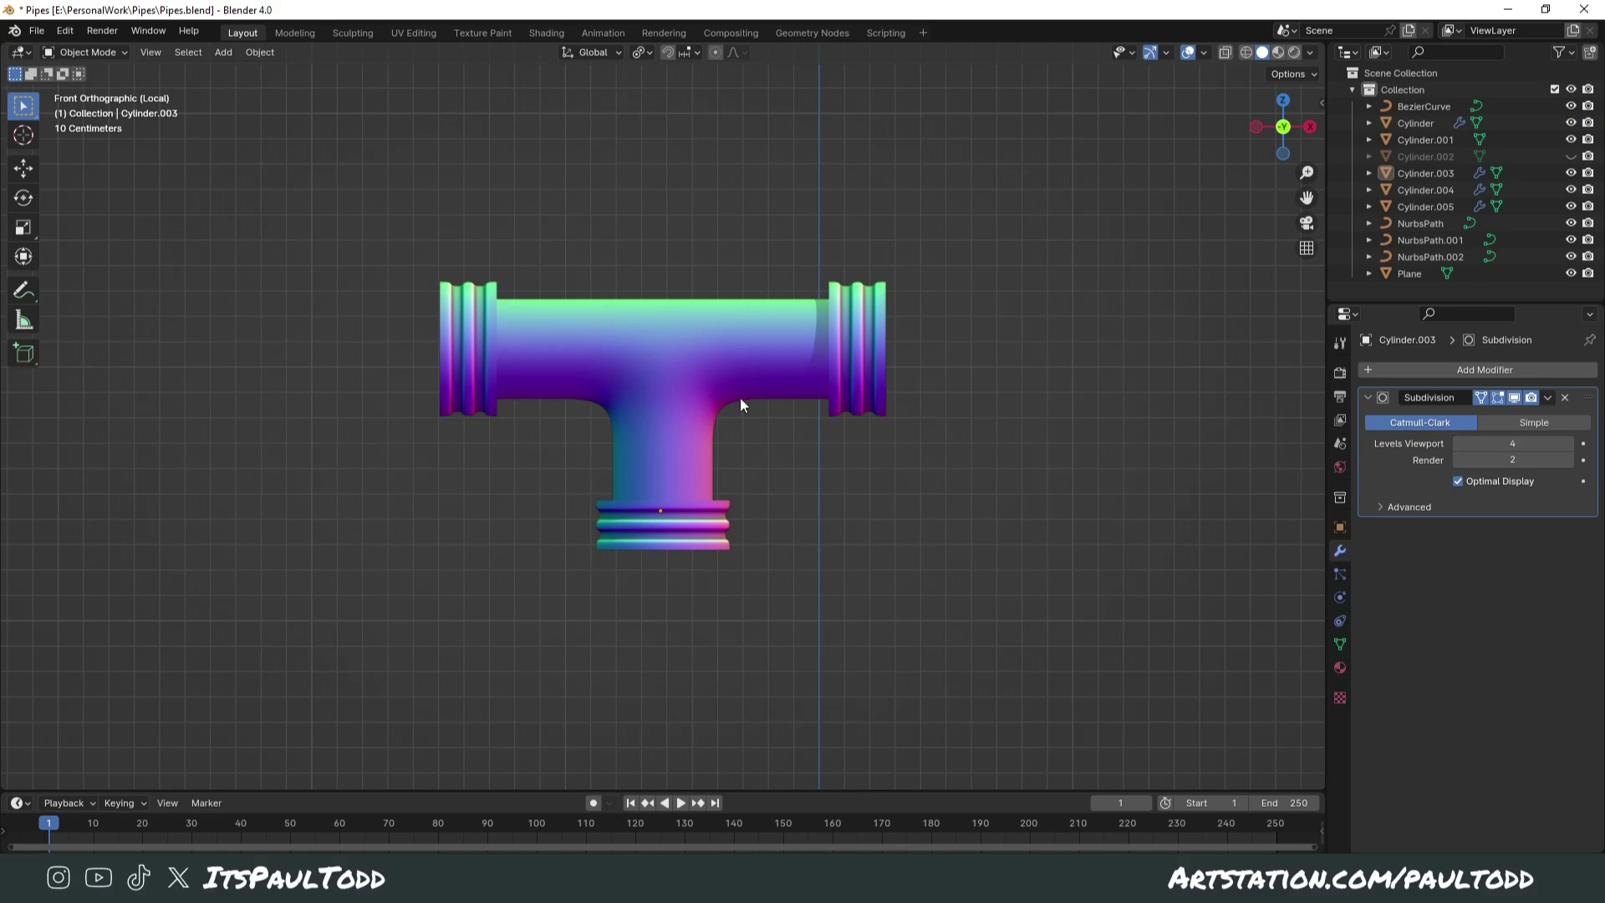
key("Tab")
left_click(852, 482)
middle_click(746, 474)
key("KP_1")
Step: Inspect the two pipe pieces from an angle, then return to a straight front view
left_click_drag(749, 468, 771, 463)
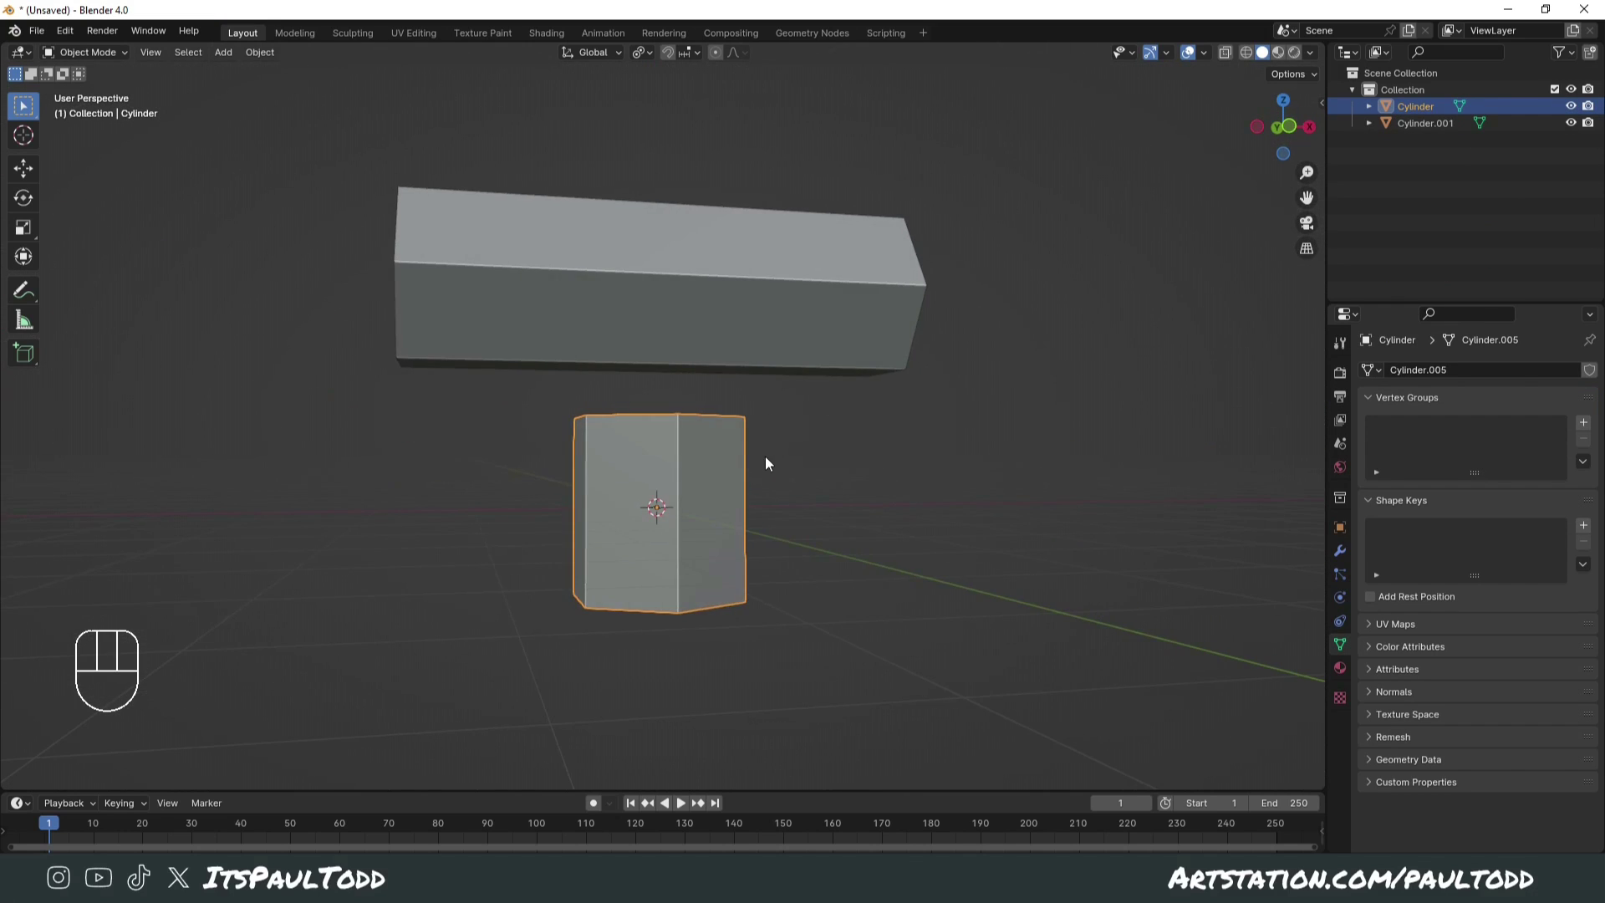
left_click_drag(770, 462, 688, 486)
left_click_drag(719, 463, 761, 452)
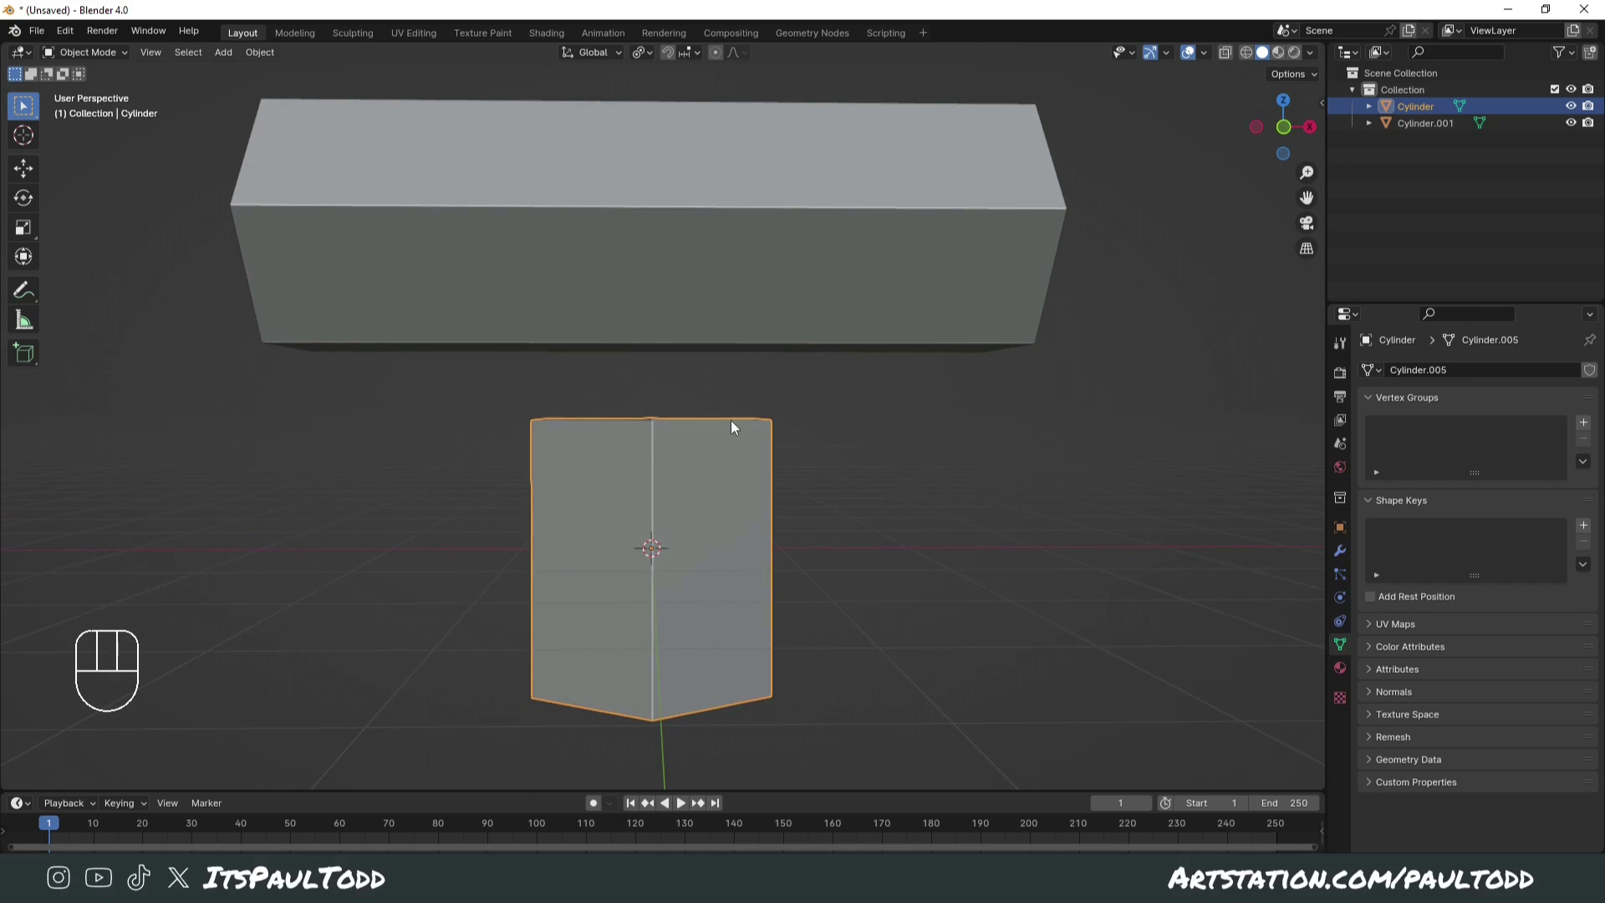
key("KP_1")
key("ctrl+z")
Step: Add two loop cuts across the horizontal bar, dividing it into three sections
key("Tab")
key("ctrl+r")
key("Tab")
key("ctrl+r")
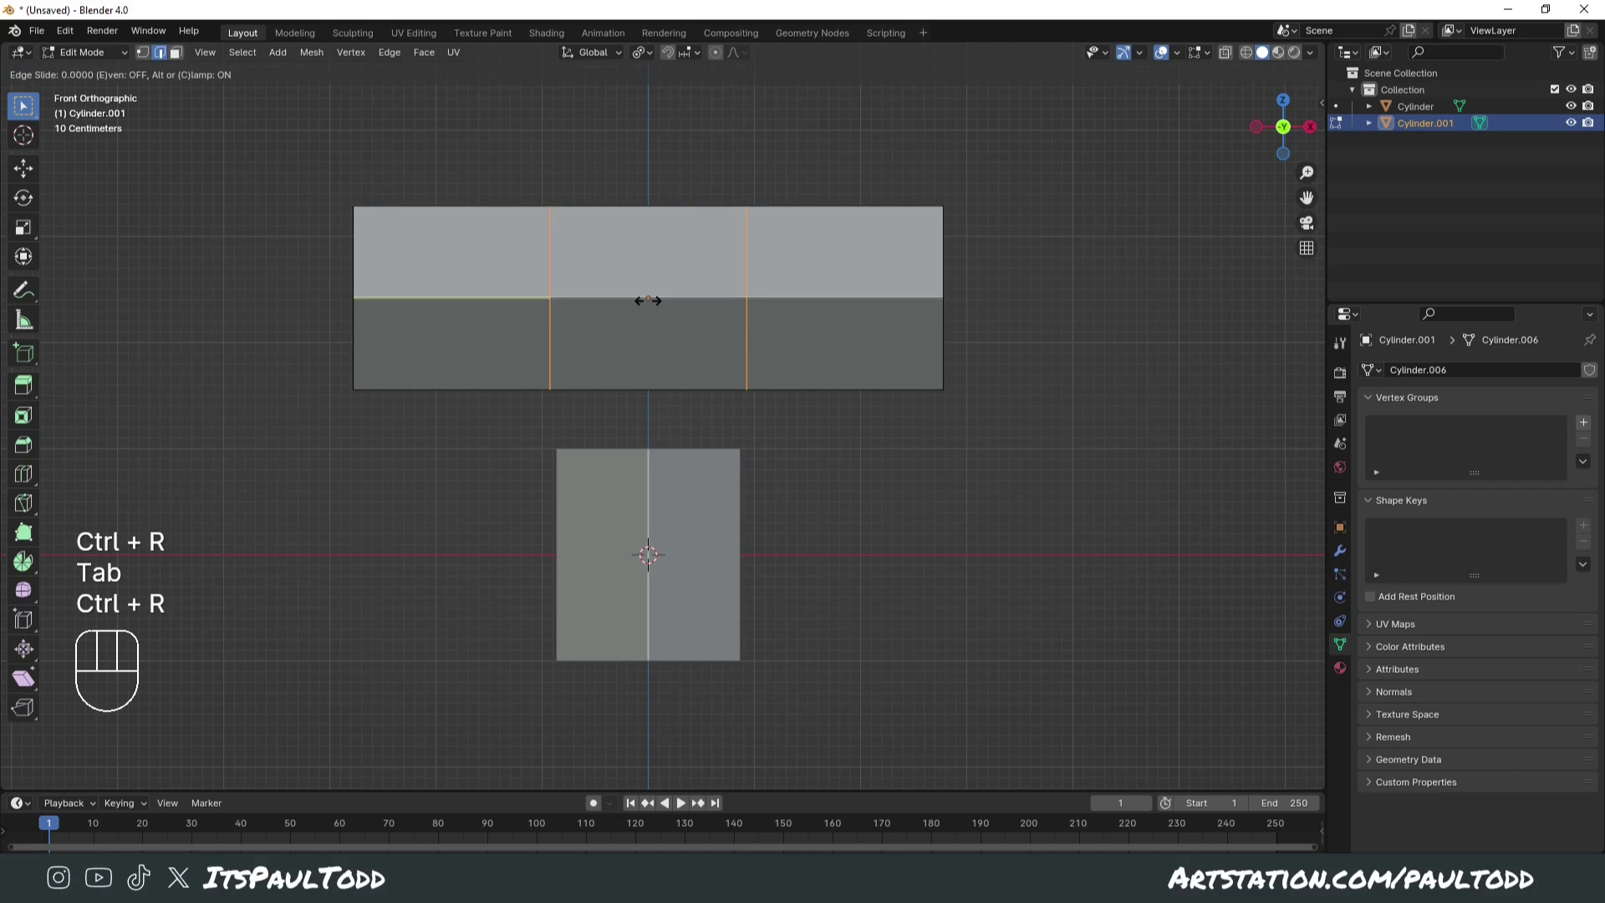
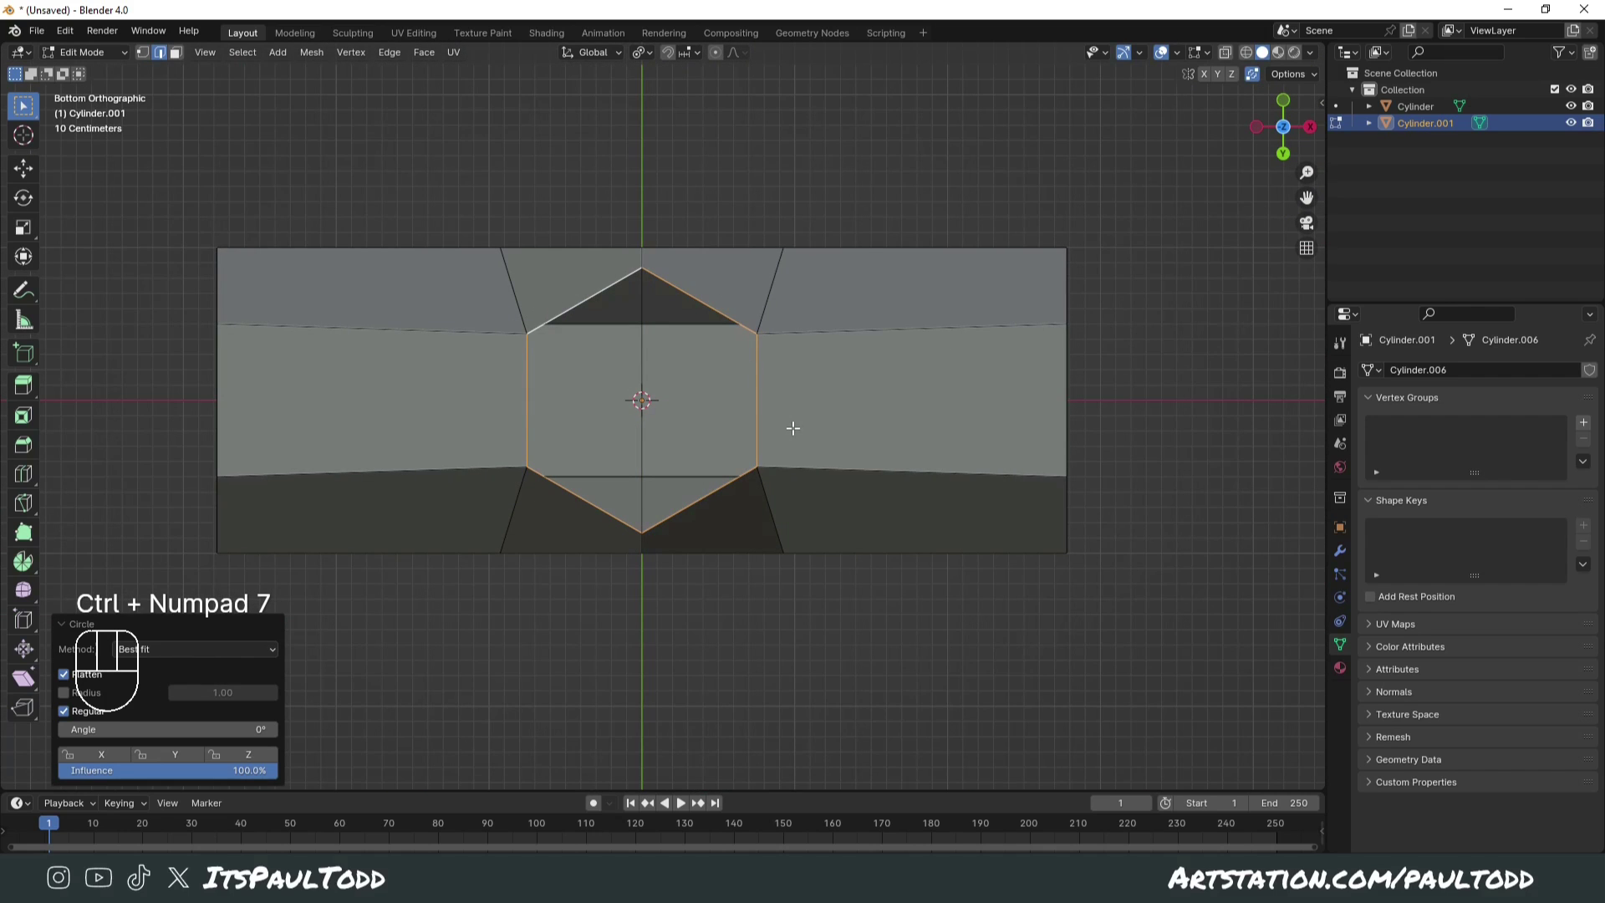
Step: Enable X-ray shading and join the bar and upright cylinder with their hexagon loops selected
left_click(1234, 55)
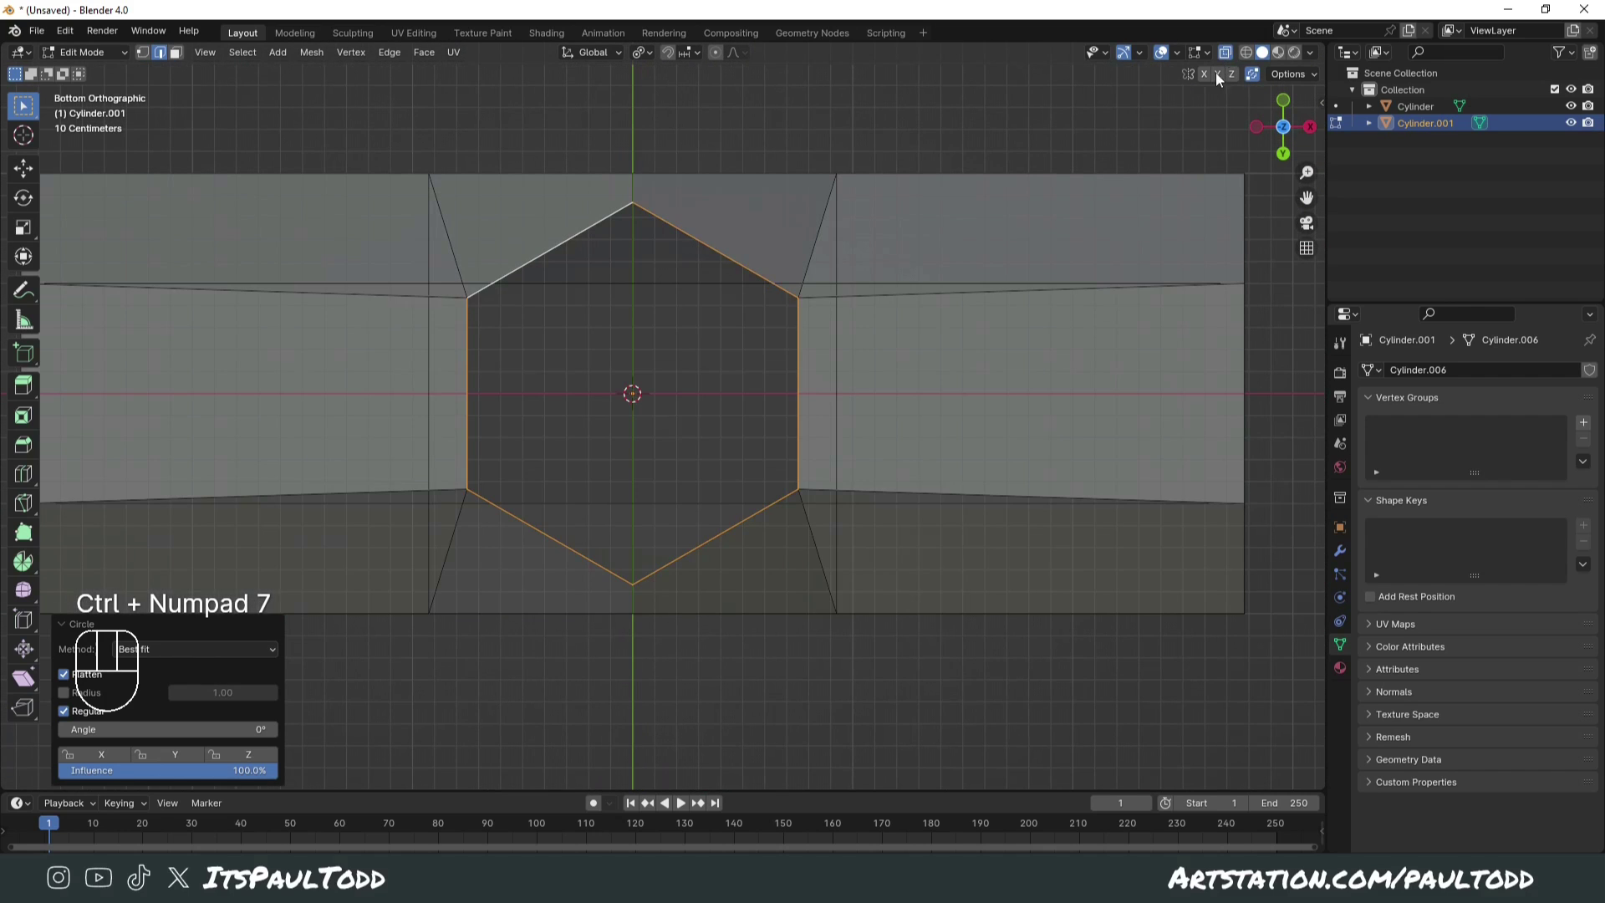
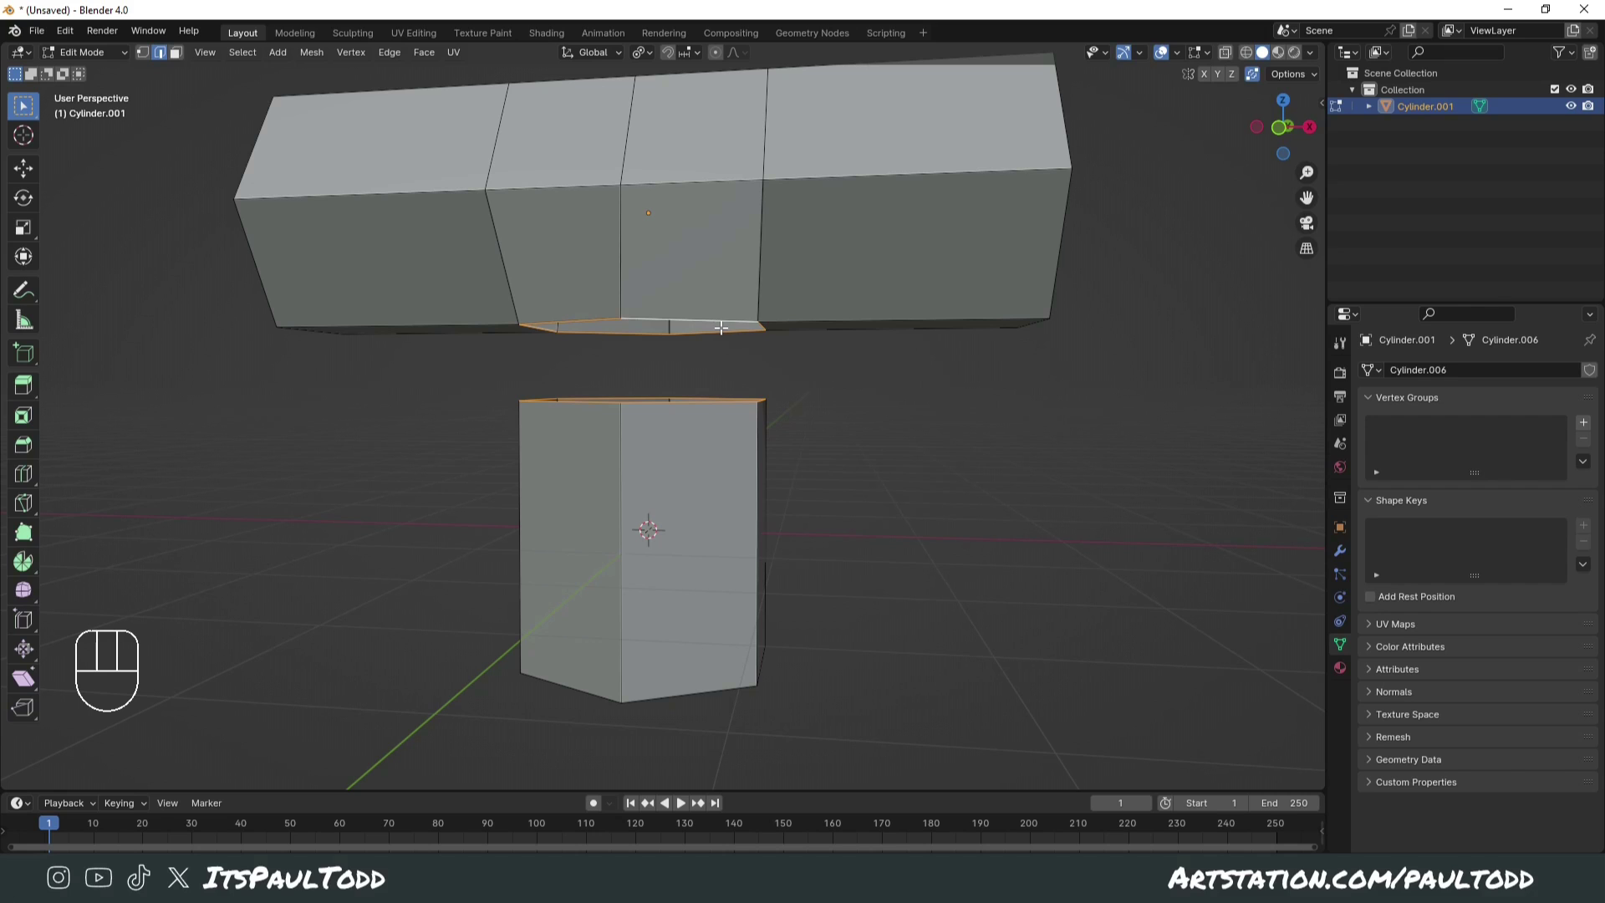
key("ctrl+shift+e")
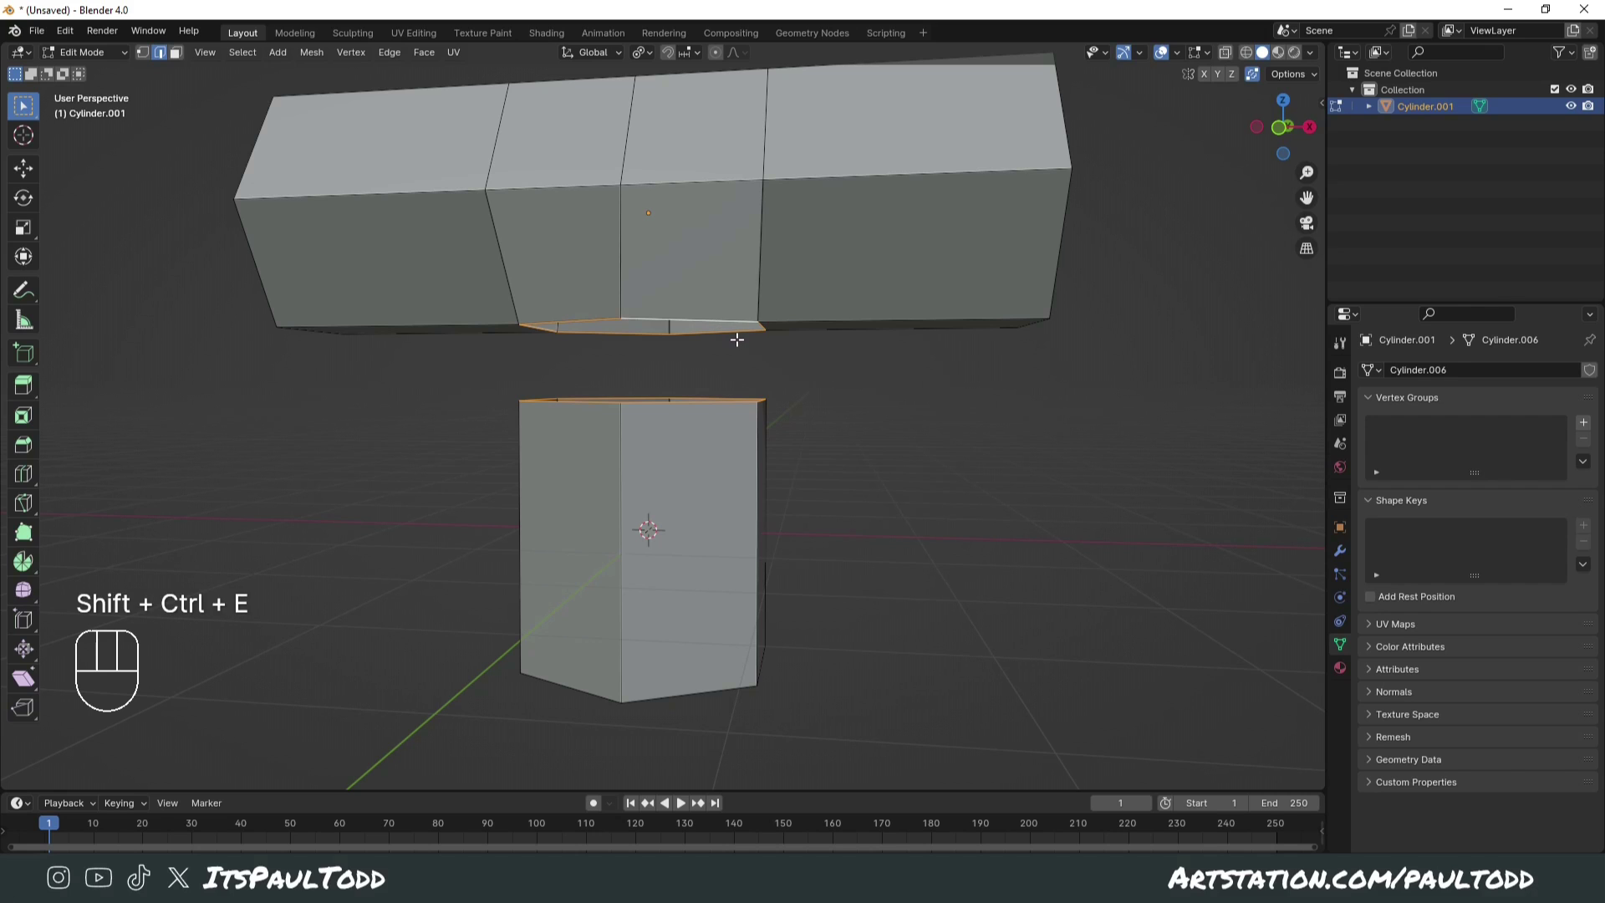
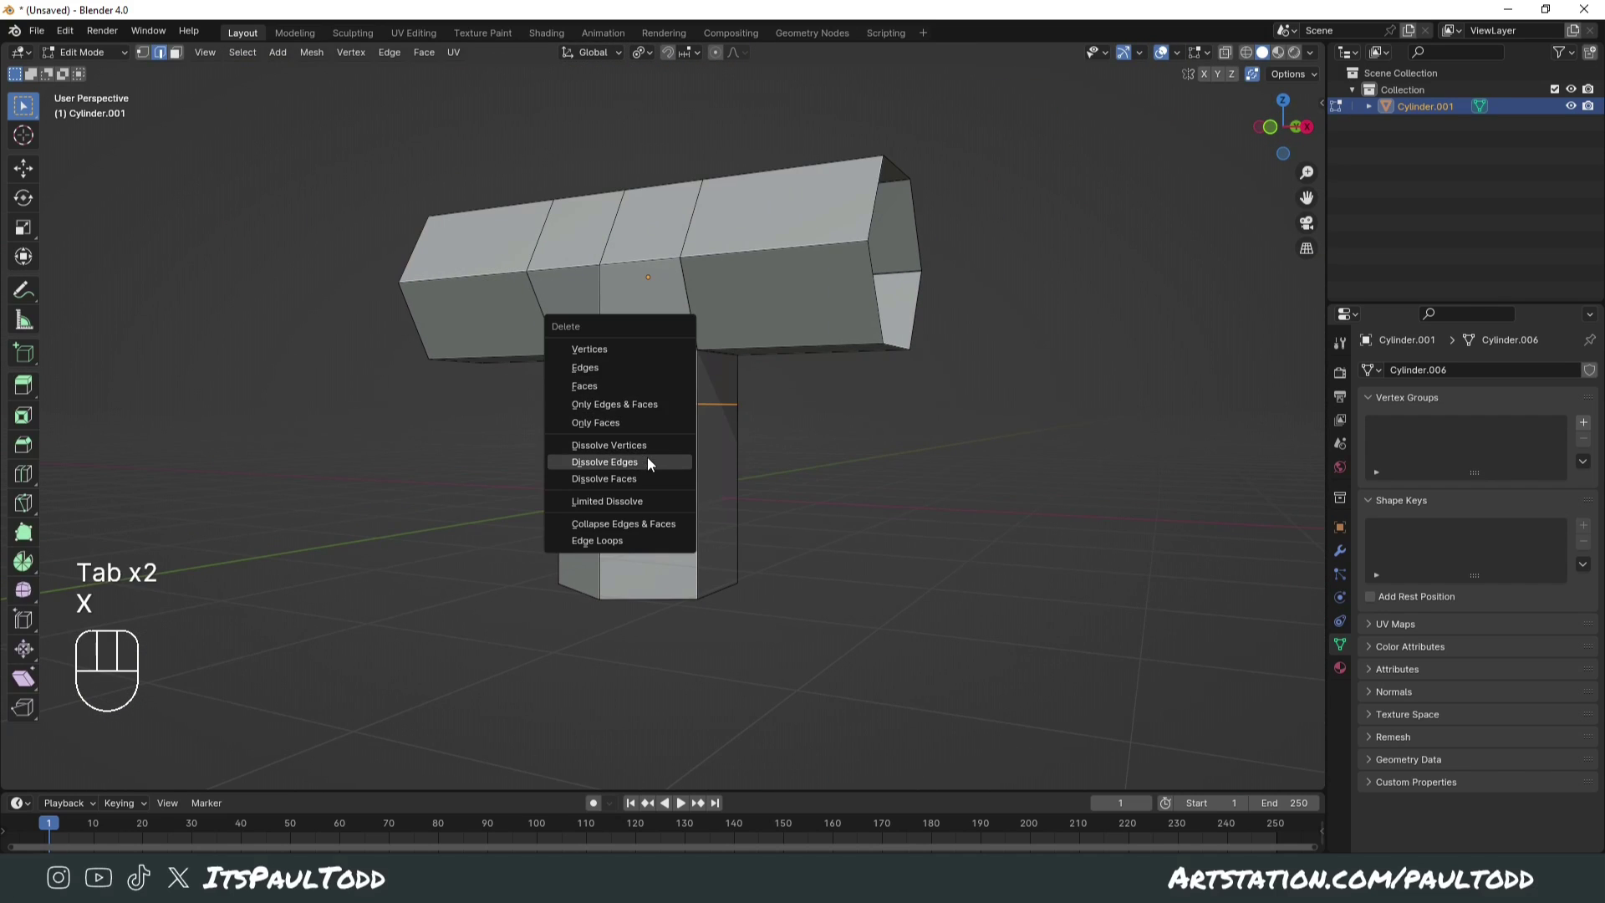
Step: Delete the hexagon under the bar and bridge the two hexagon loops into a T-junction
key("Tab")
left_click_drag(835, 486, 903, 489)
left_click(902, 489)
left_click_drag(904, 485, 839, 486)
left_click(696, 377)
middle_click(719, 421)
left_click_drag(774, 385, 822, 357)
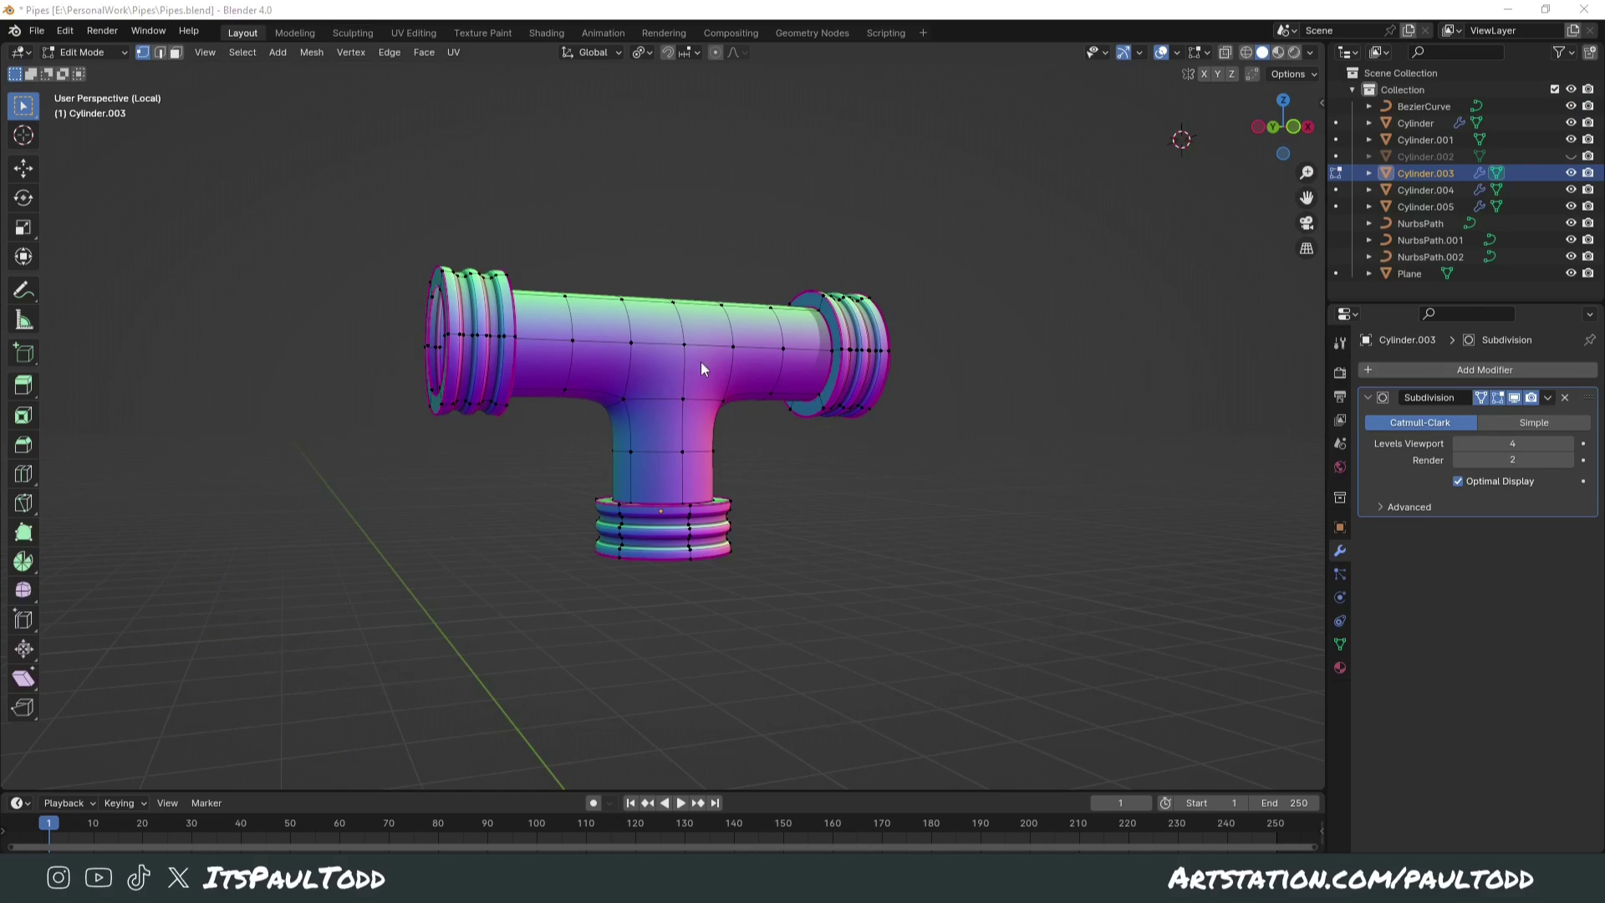
left_click_drag(767, 388, 714, 391)
left_click(770, 417)
left_click_drag(759, 413, 688, 396)
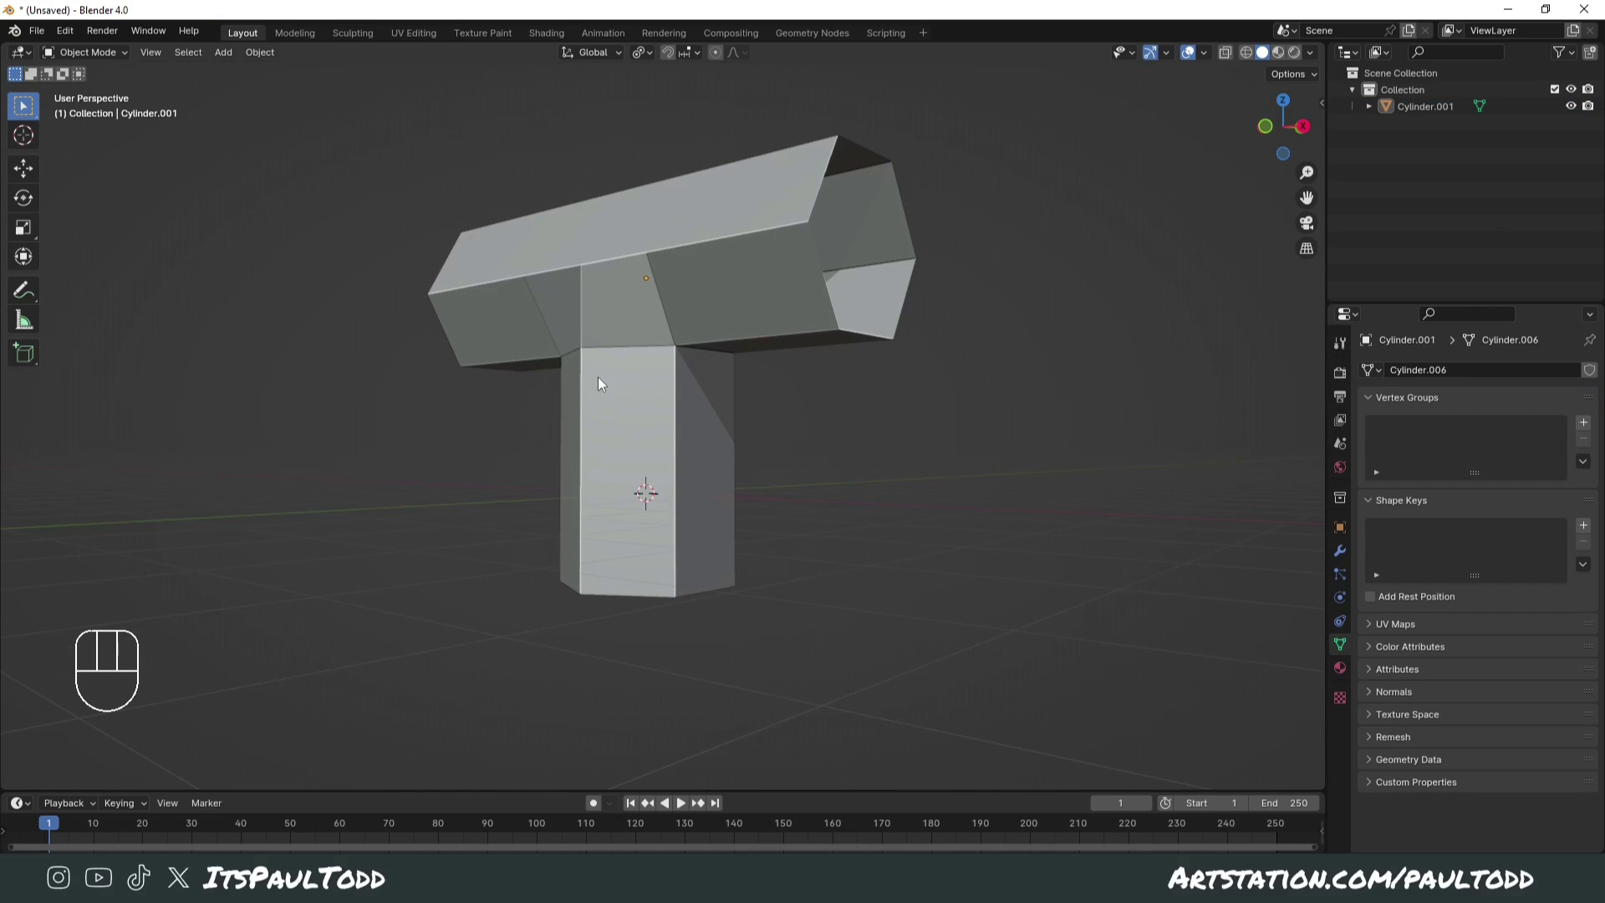
Step: Orbit under and around the T-junction to check the bridged mesh
left_click_drag(706, 388, 730, 346)
middle_click(703, 283)
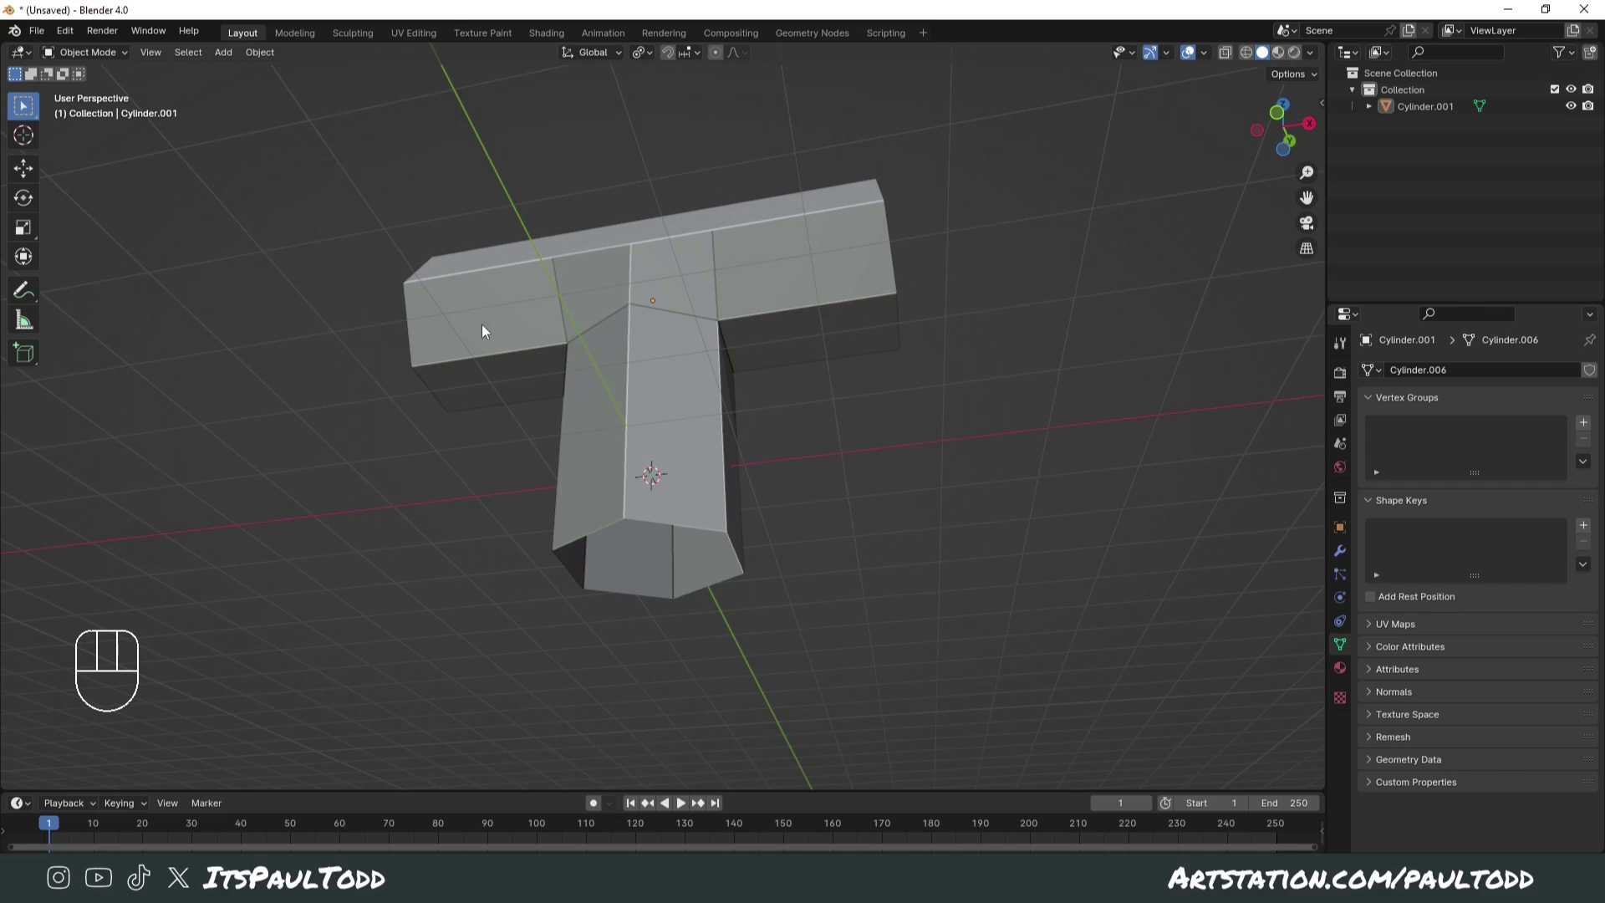
left_click_drag(712, 437, 772, 450)
left_click_drag(814, 470, 772, 494)
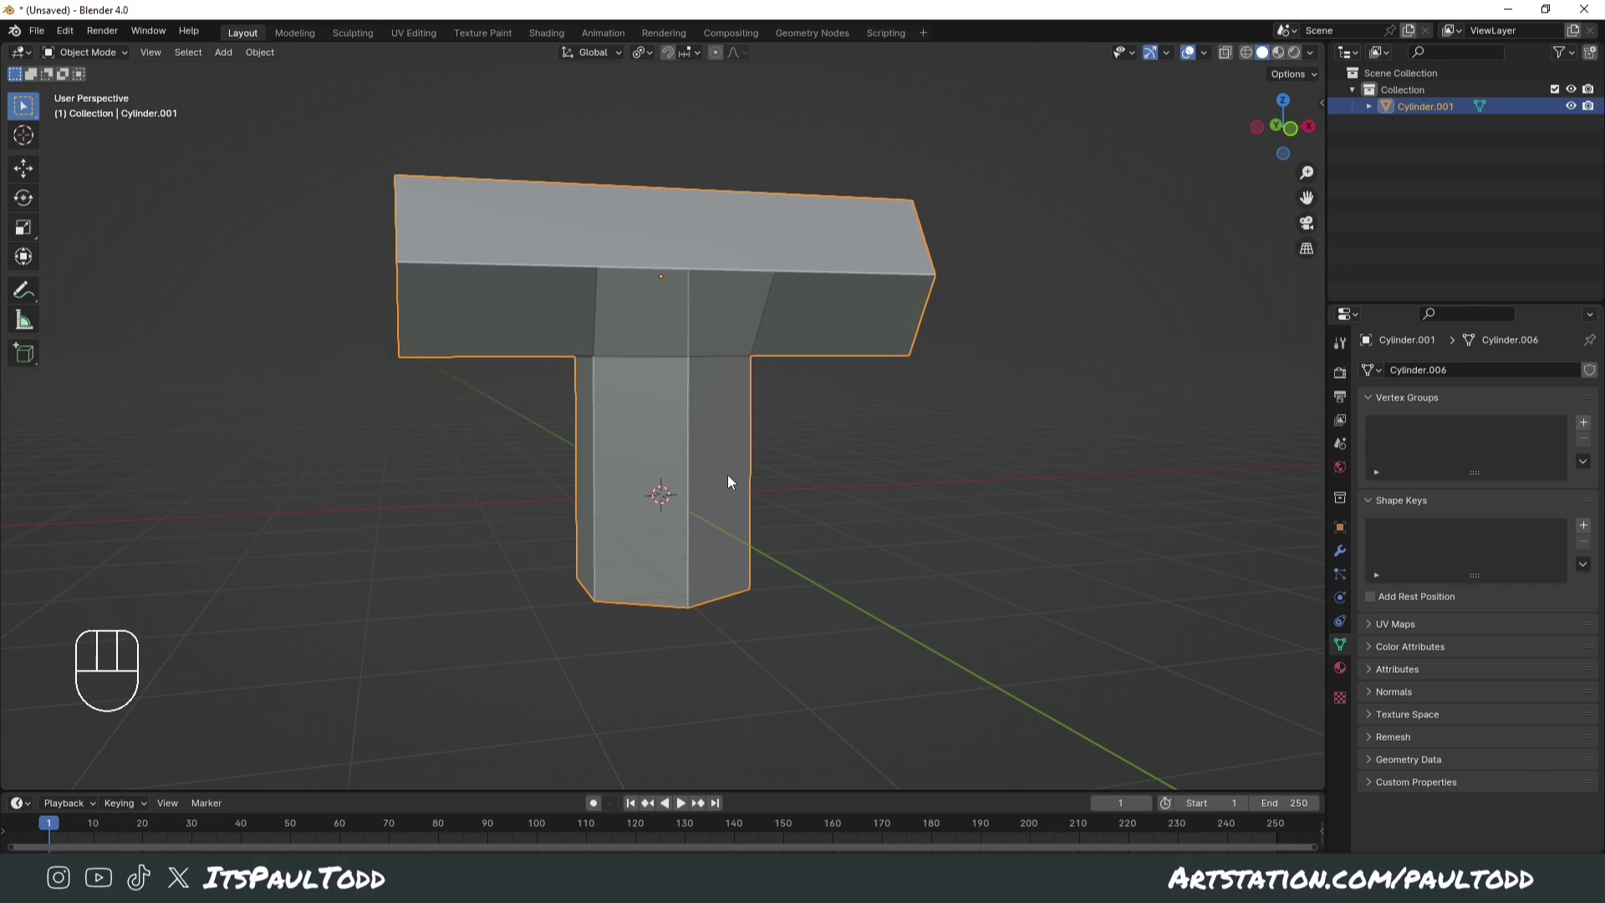
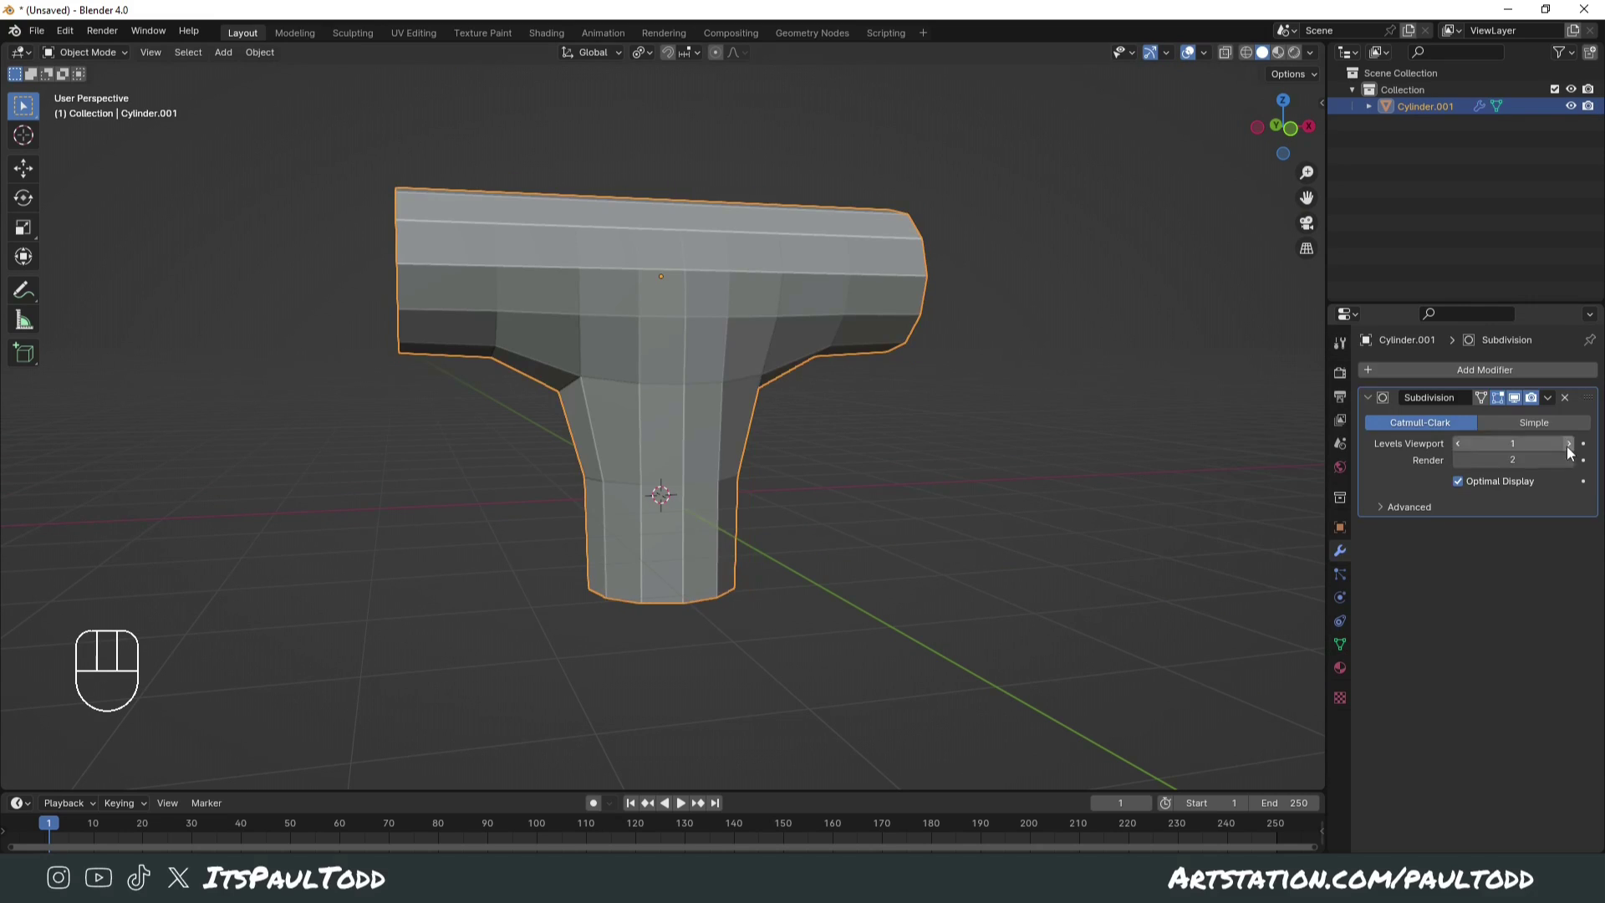
Step: Raise the Subdivision Surface modifier's viewport level to 3 for a rounded pipe
double_click(1574, 453)
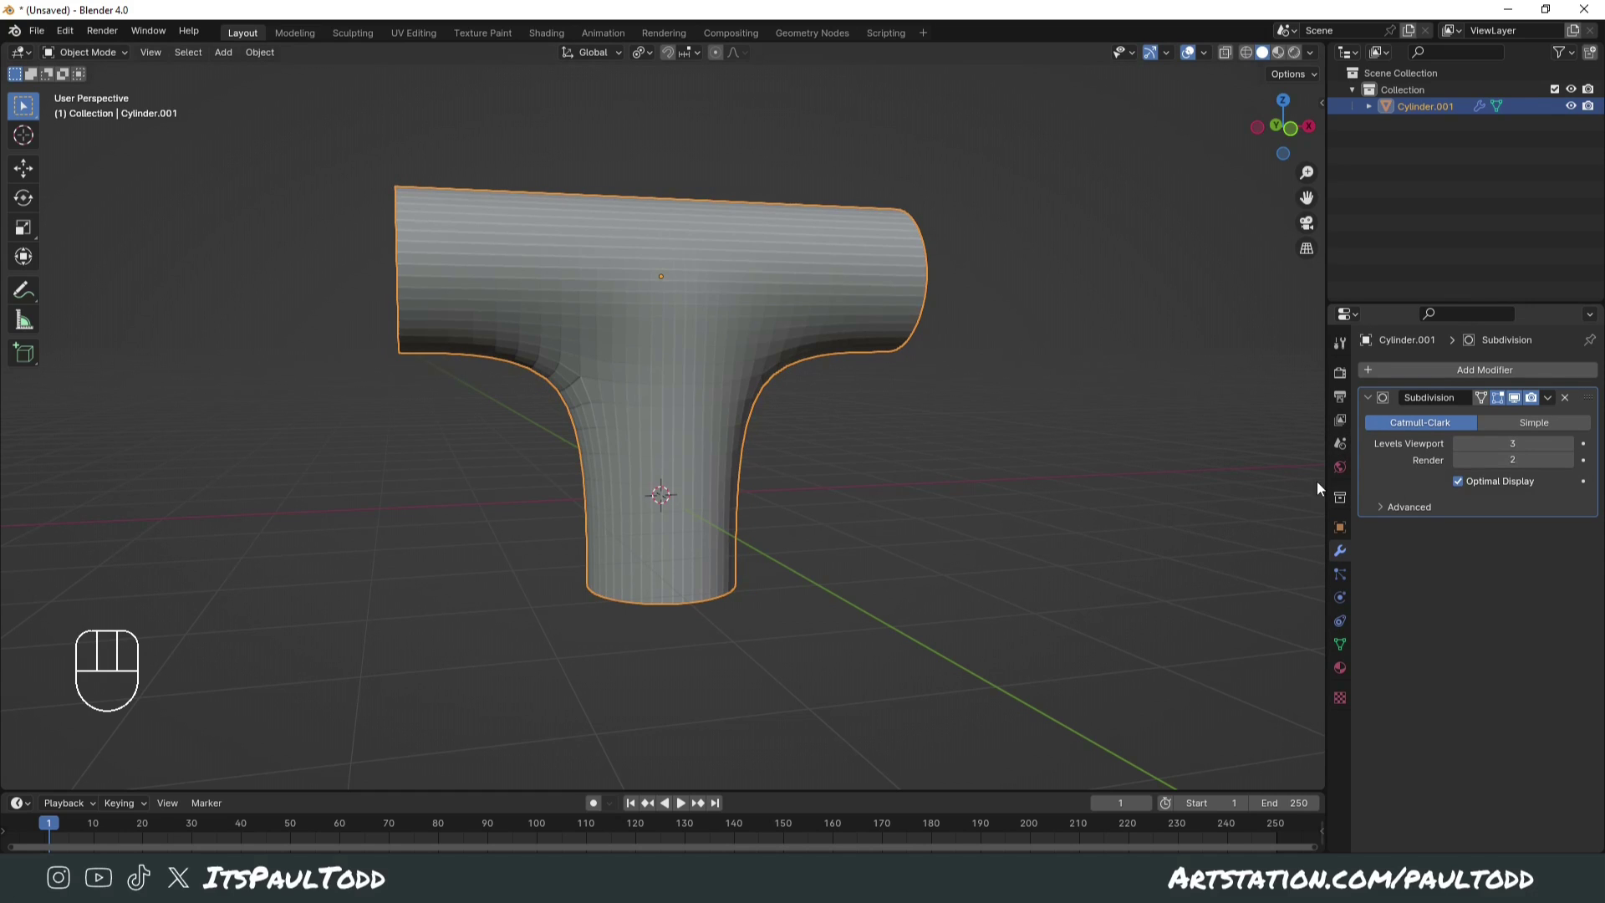
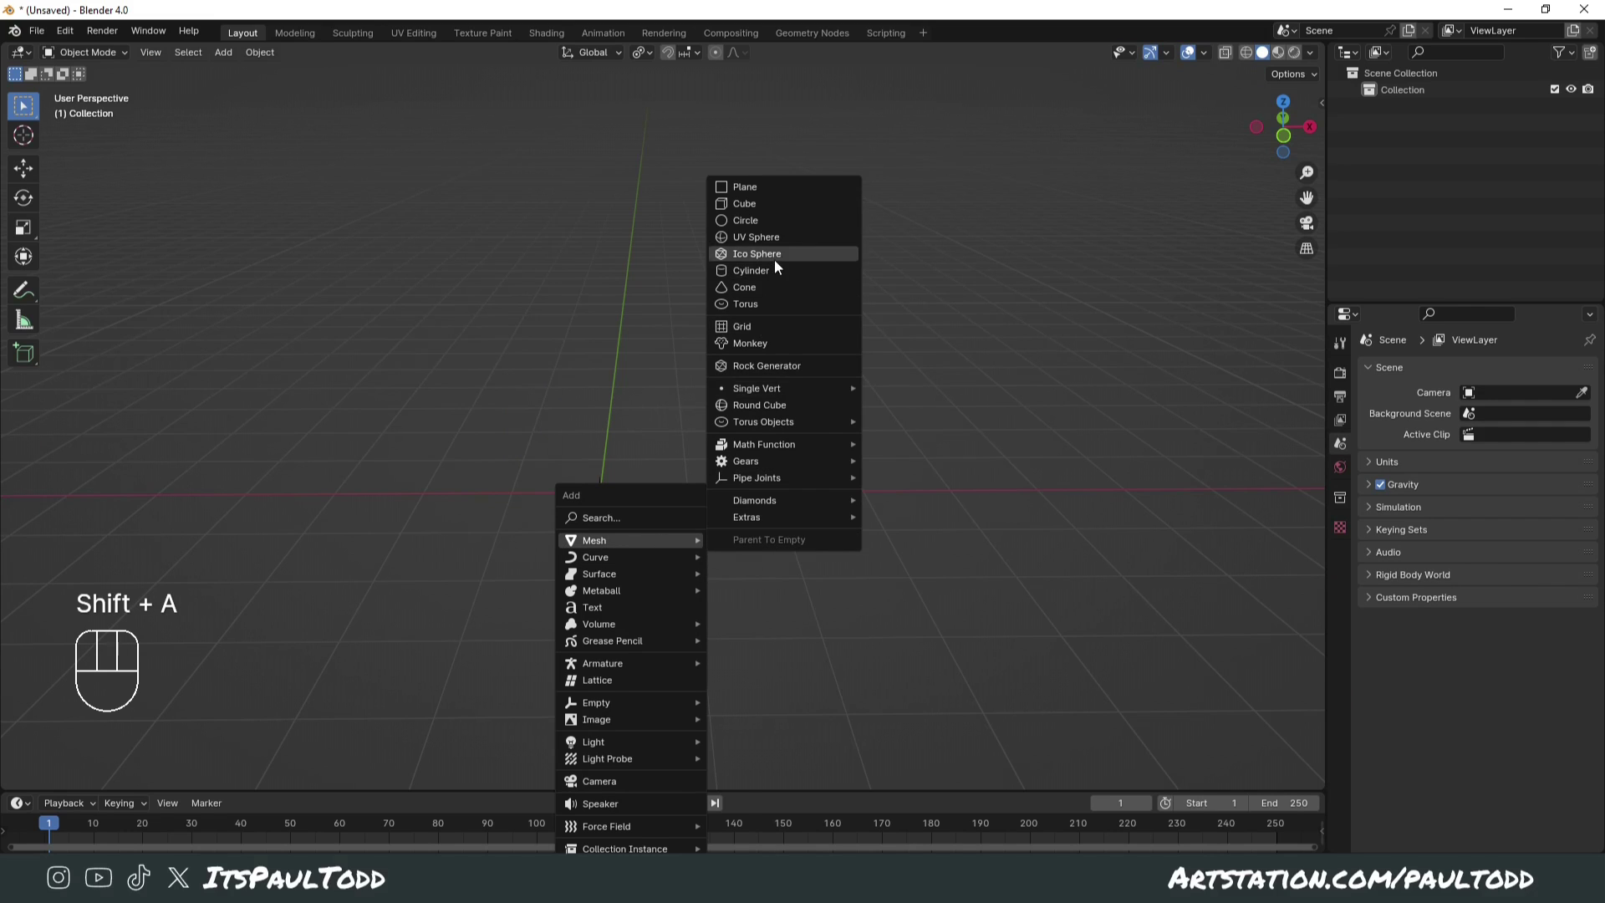
Step: Hollow the cylinder by extruding its top down, add a rim loop and select spaced rim vertices
key("Tab")
key("a")
key("alt+e")
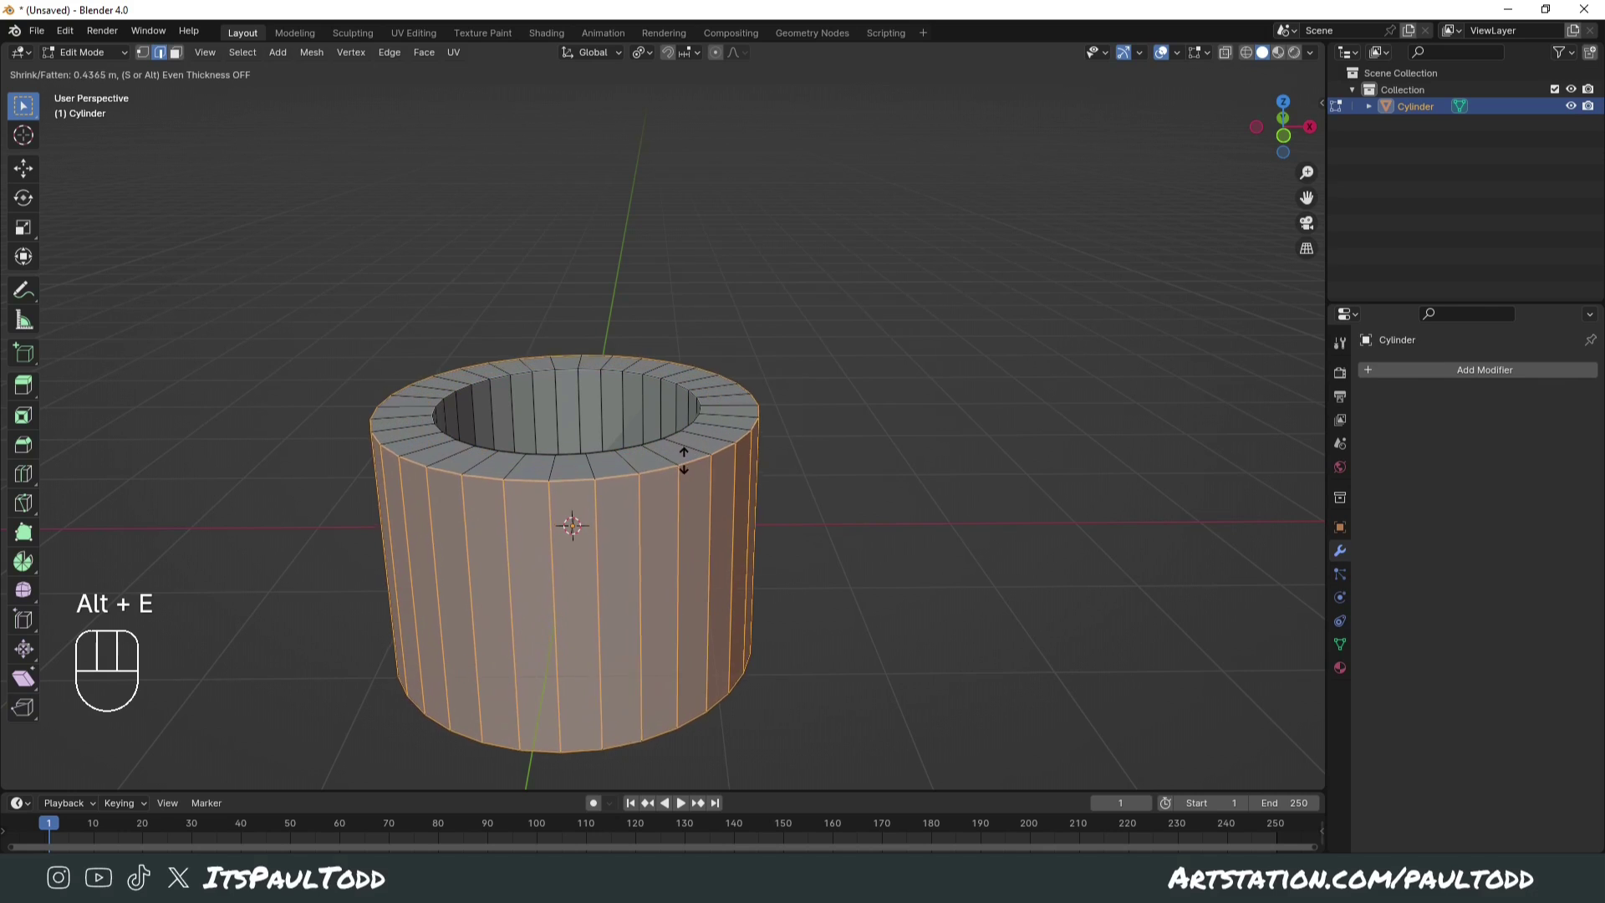
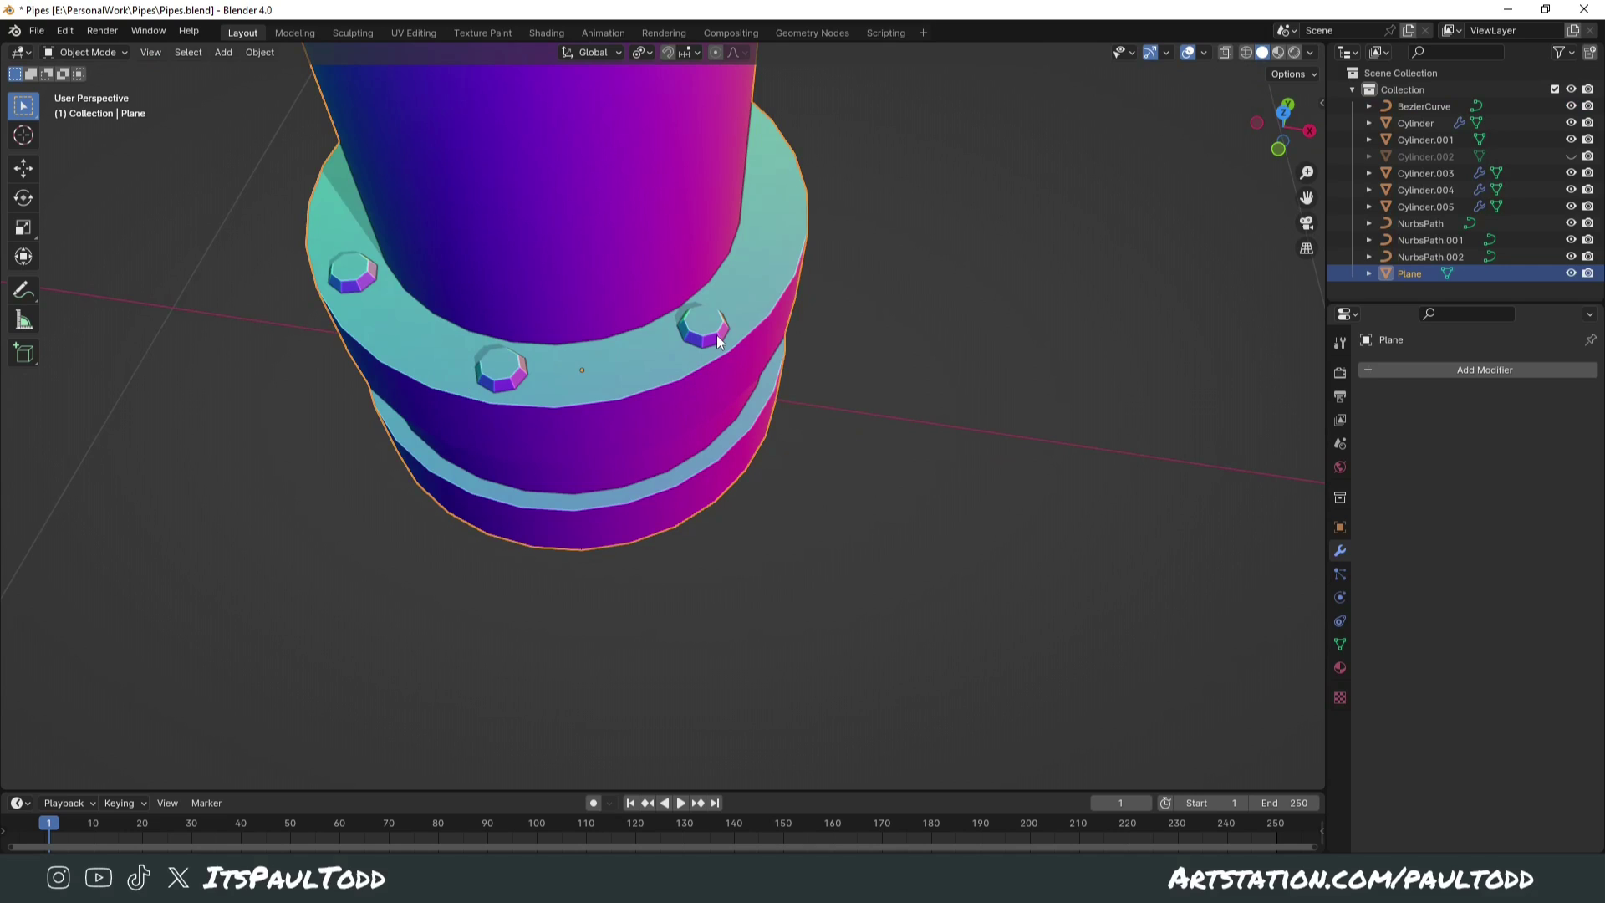
key("ctrl+r")
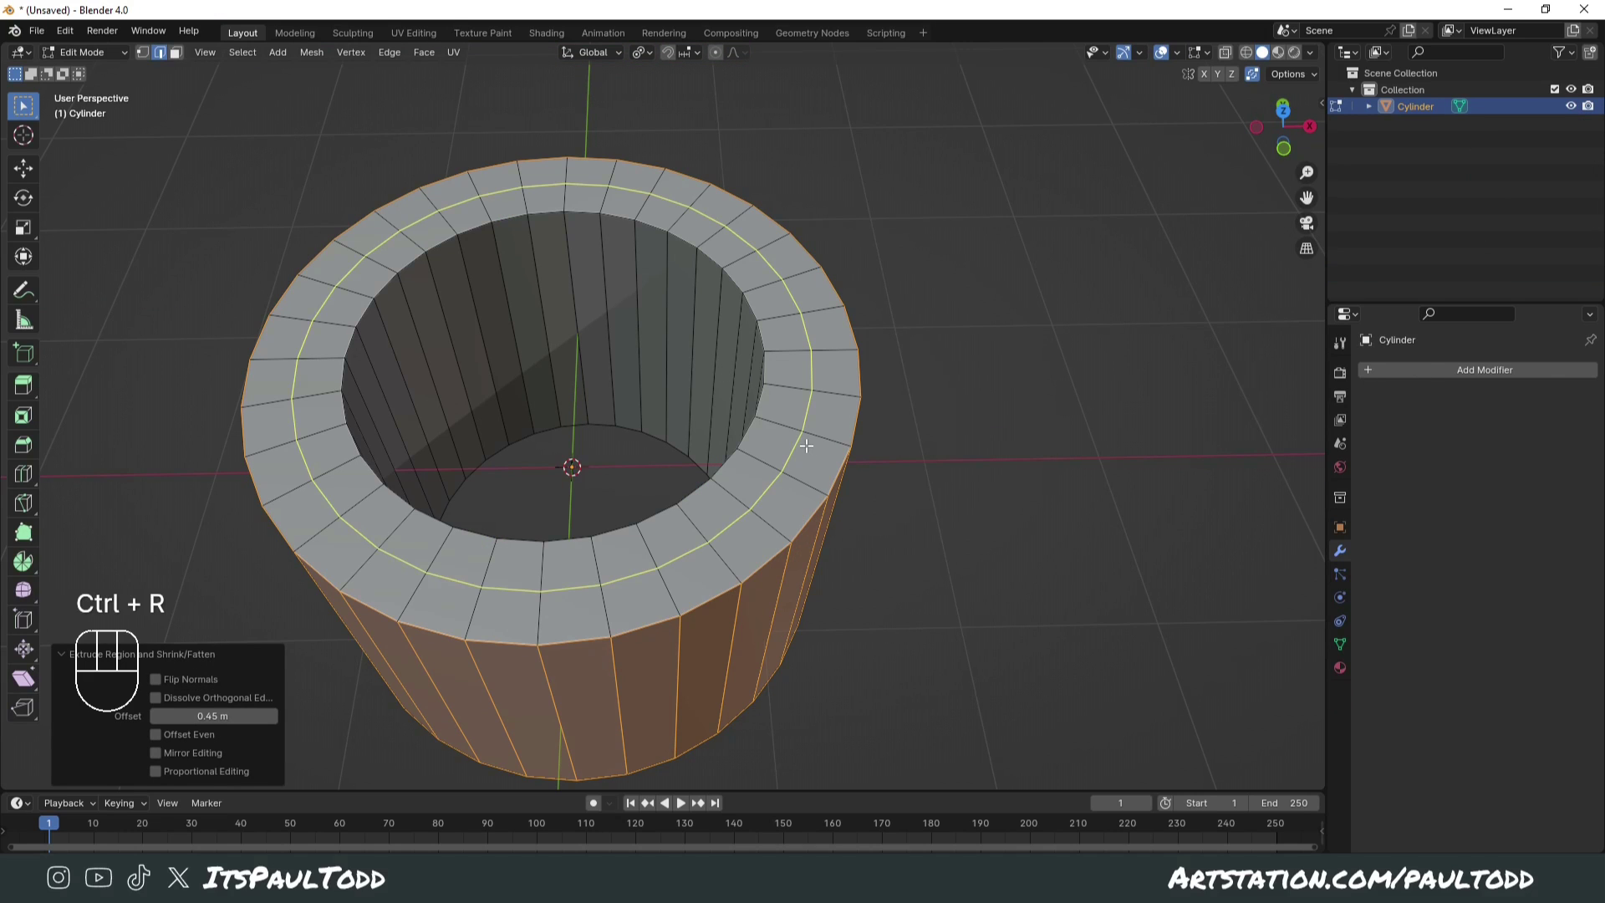
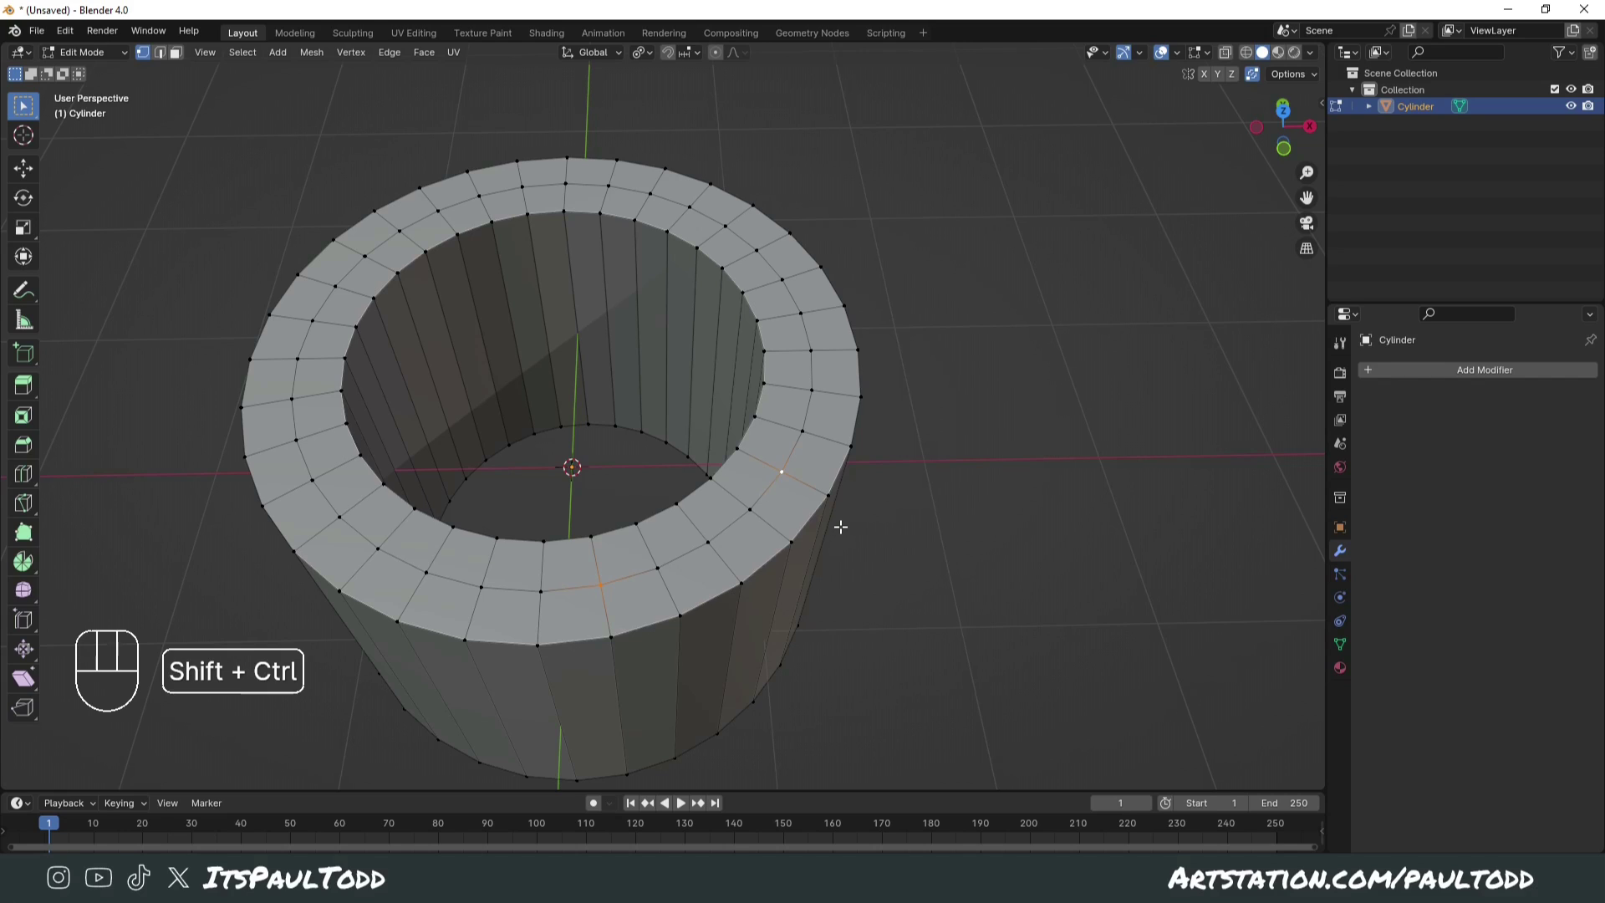
key("ctrl+shift+KP_Subtract")
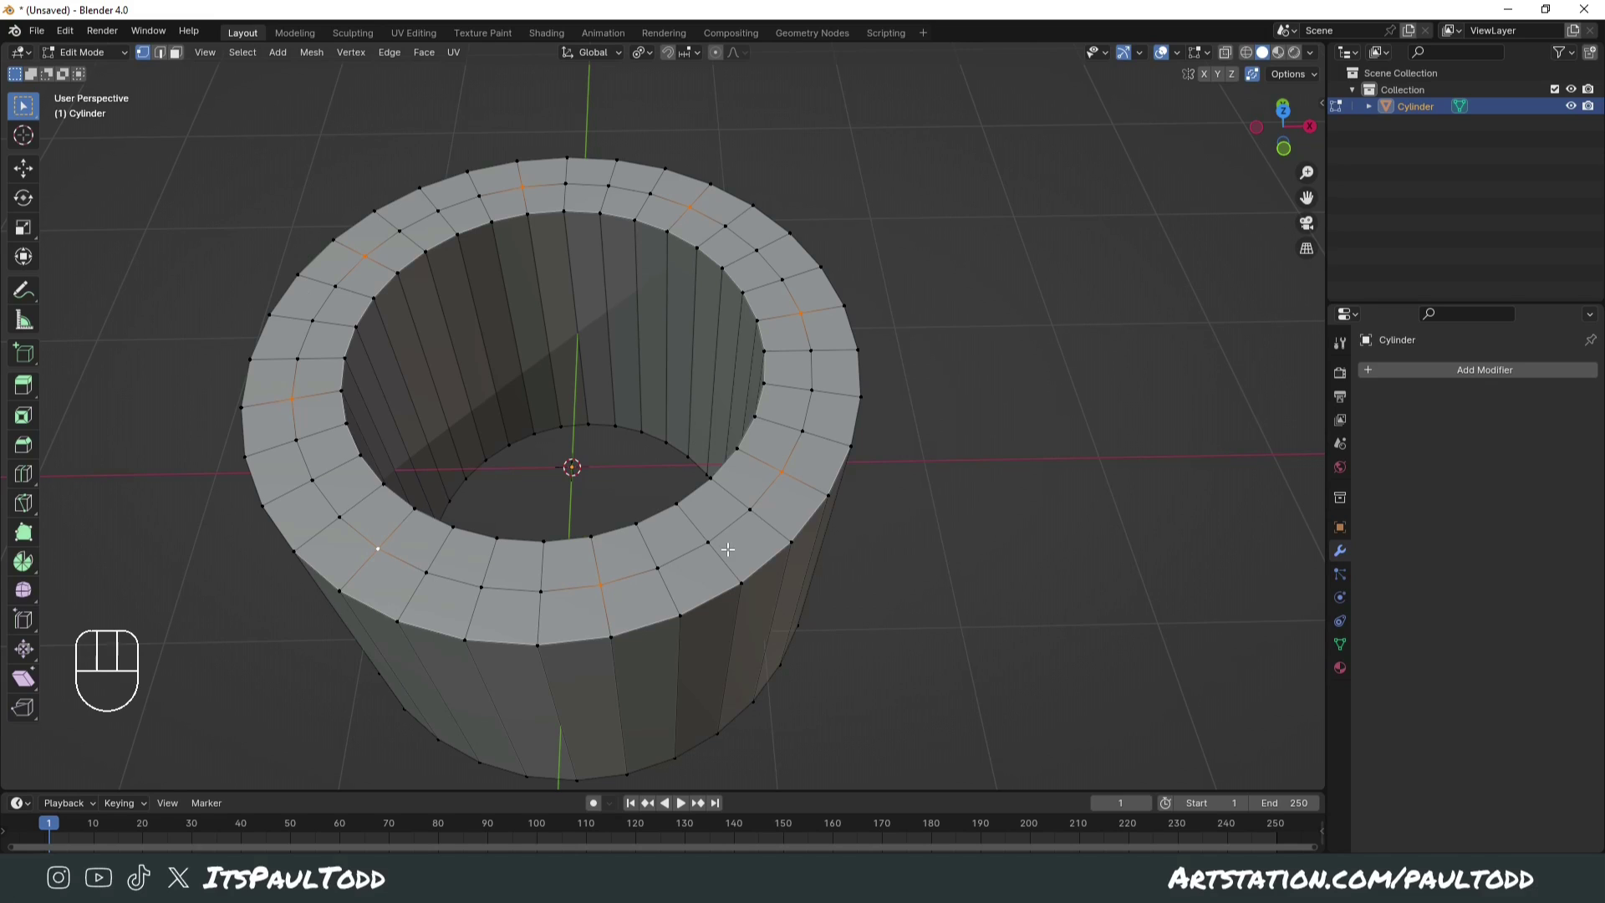
Step: Bevel the rim vertices into rivet bases and check LoopTools in the add-on preferences
key("ctrl+shift+b")
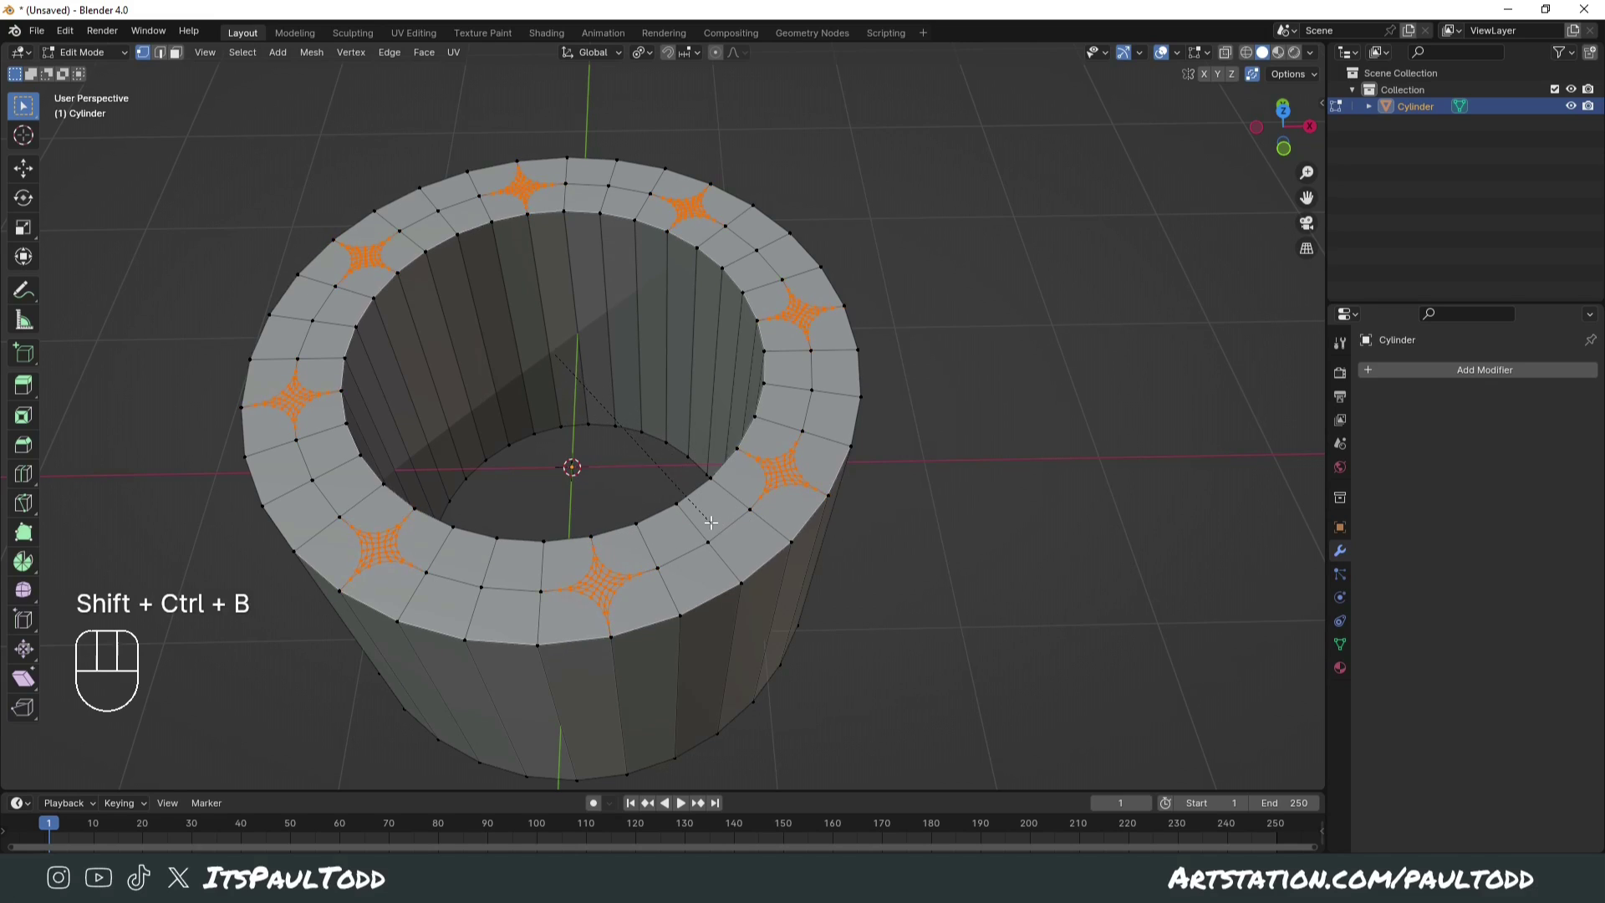
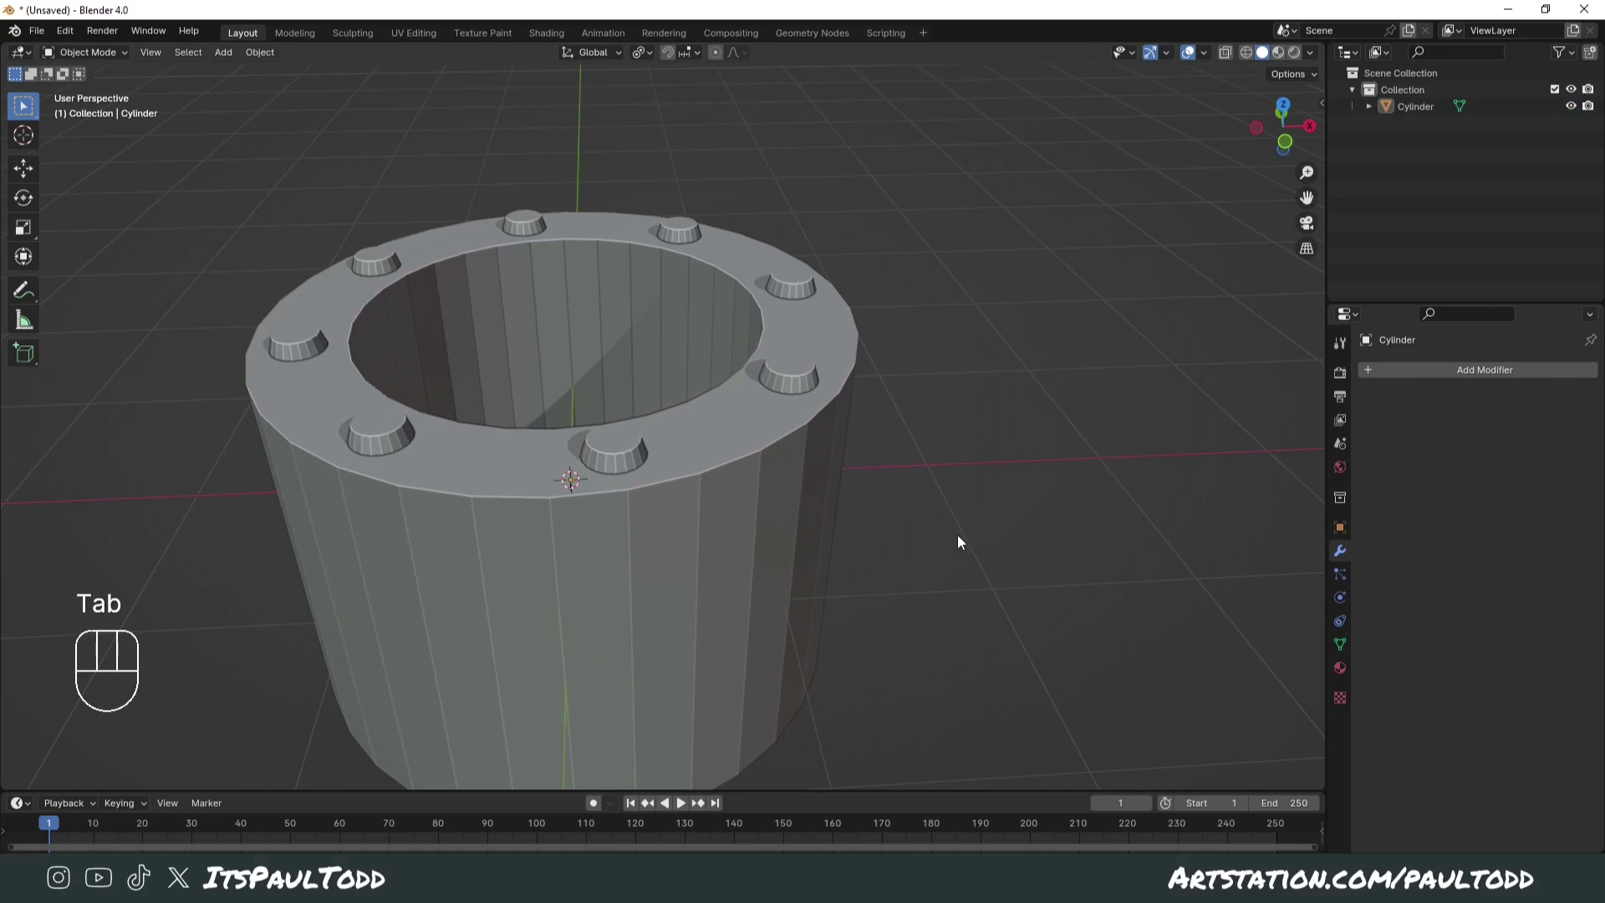
left_click_drag(71, 39, 357, 221)
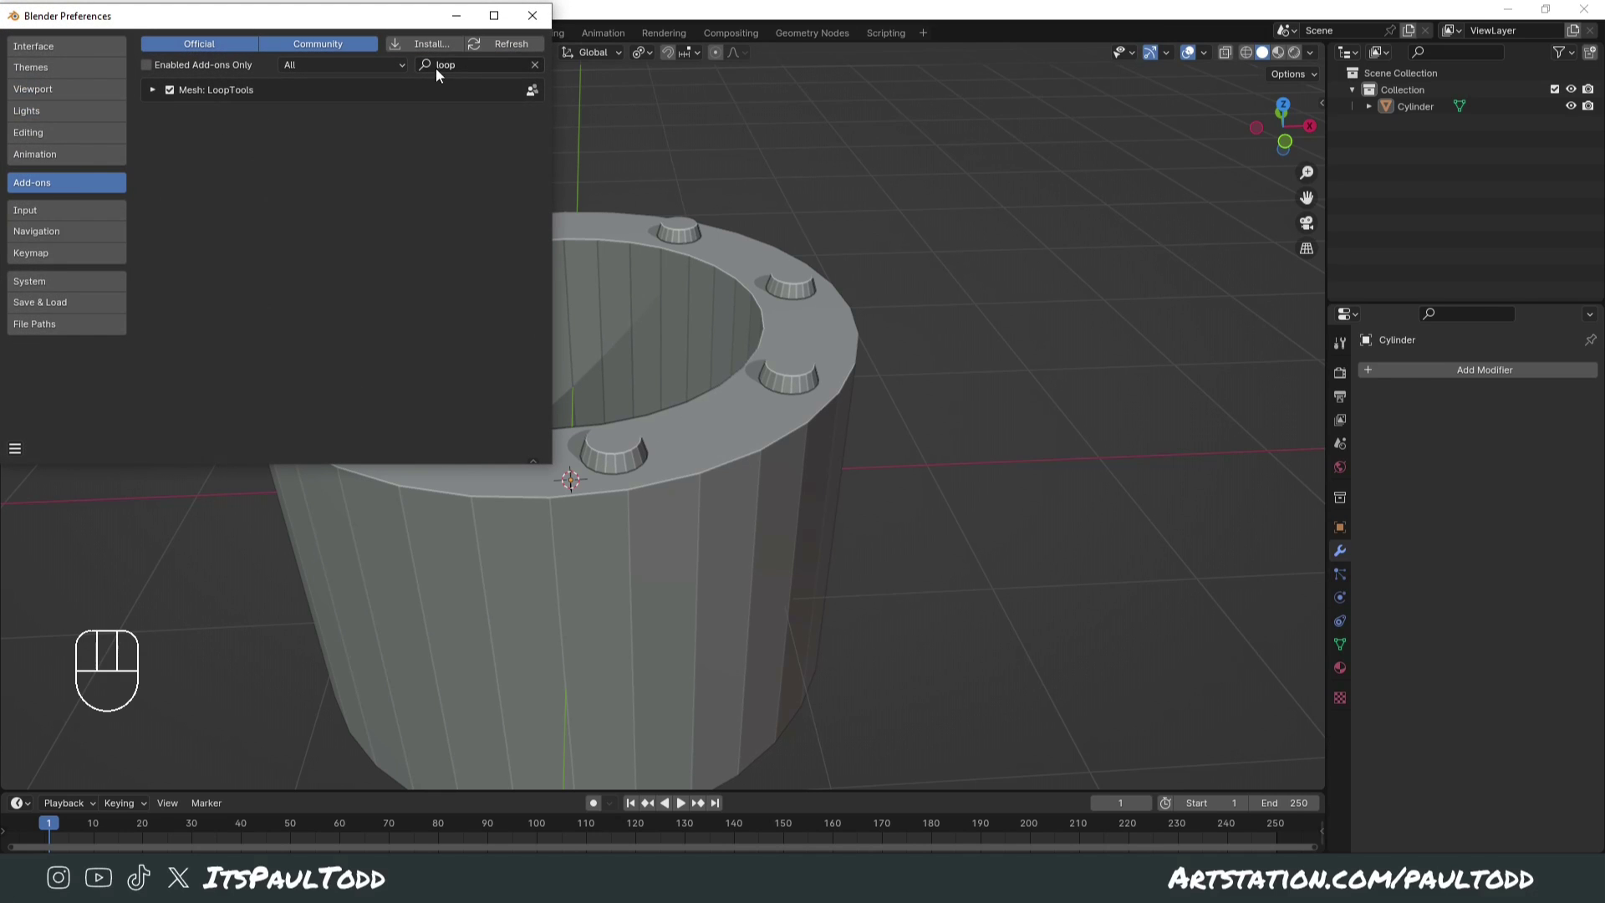